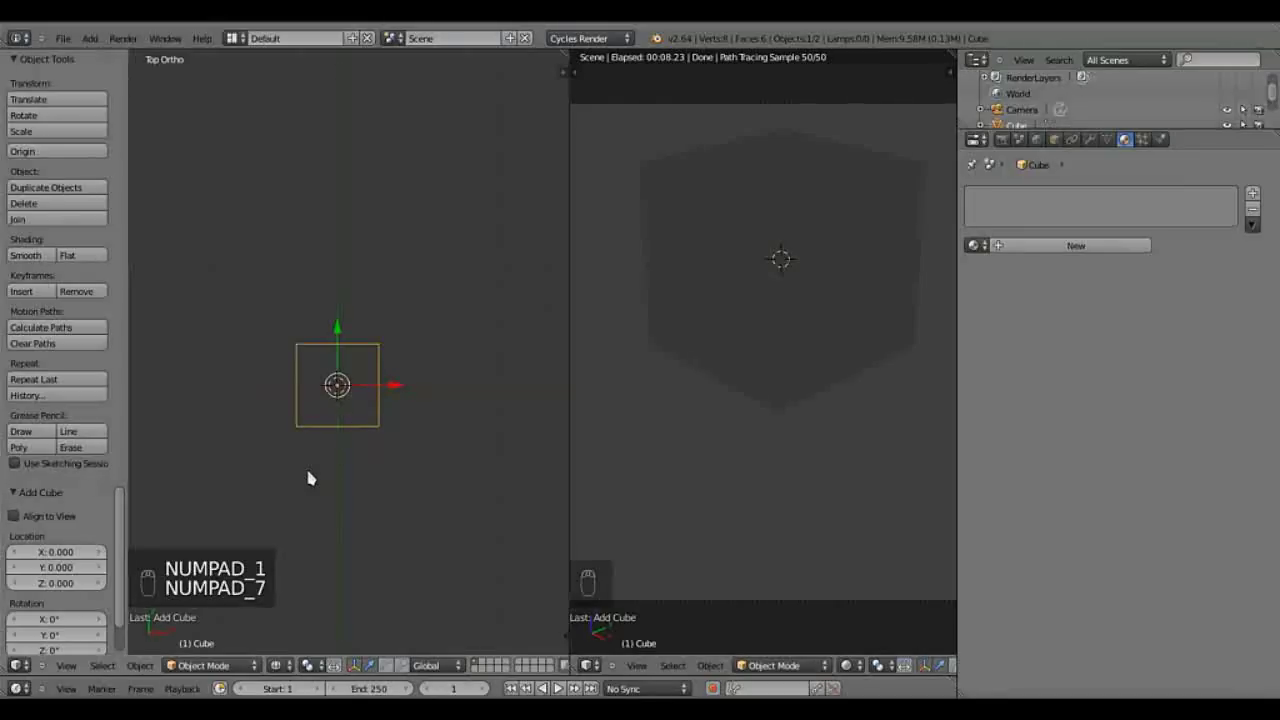
Step: Switch to camera view and enter Edit Mode on the default cube to delete two faces
key(KP_0)
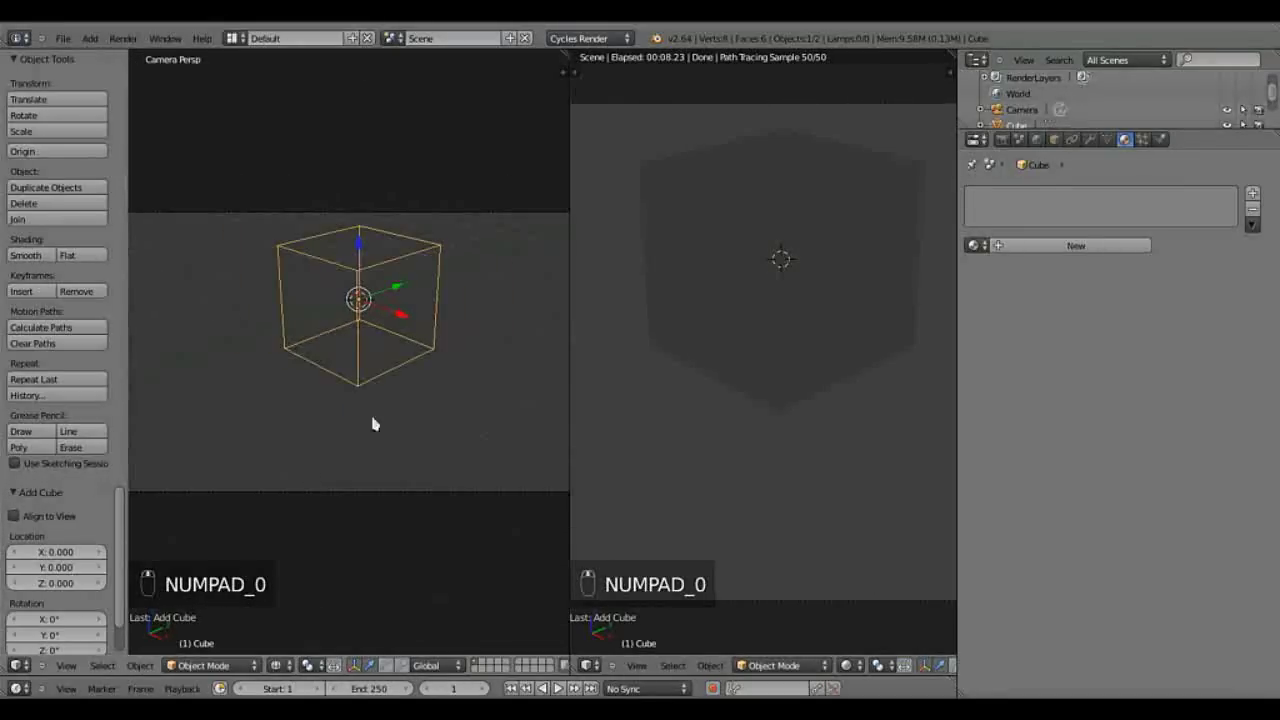
key(Tab)
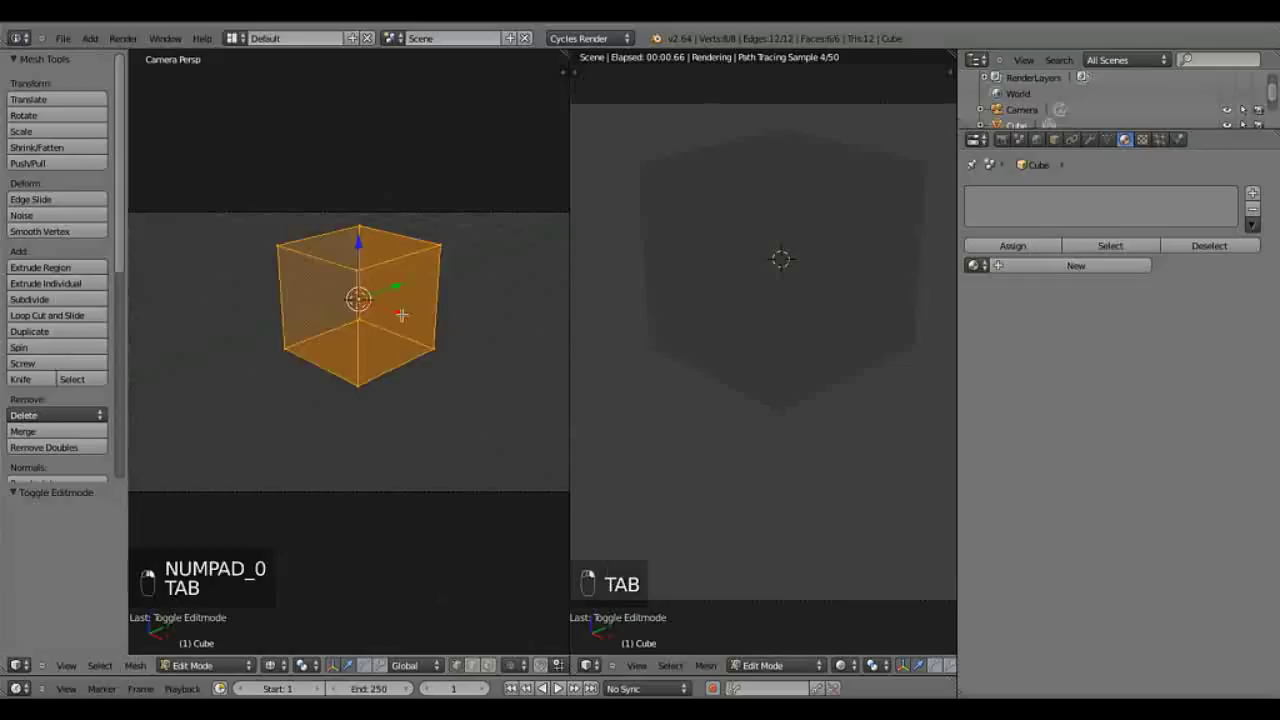
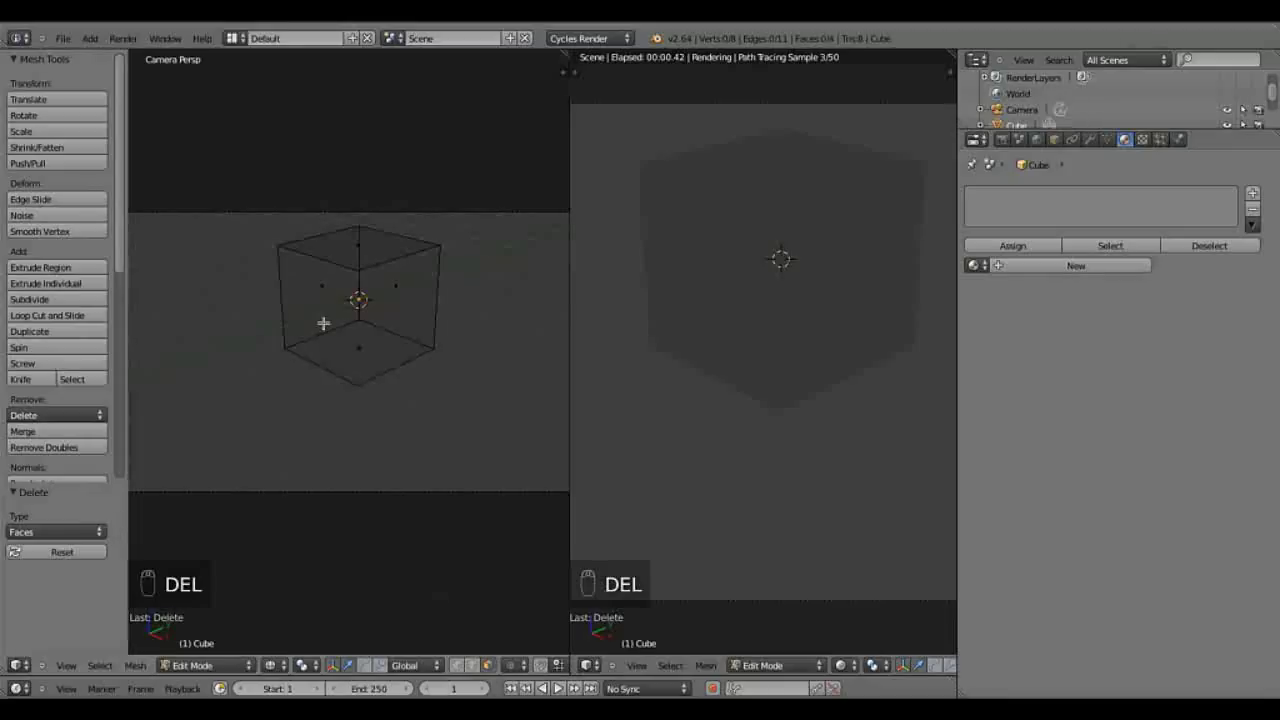
Step: In front view and Object Mode, add a new Text object to the scene
key(z)
key(KP_0)
key(KP_1)
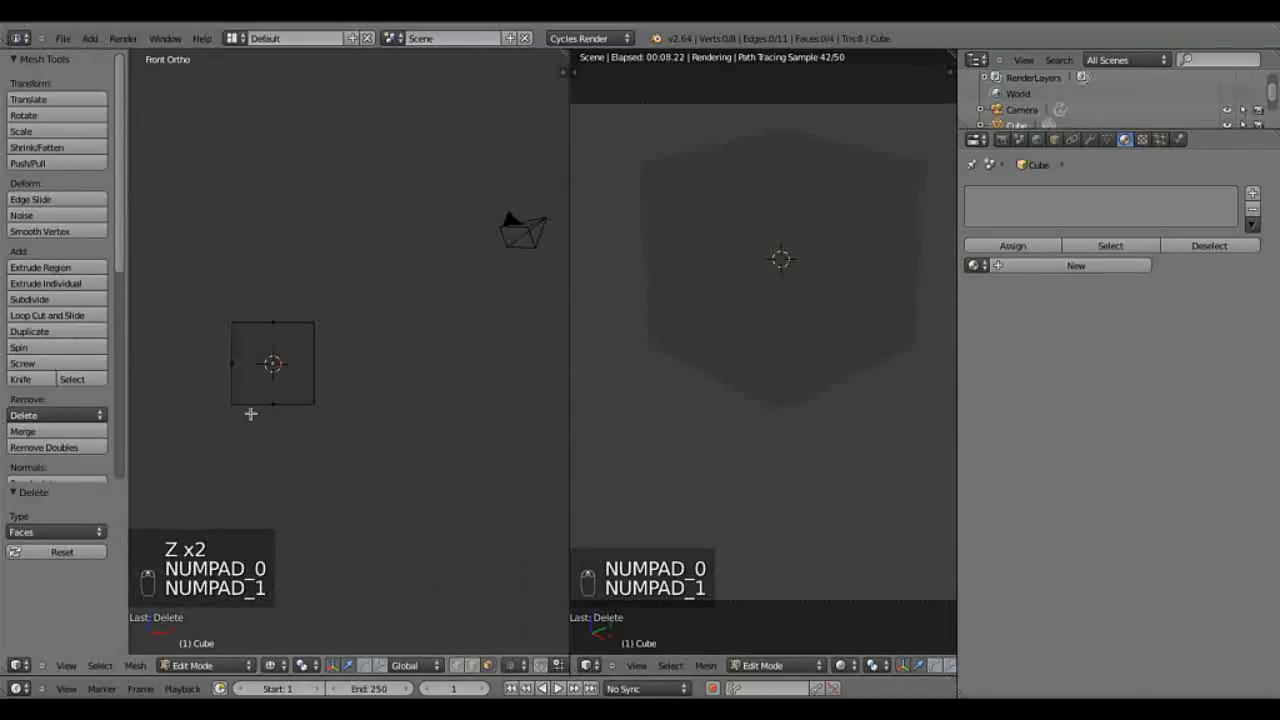
key(z)
key(z)
key(a)
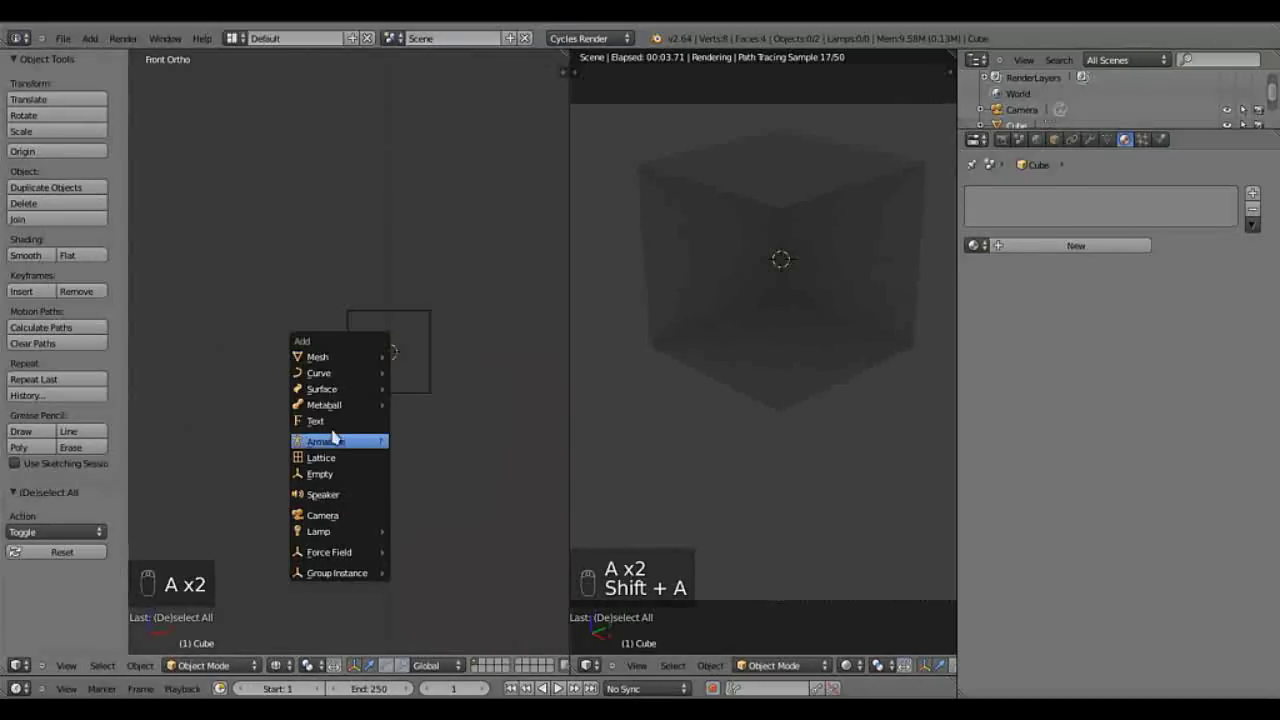
key(shift+a)
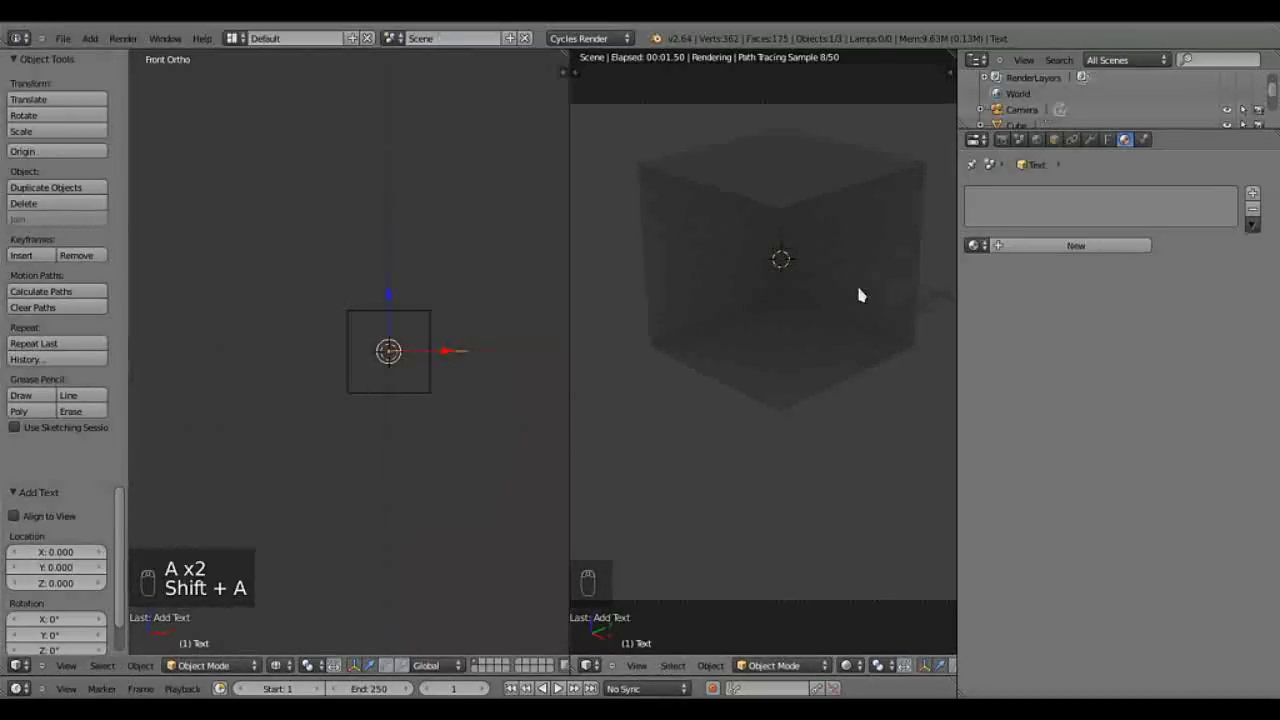
Step: Move the text down to the room's floor and rotate it to lie flat
key(r)
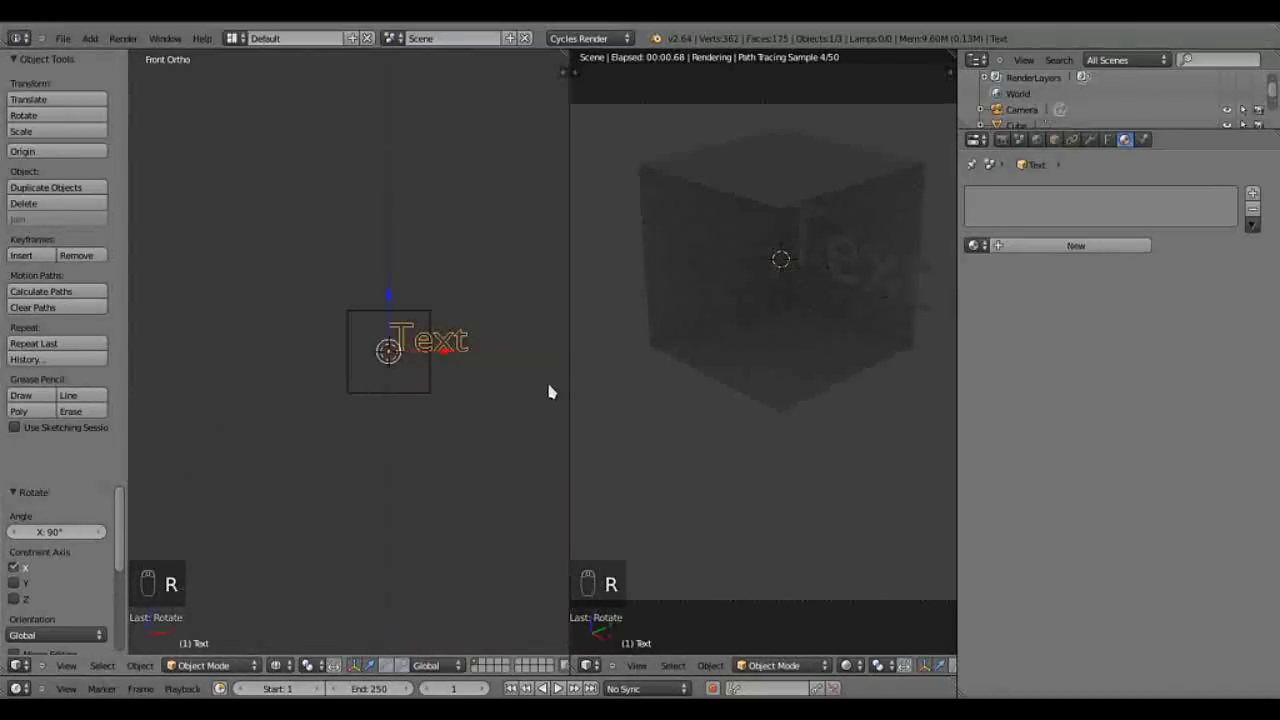
key(s)
drag(450, 367, 450, 405)
key(g)
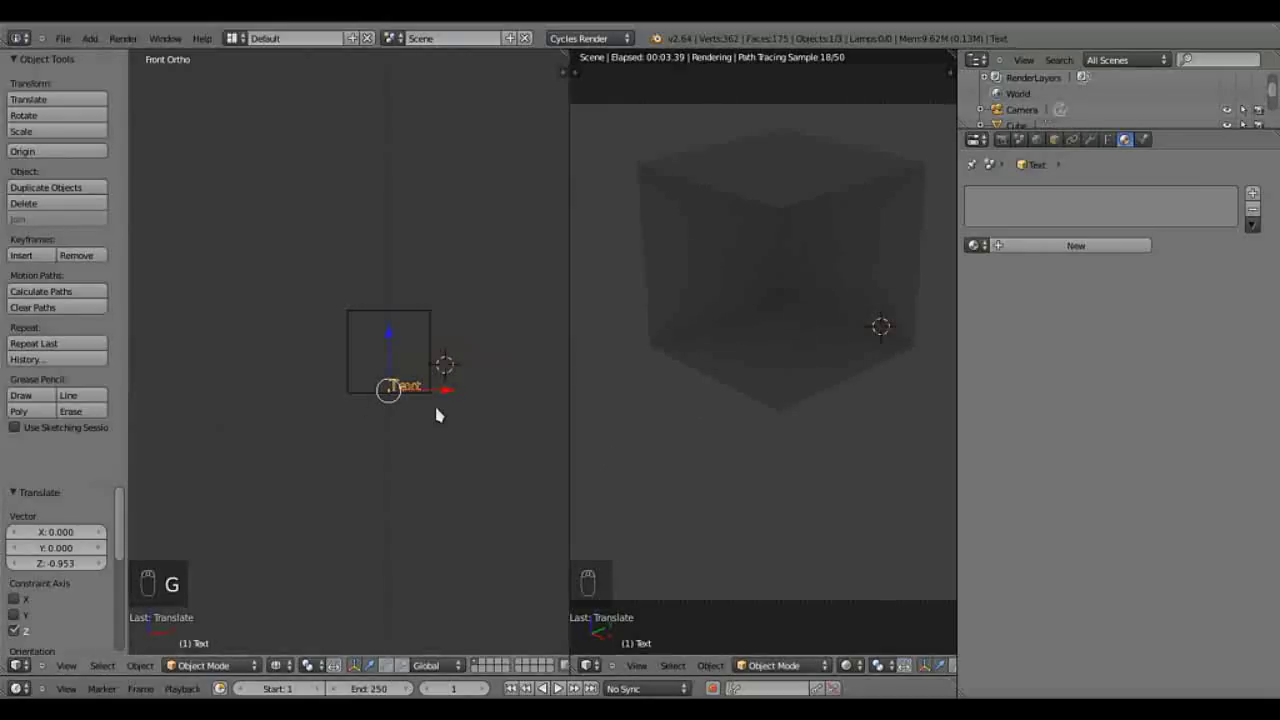
key(g)
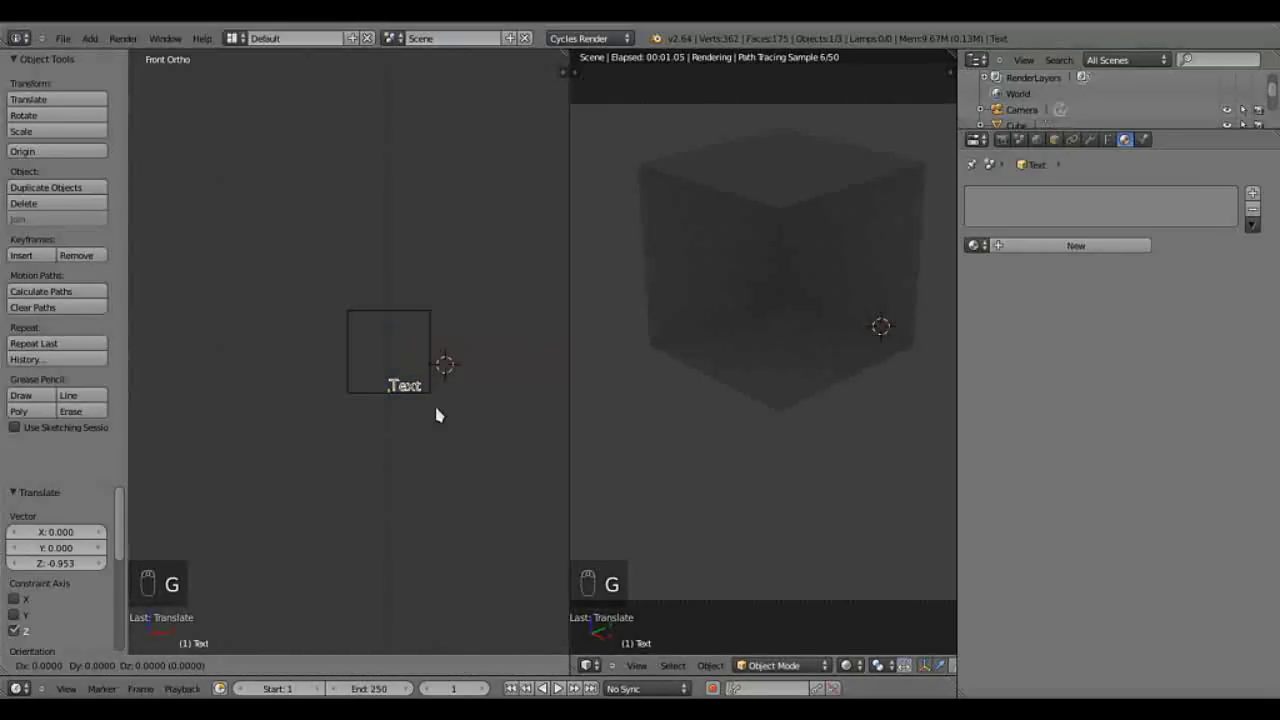
click(425, 409)
Step: From camera view, fine-tune the text's rotation, scale and position inside the room
key(KP_0)
key(r)
click(497, 288)
key(s)
click(486, 295)
click(417, 297)
key(g)
drag(417, 317, 420, 330)
click(419, 333)
drag(638, 342, 1085, 332)
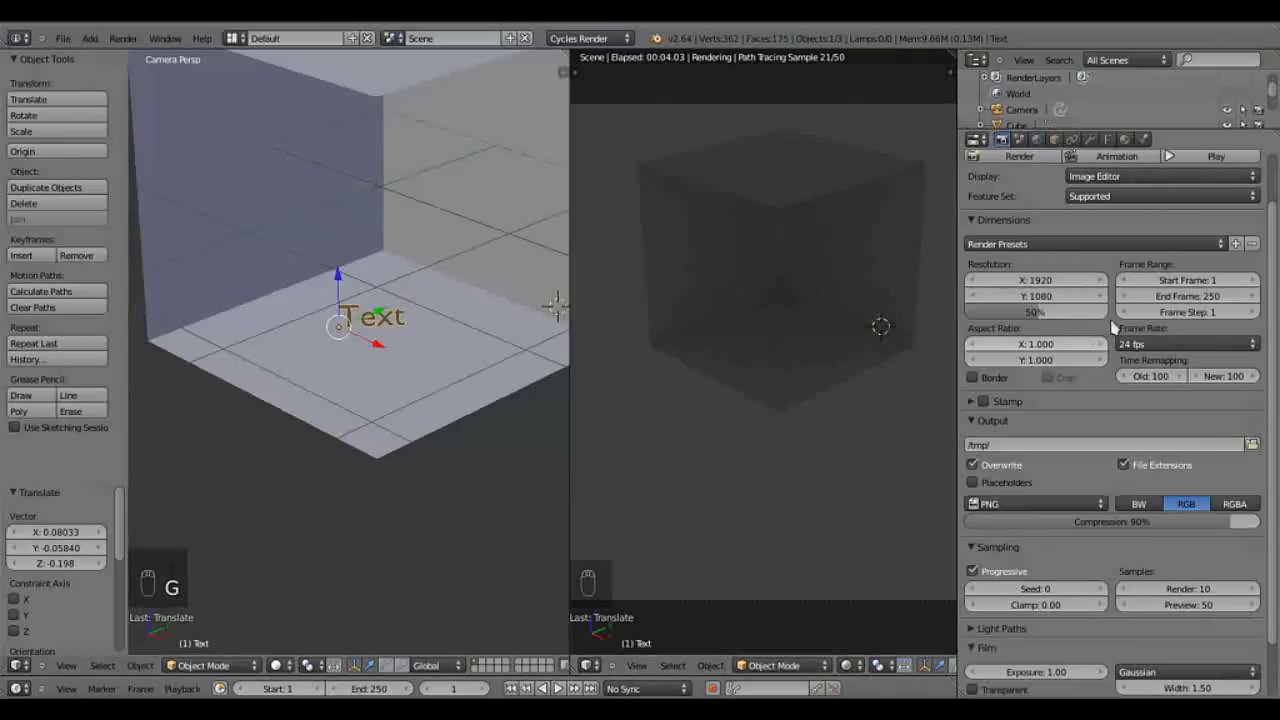
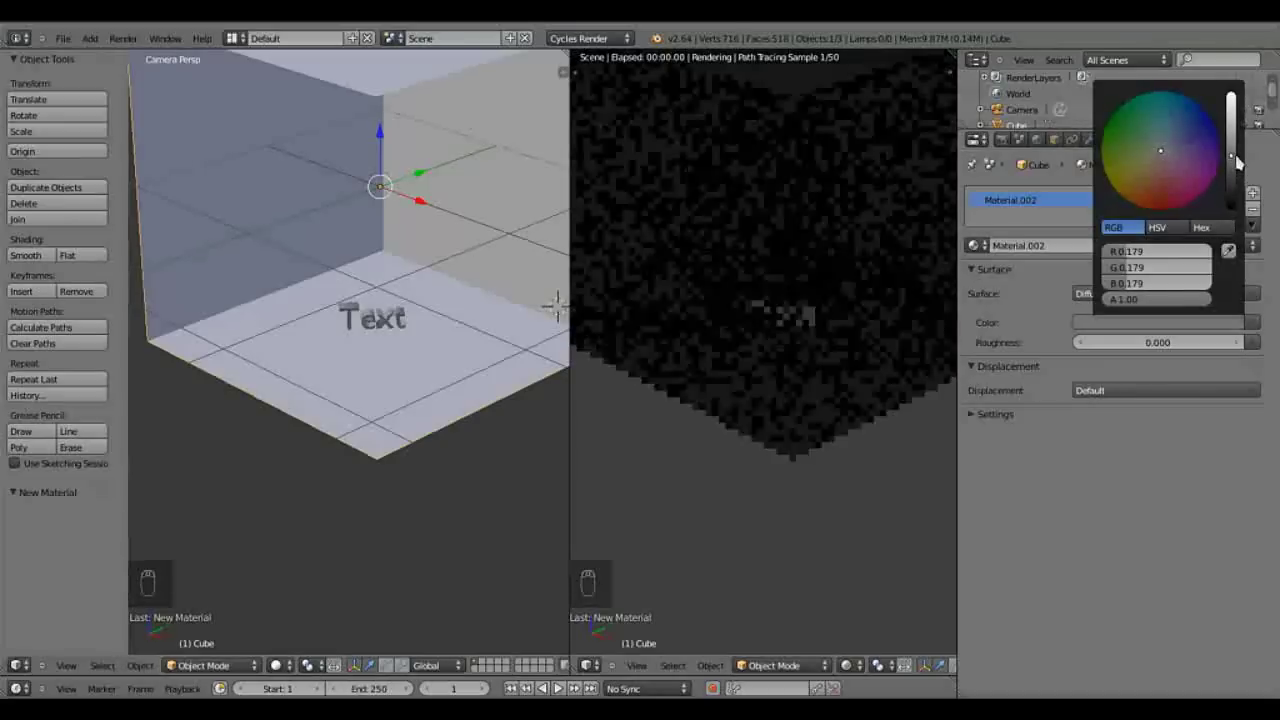
Step: From front view, add a Spot lamp and place it above the text
key(KP_1)
key(z)
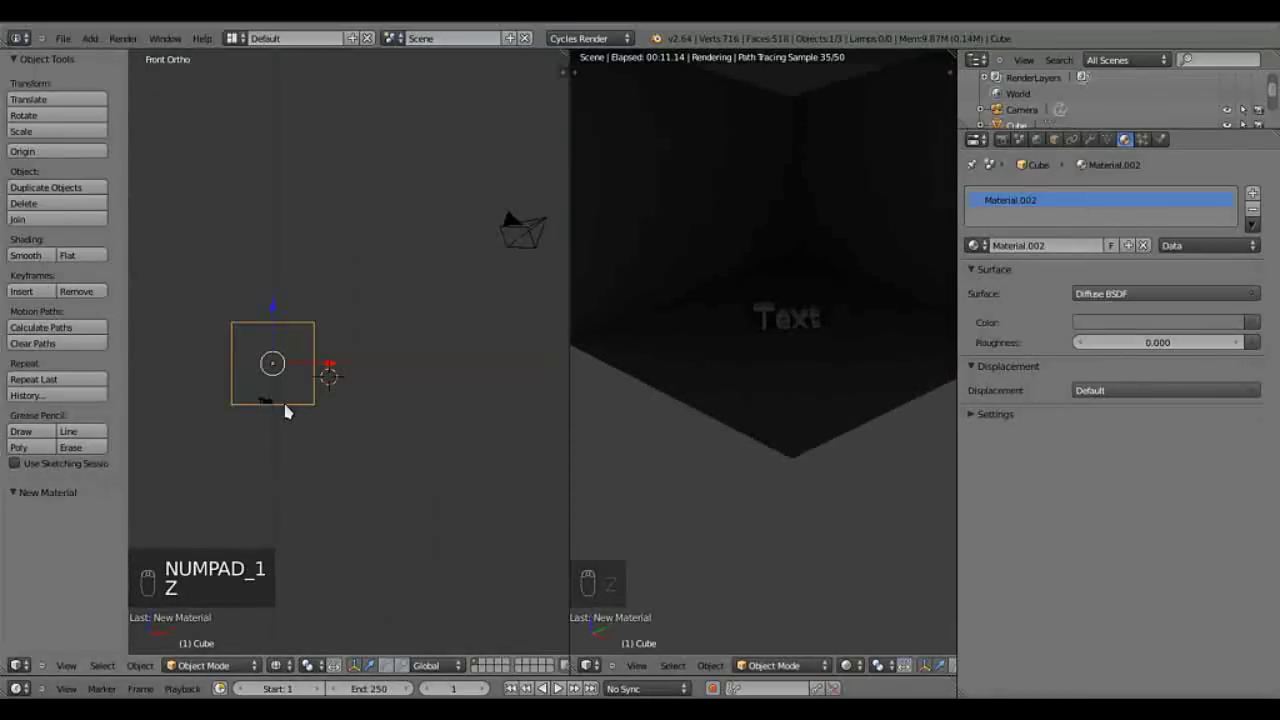
key(shift+c)
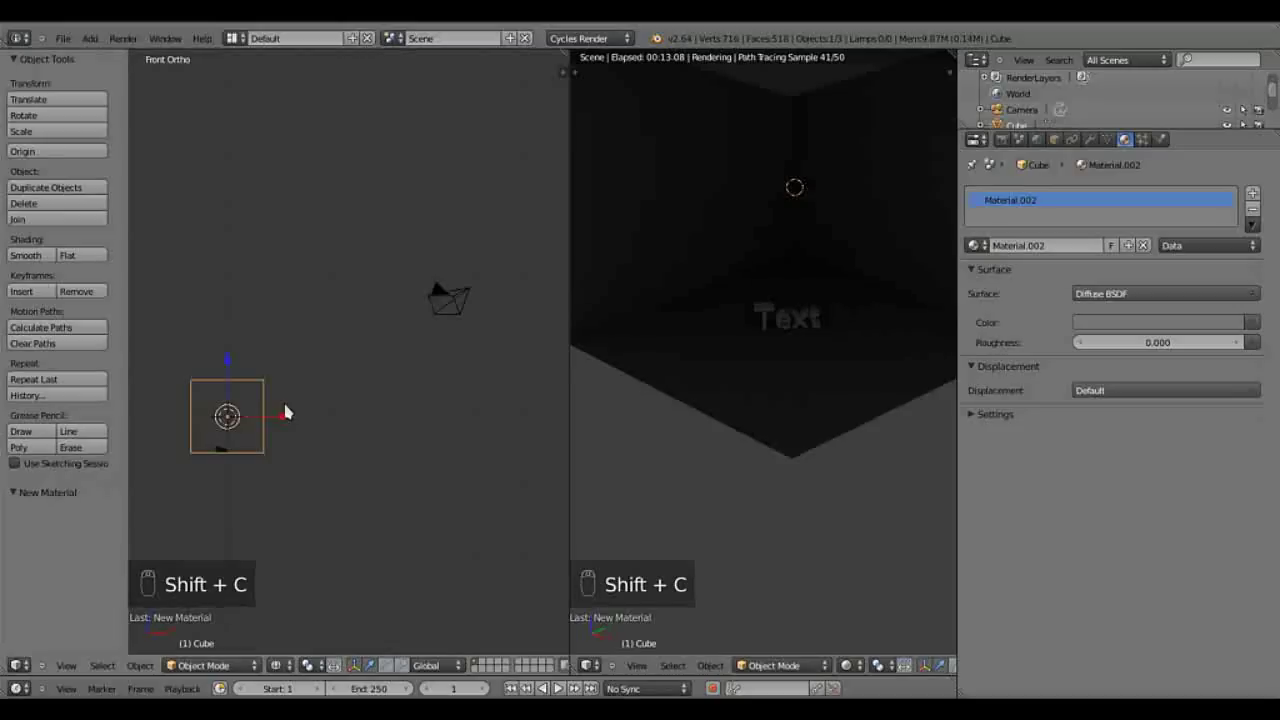
key(shift+a)
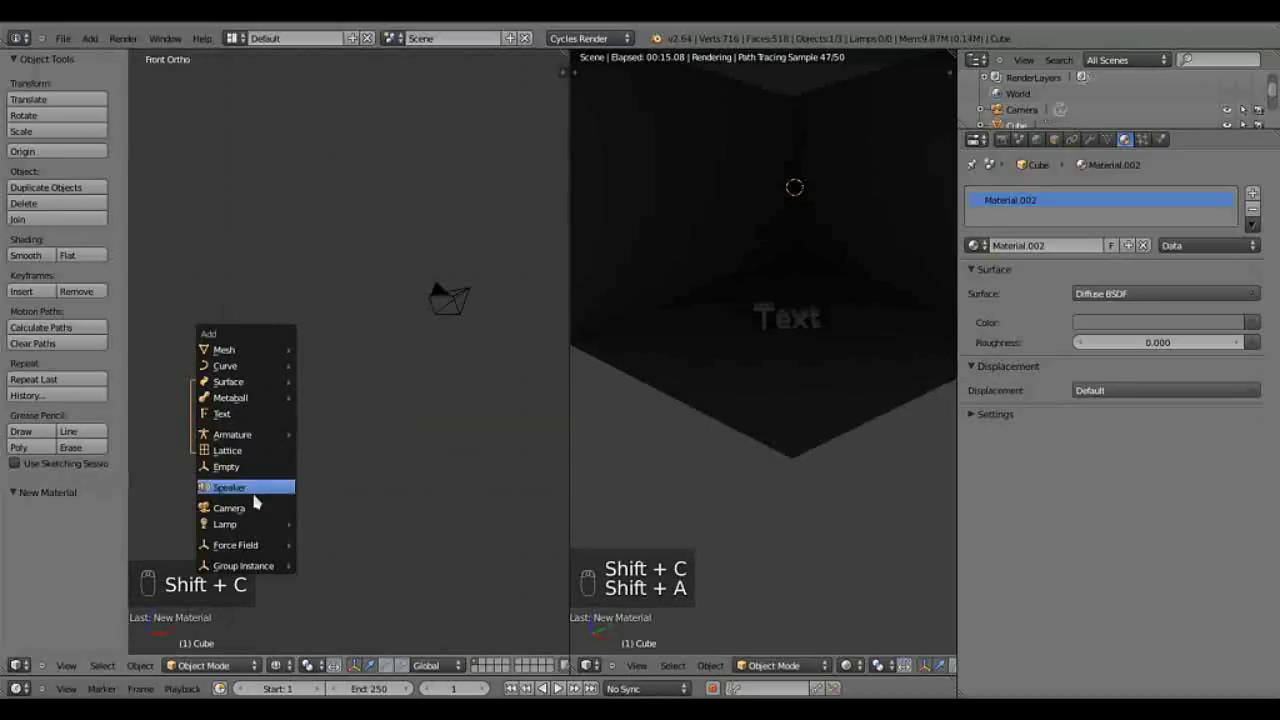
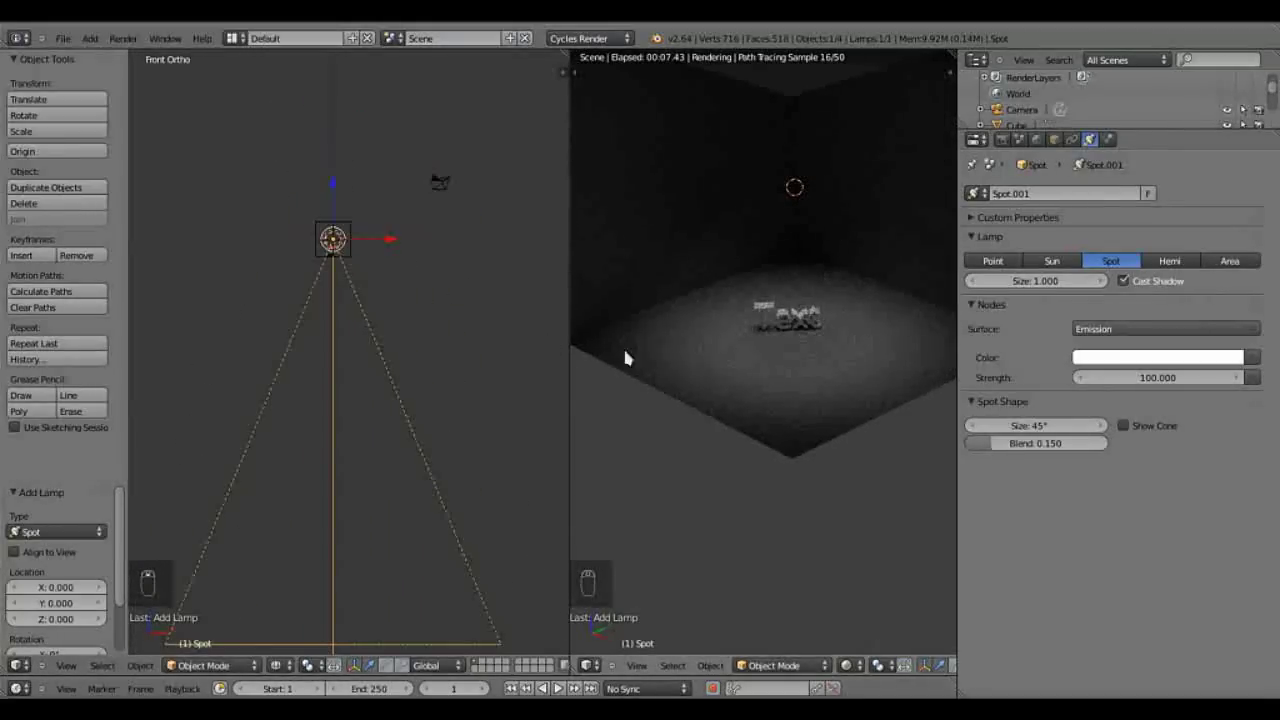
key(s)
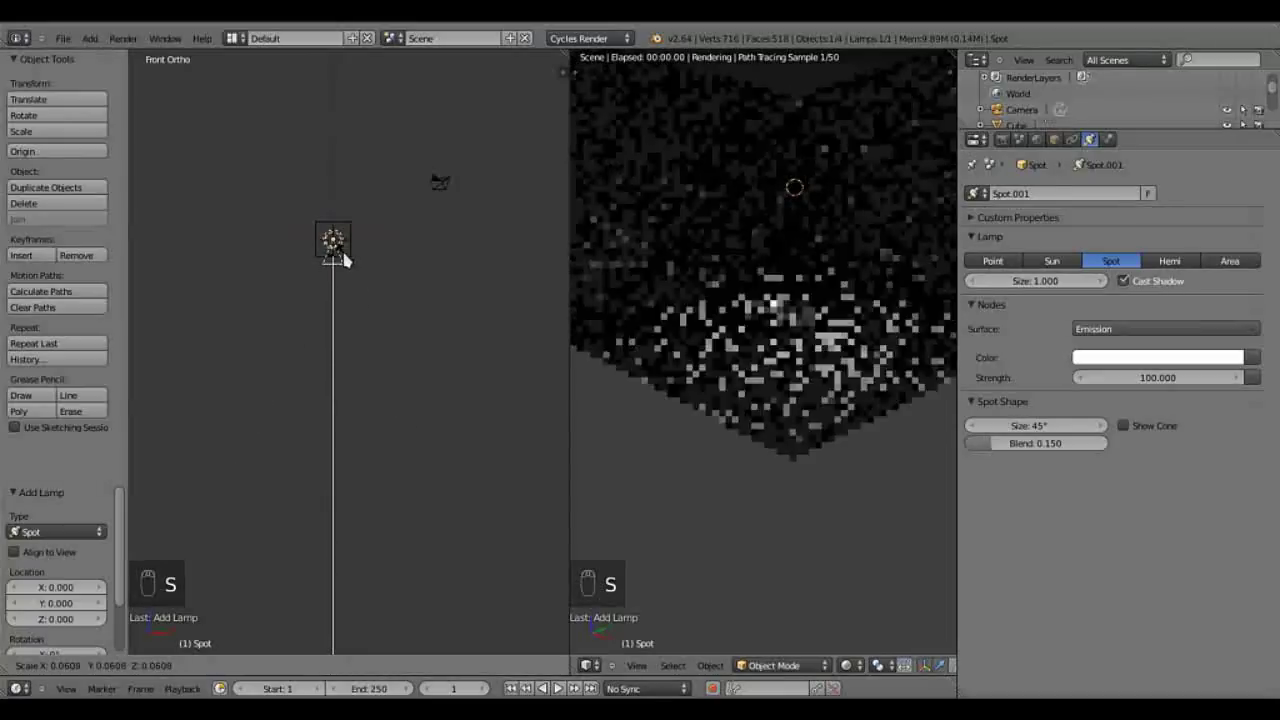
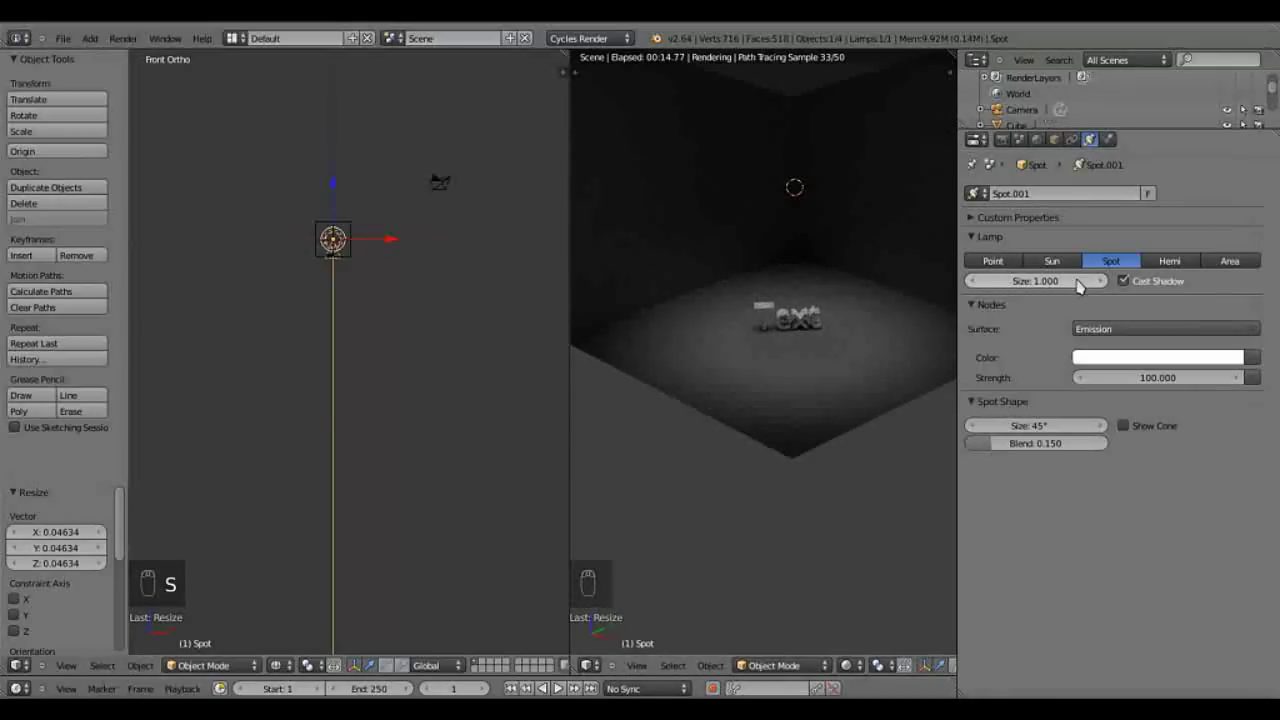
Step: Set the spot lamp's size to 0 and orbit to check its cone of light
click(890, 323)
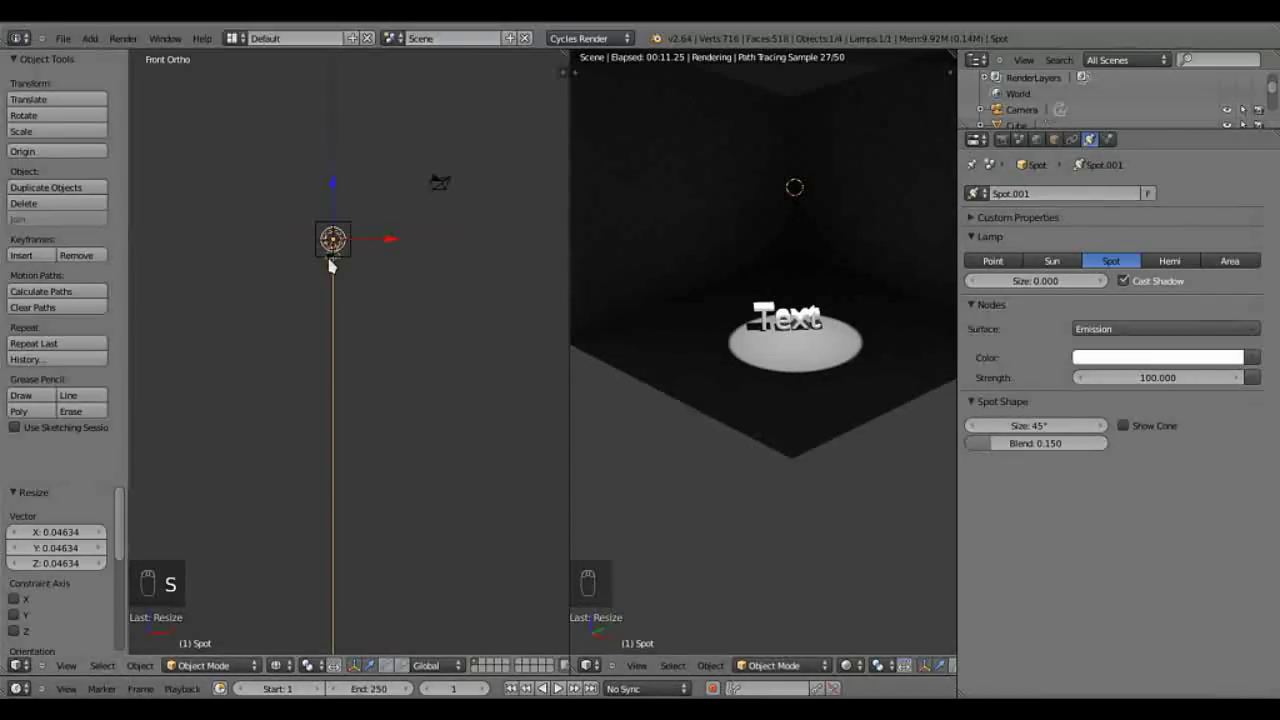
drag(355, 291, 378, 351)
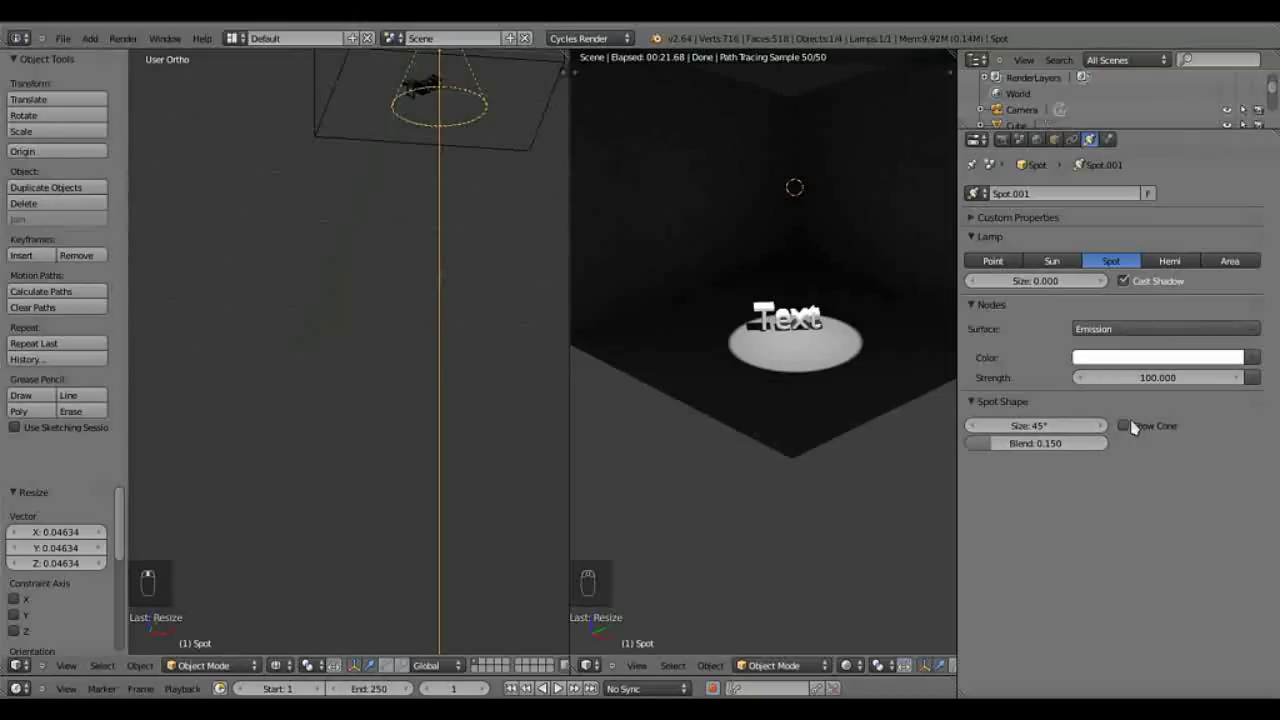
drag(1129, 428, 399, 268)
Step: Add a circle mesh and shrink it to a small ring around the spotlight in top view
key(KP_1)
key(a)
key(shift+a)
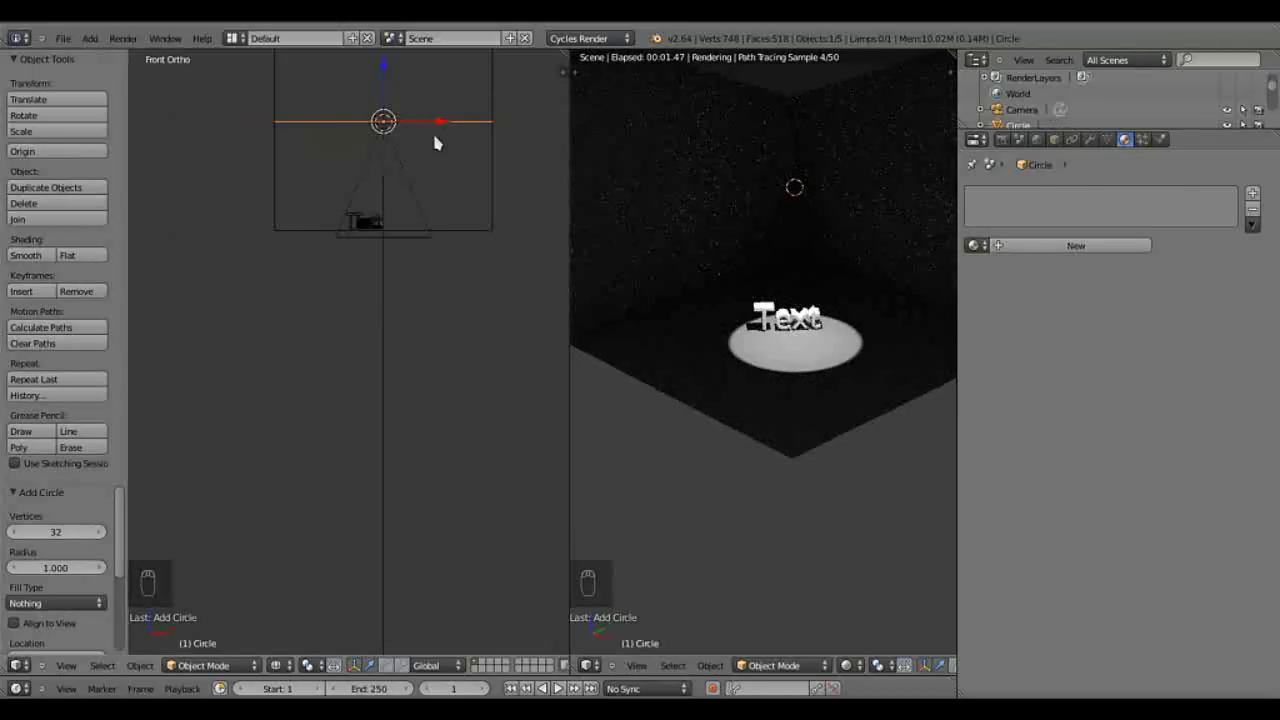
key(KP_7)
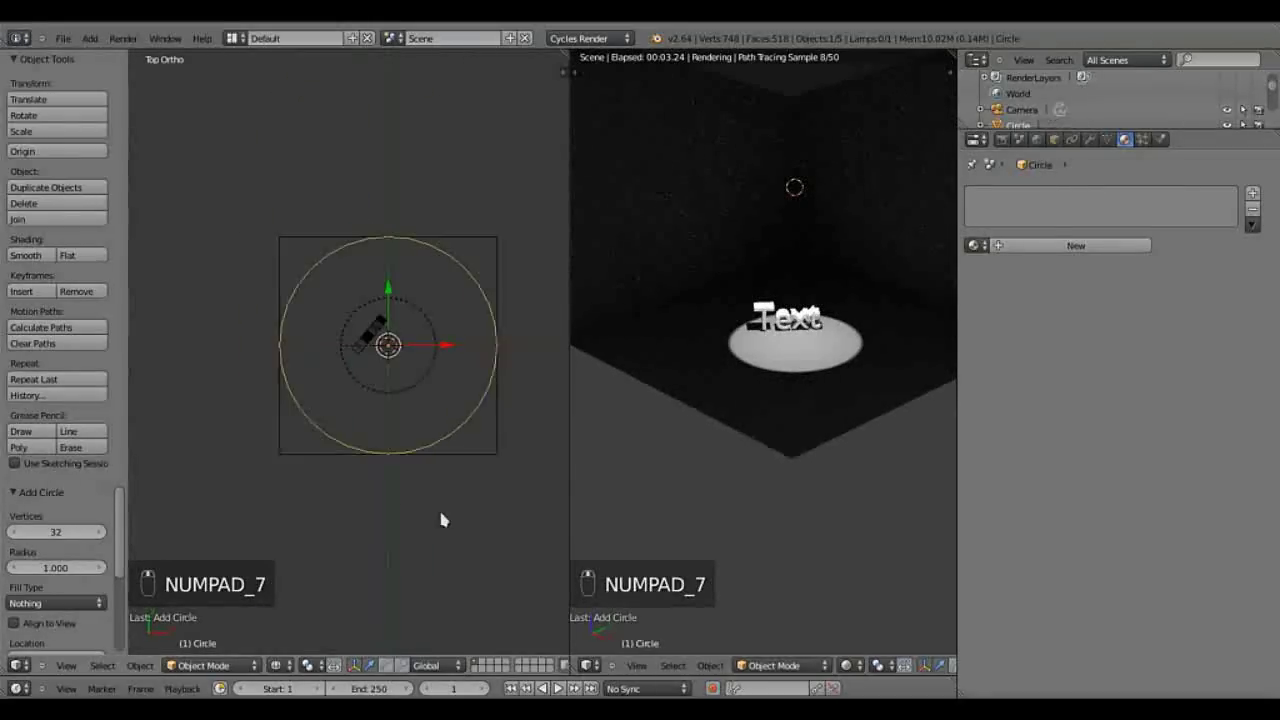
key(s)
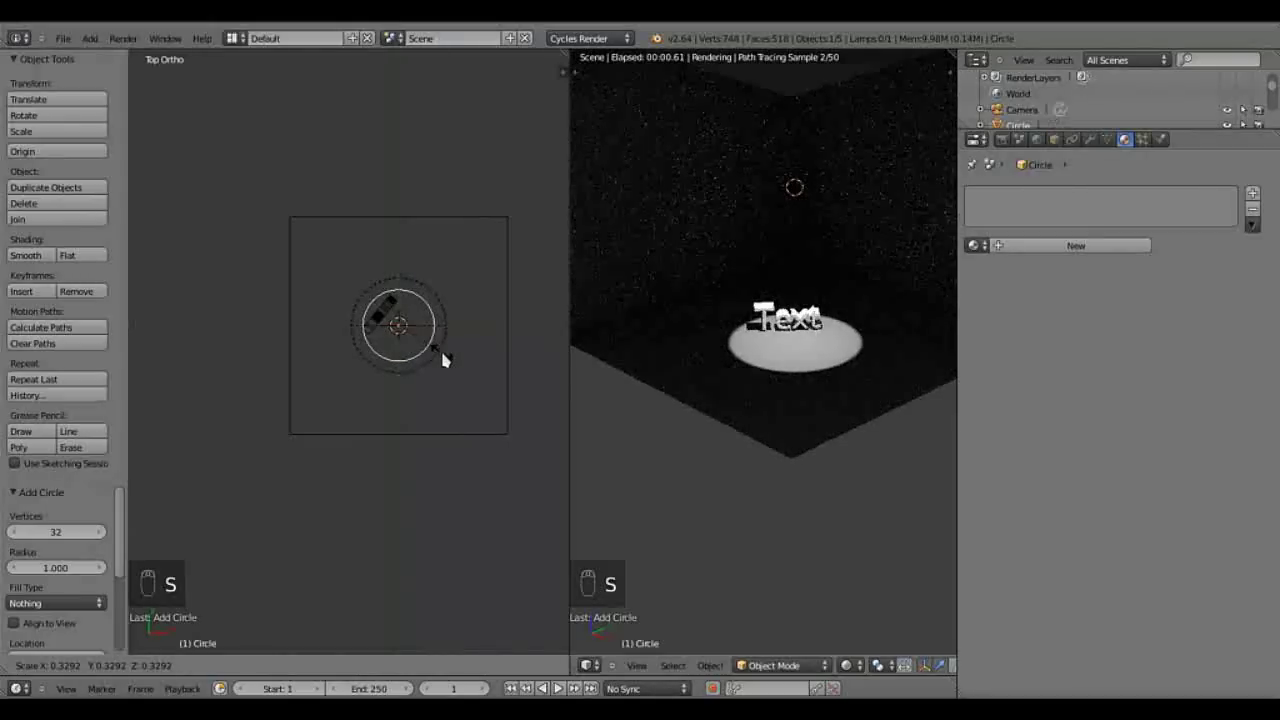
click(447, 355)
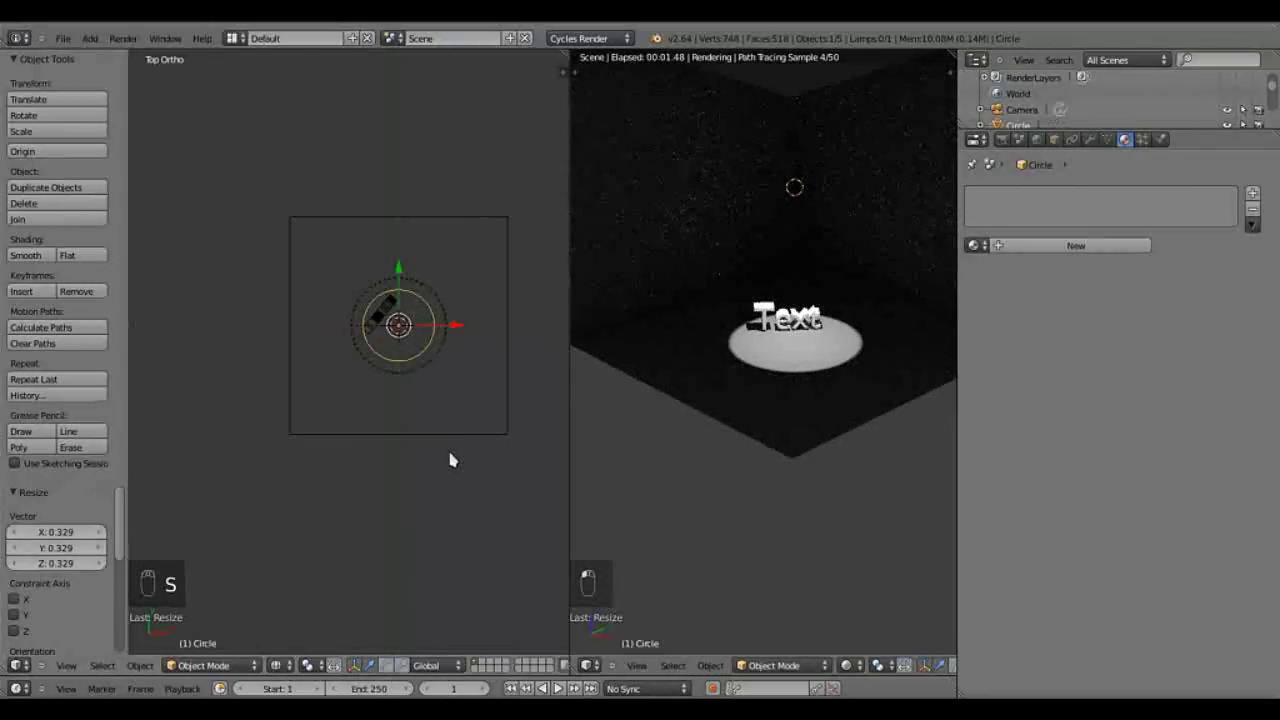
Step: In front view, lower the circle vertically beneath the lamp near the text
key(KP_1)
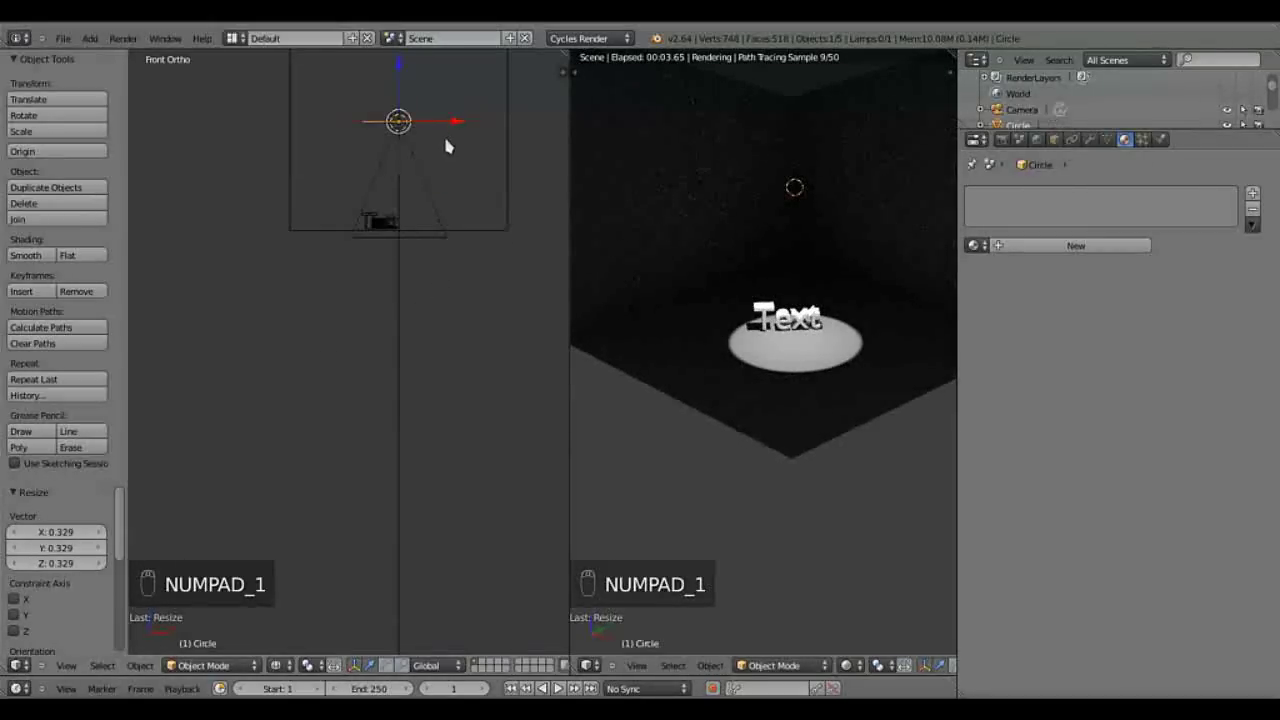
key(g)
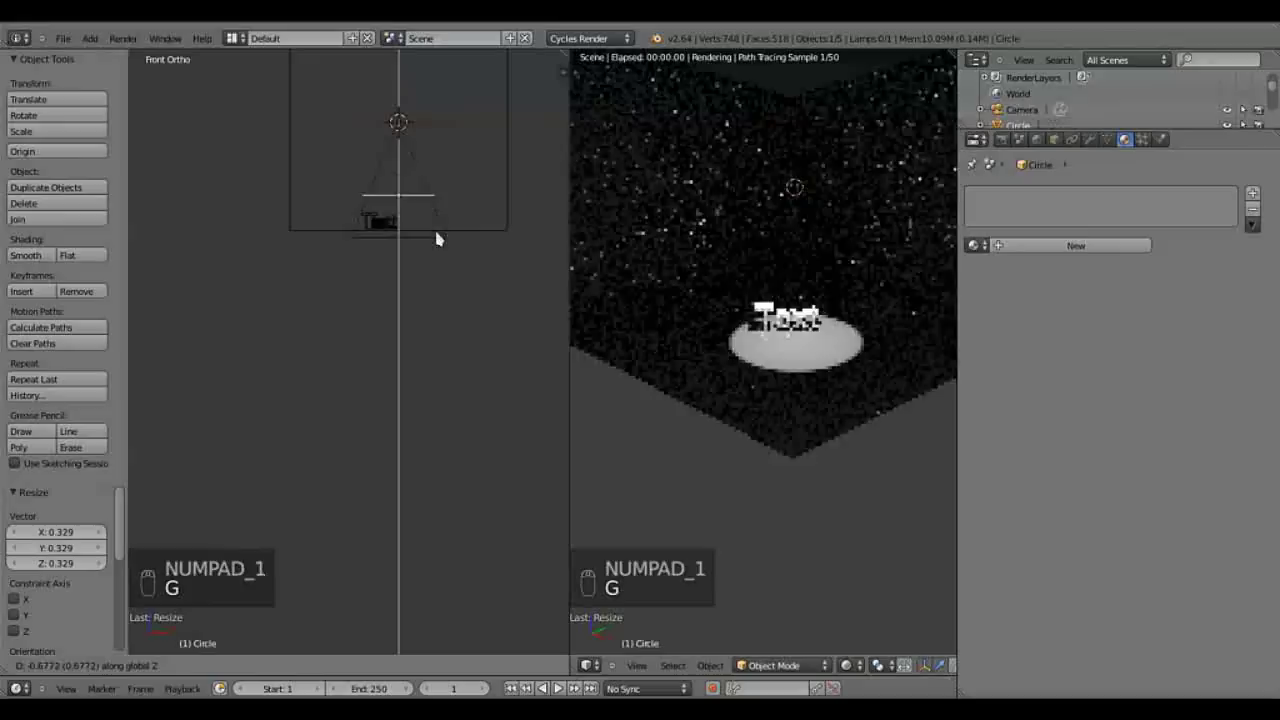
key(s)
click(446, 270)
drag(467, 271, 362, 668)
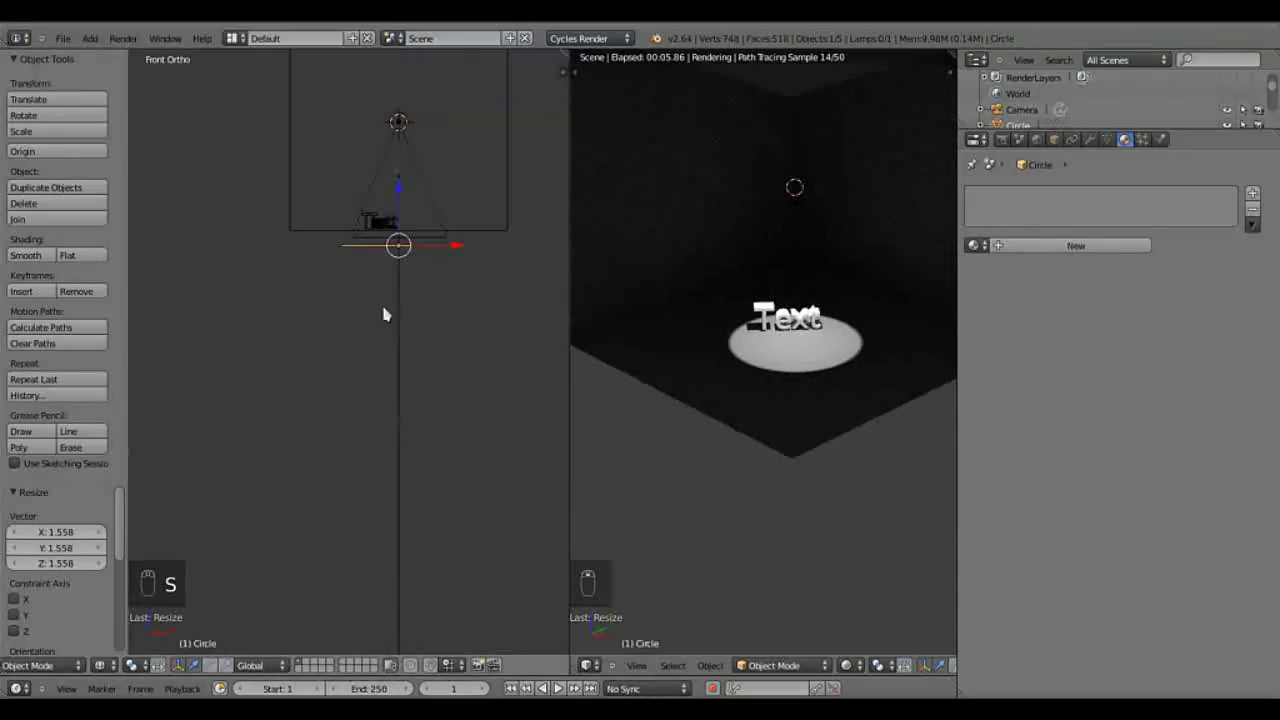
Step: Extrude the circle into a cone from lamp to floor, recalculate normals (Ctrl+N), and exit Edit Mode
key(Tab)
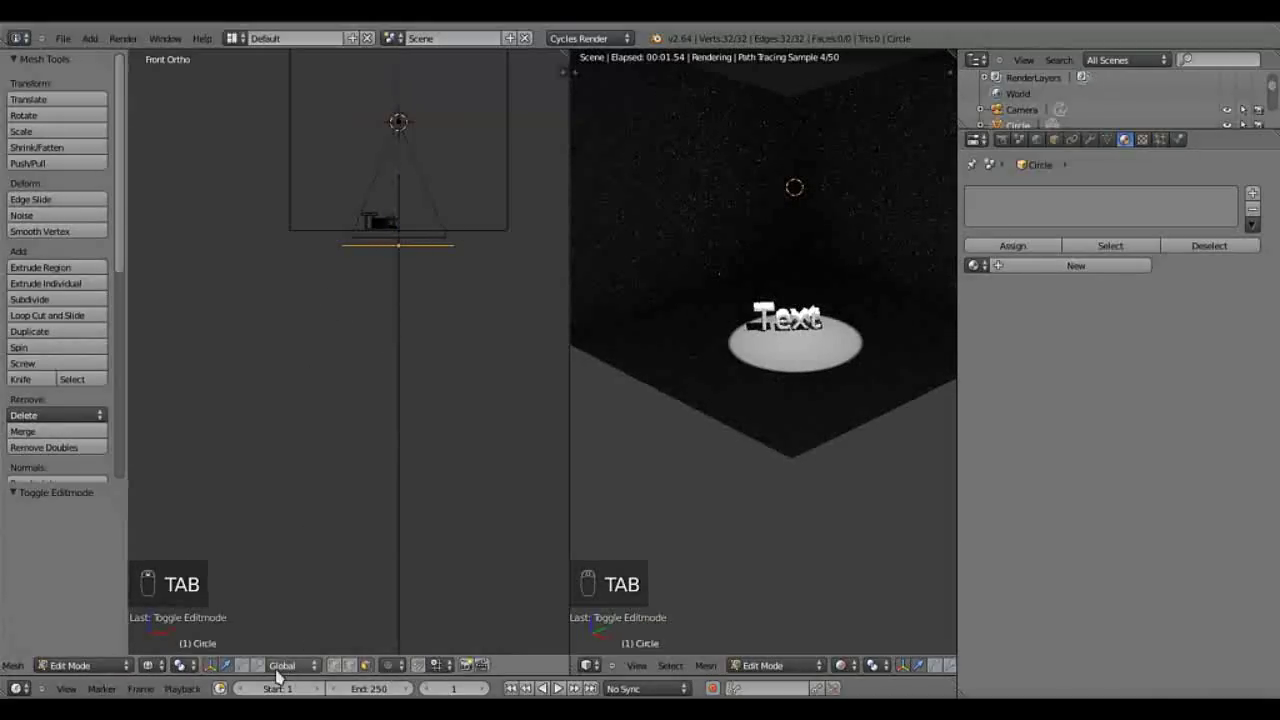
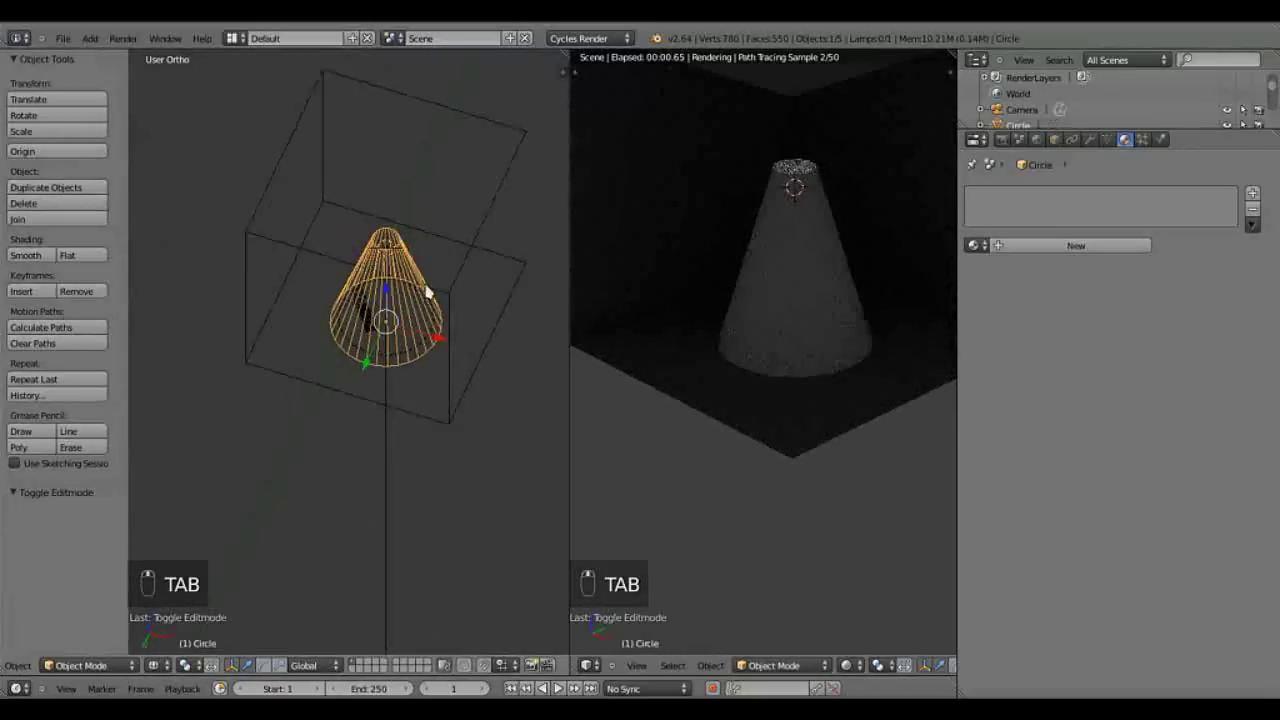
key(KP_1)
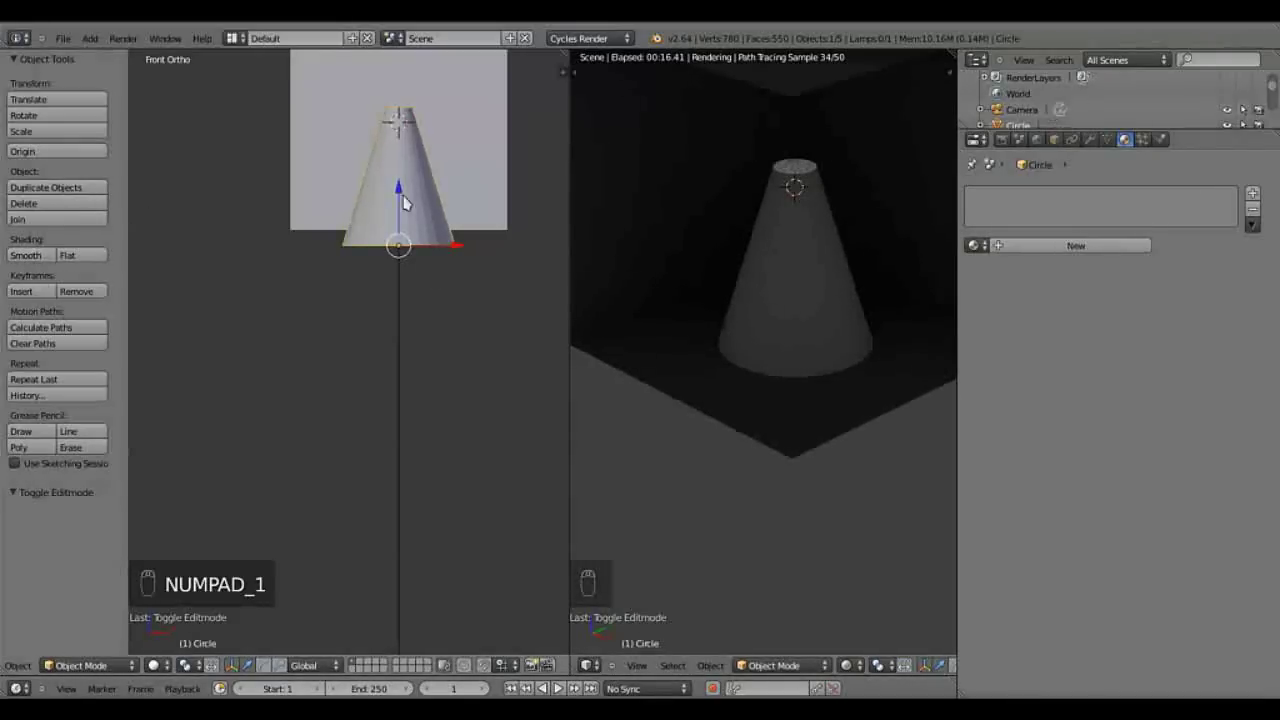
key(Tab)
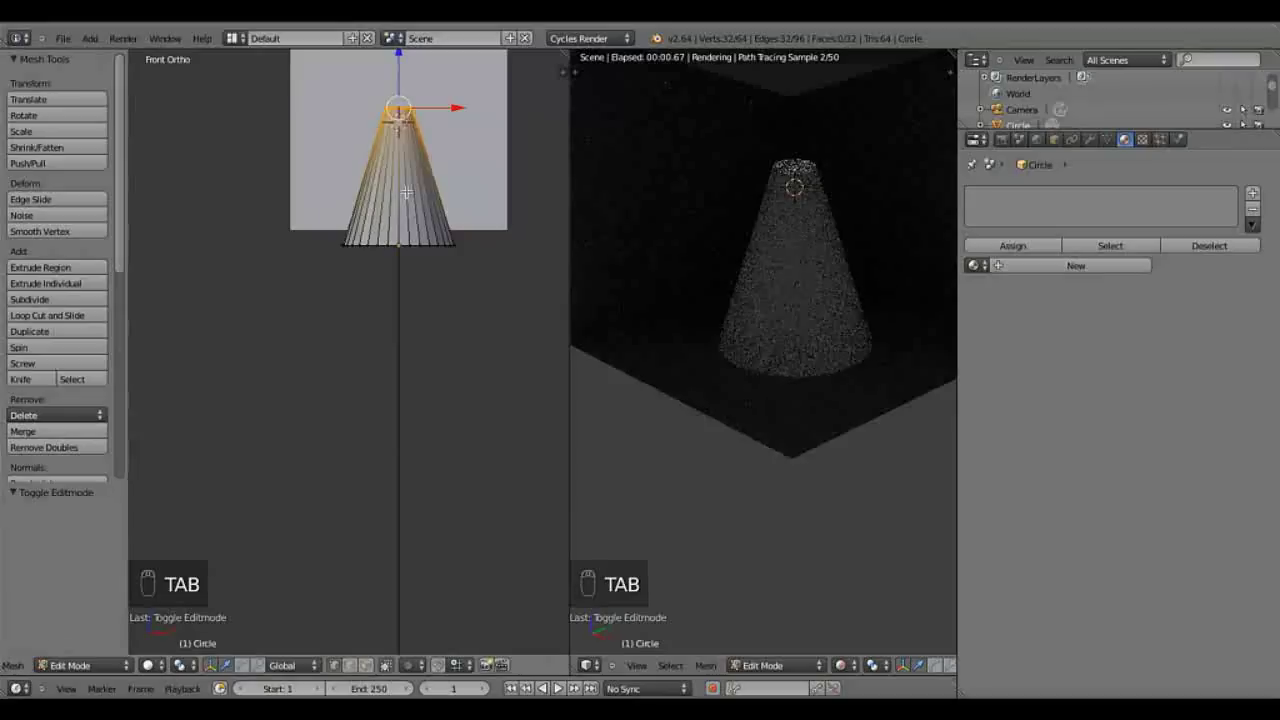
key(a)
key(a)
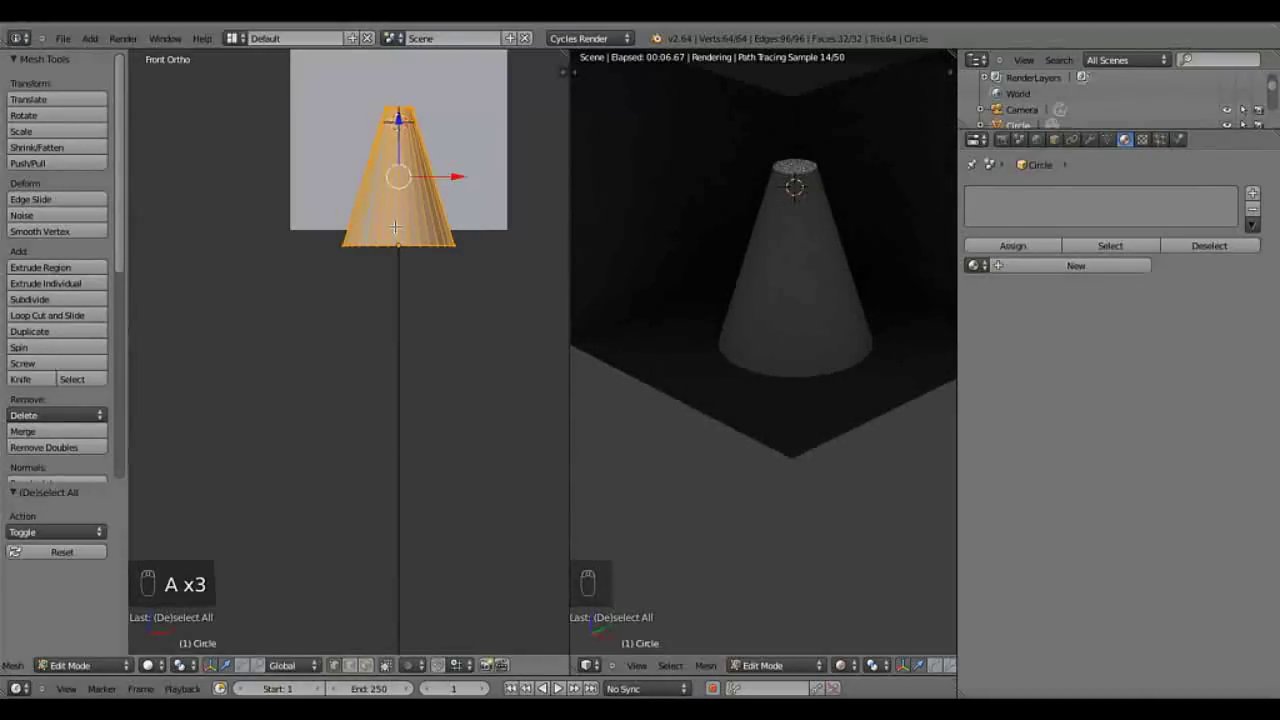
key(ctrl+n)
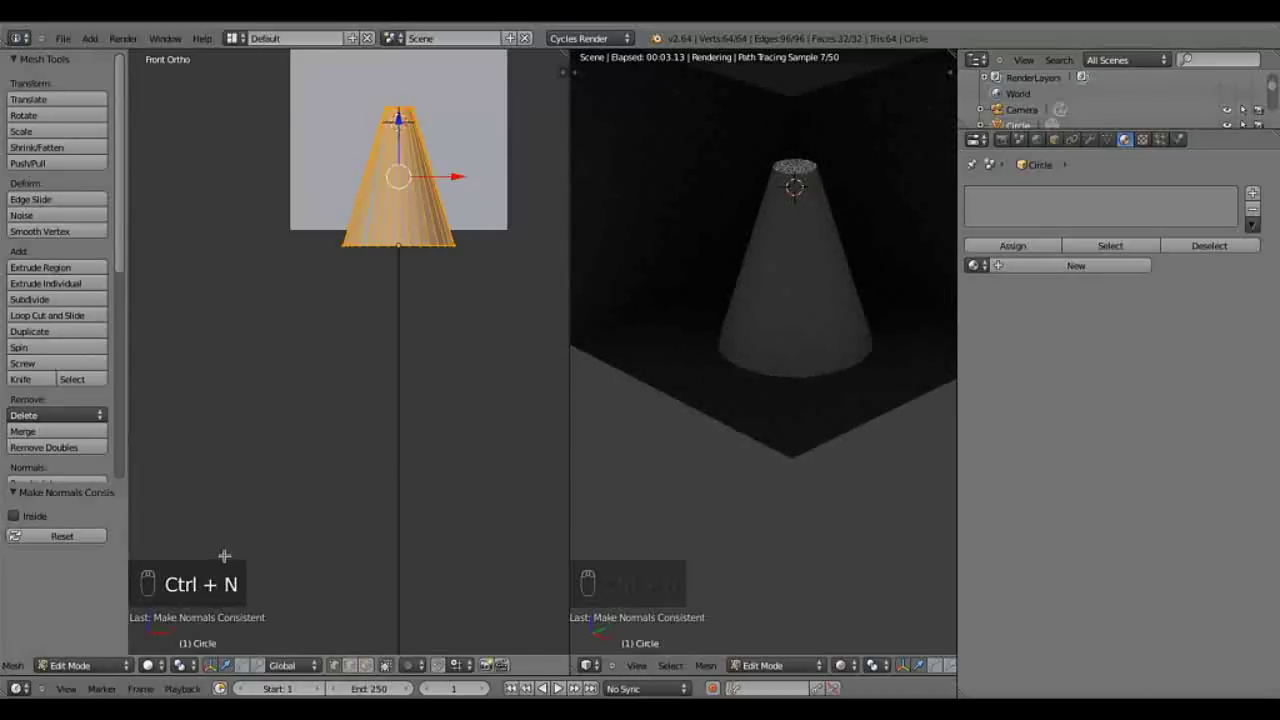
key(Tab)
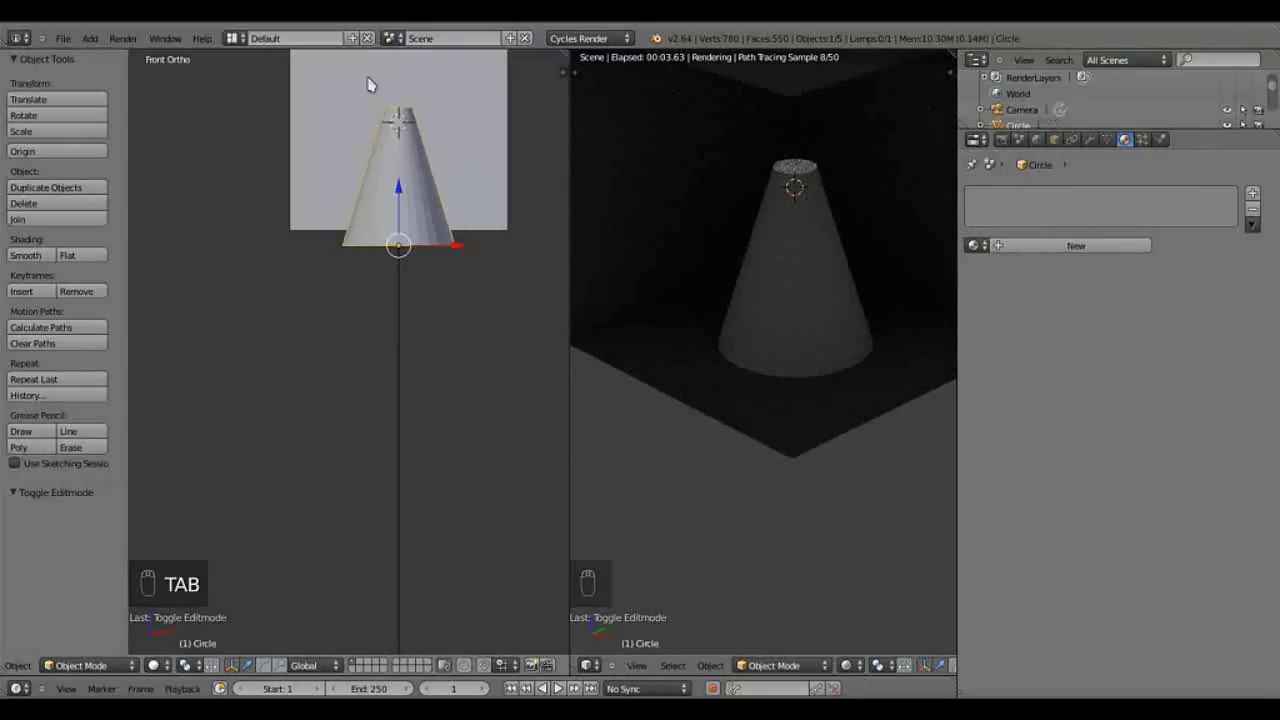
Step: Add a Subdivision Surface modifier to the cone and show the viewport as wireframe
drag(37, 256, 1092, 144)
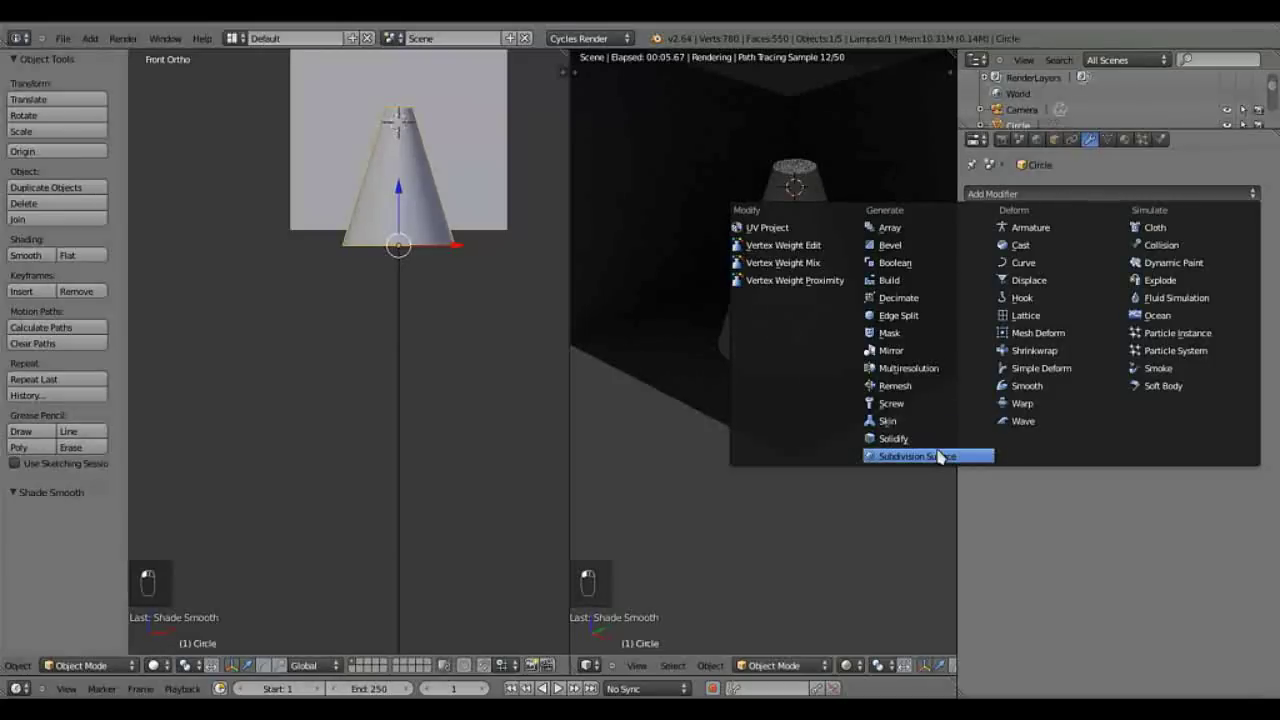
click(935, 460)
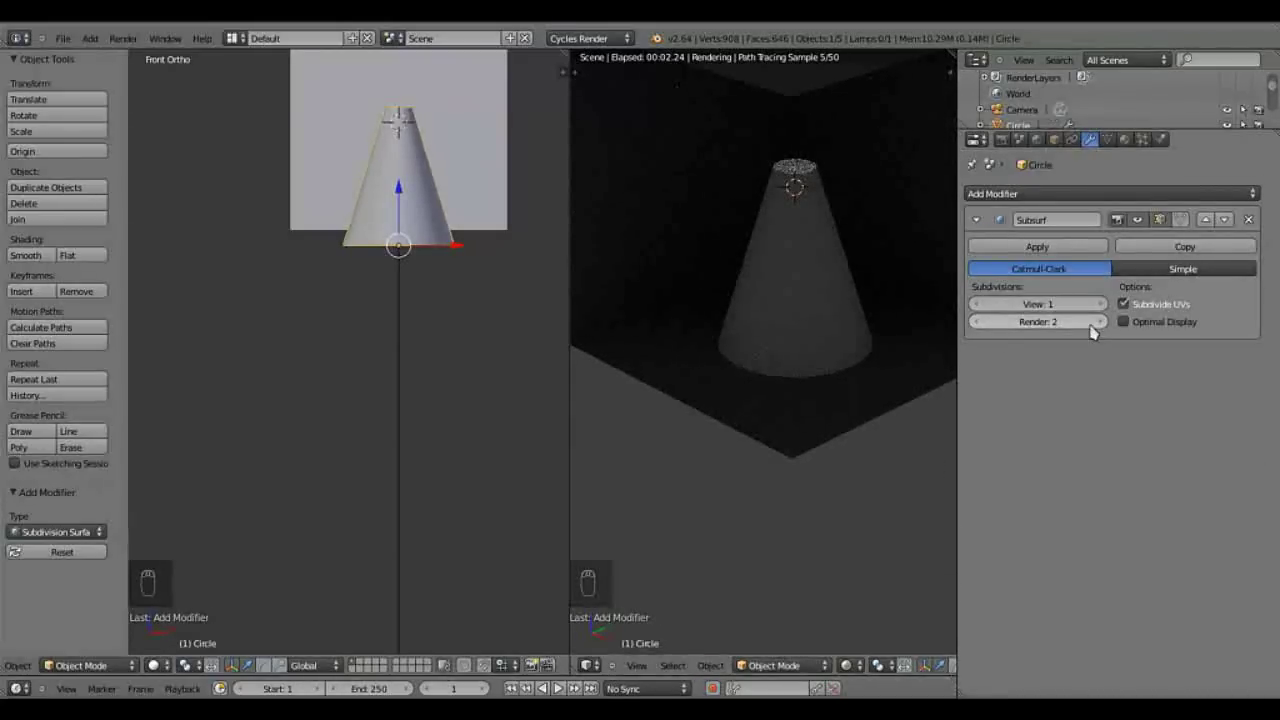
key(z)
key(a)
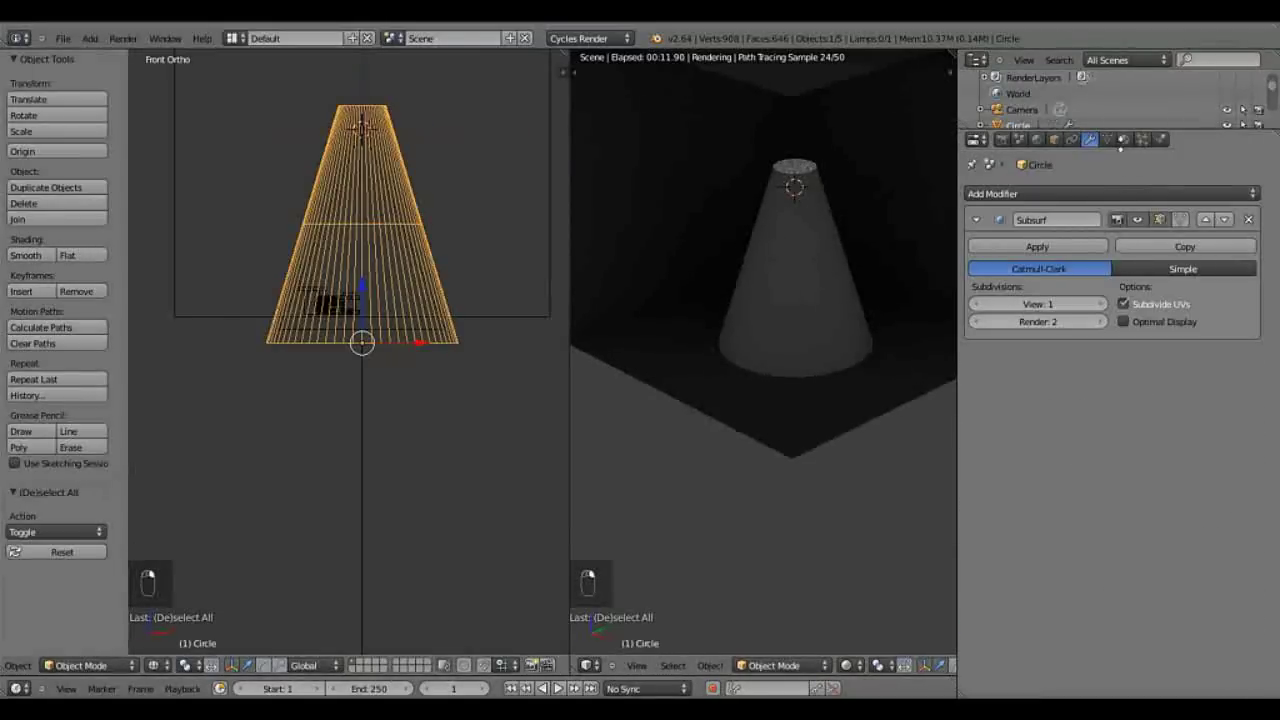
Step: Give the cone a new Glass BSDF material in the Material properties
drag(1096, 253, 1153, 412)
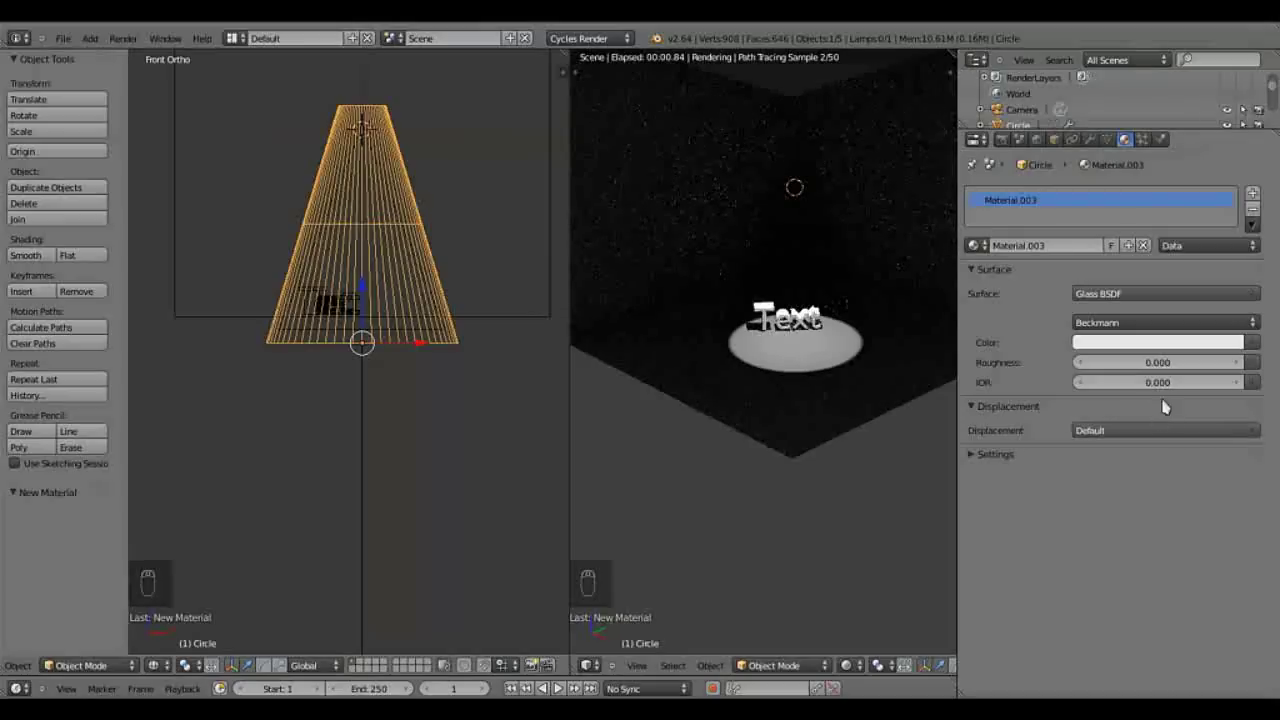
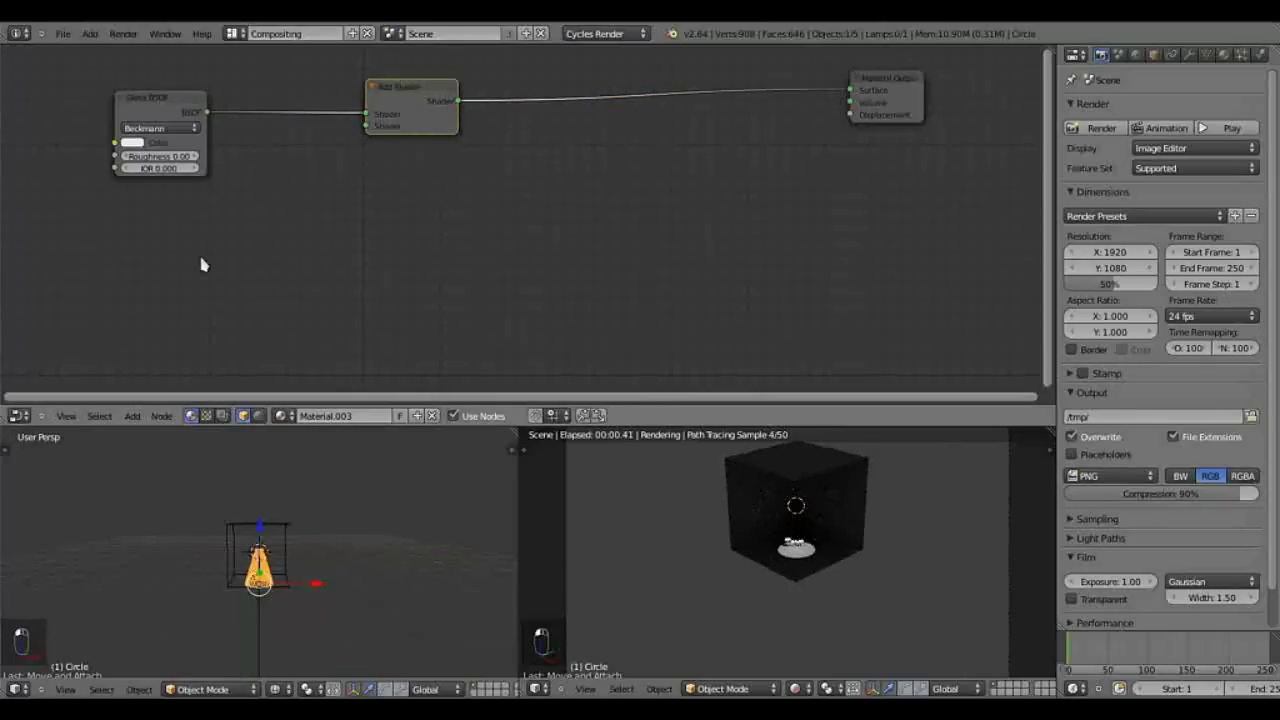
Step: Mix Glass and Transparent BSDF via an Add Shader and enlarge the render to inspect the beam
key(shift+a)
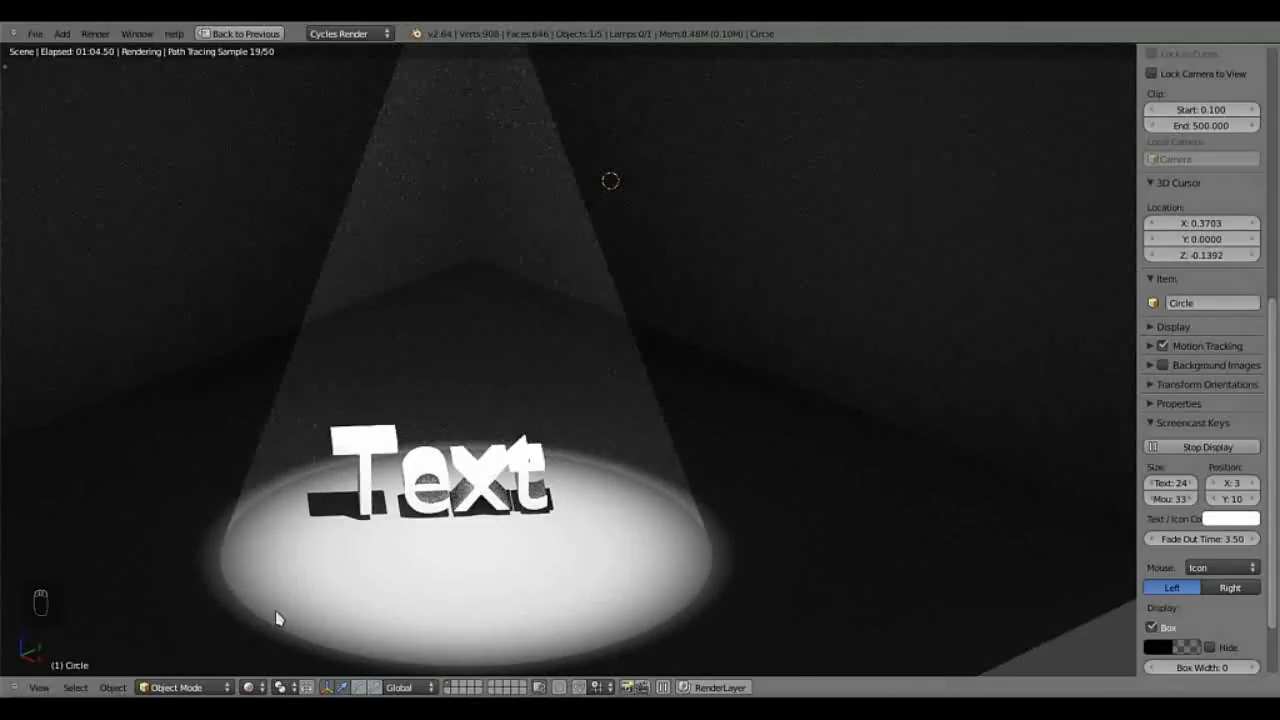
Step: Return from the enlarged render view and select the cone in the viewport
key(ctrl+Up)
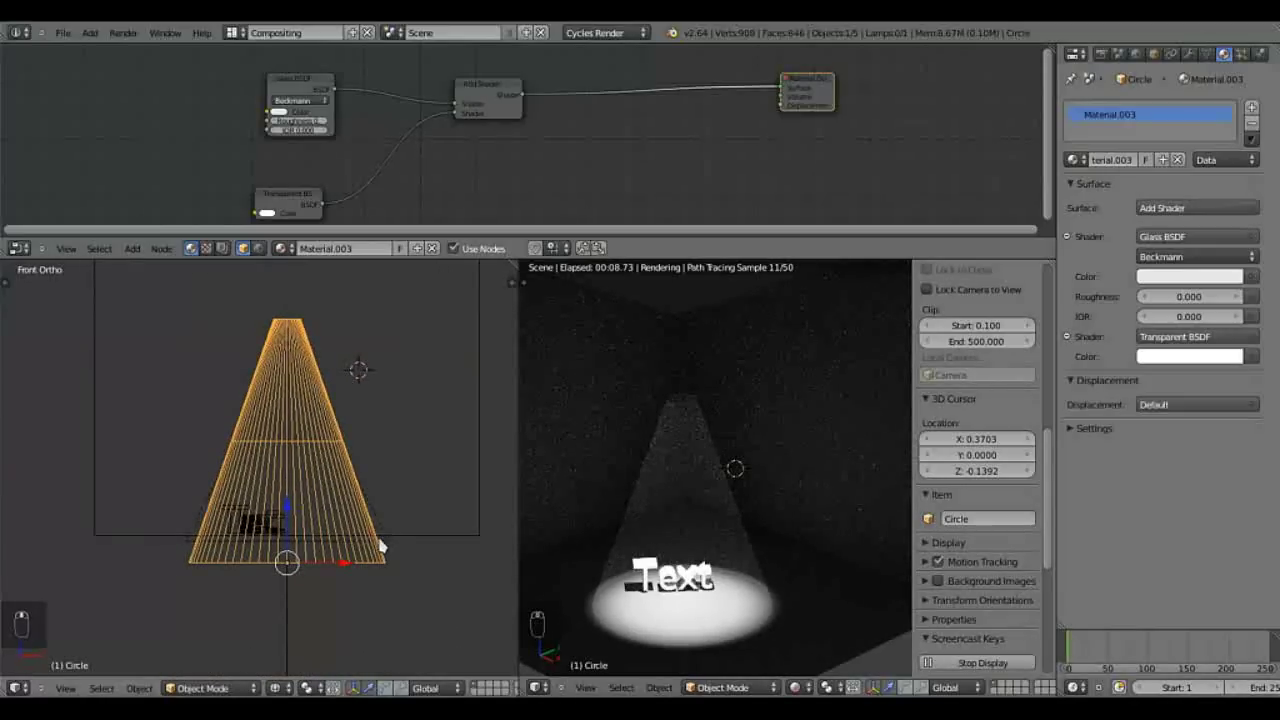
drag(391, 540, 364, 563)
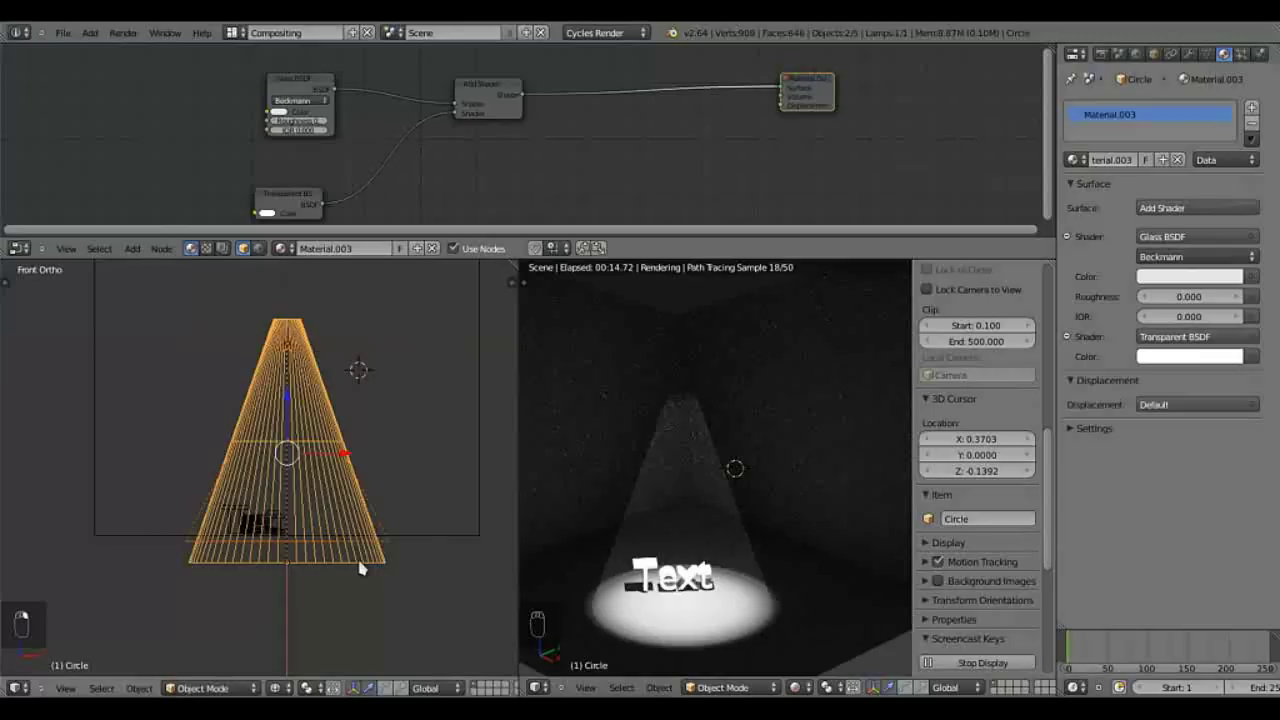
key(ctrl+p)
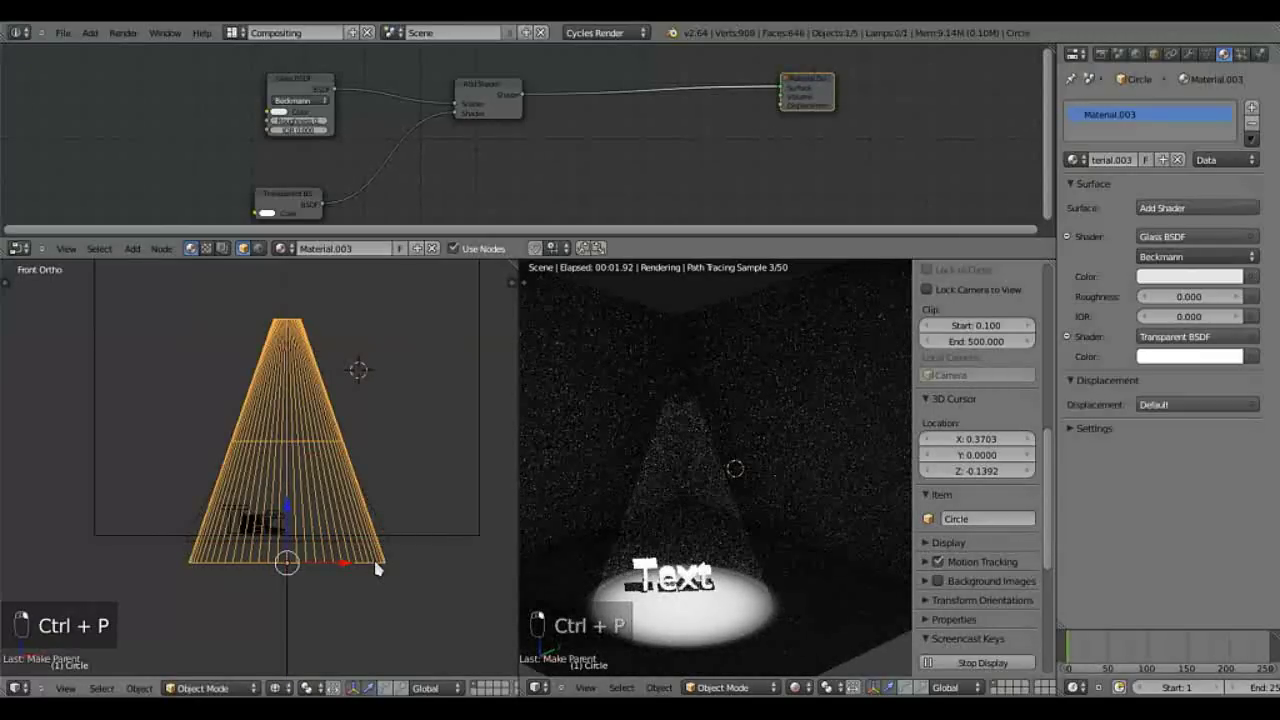
key(g)
click(380, 564)
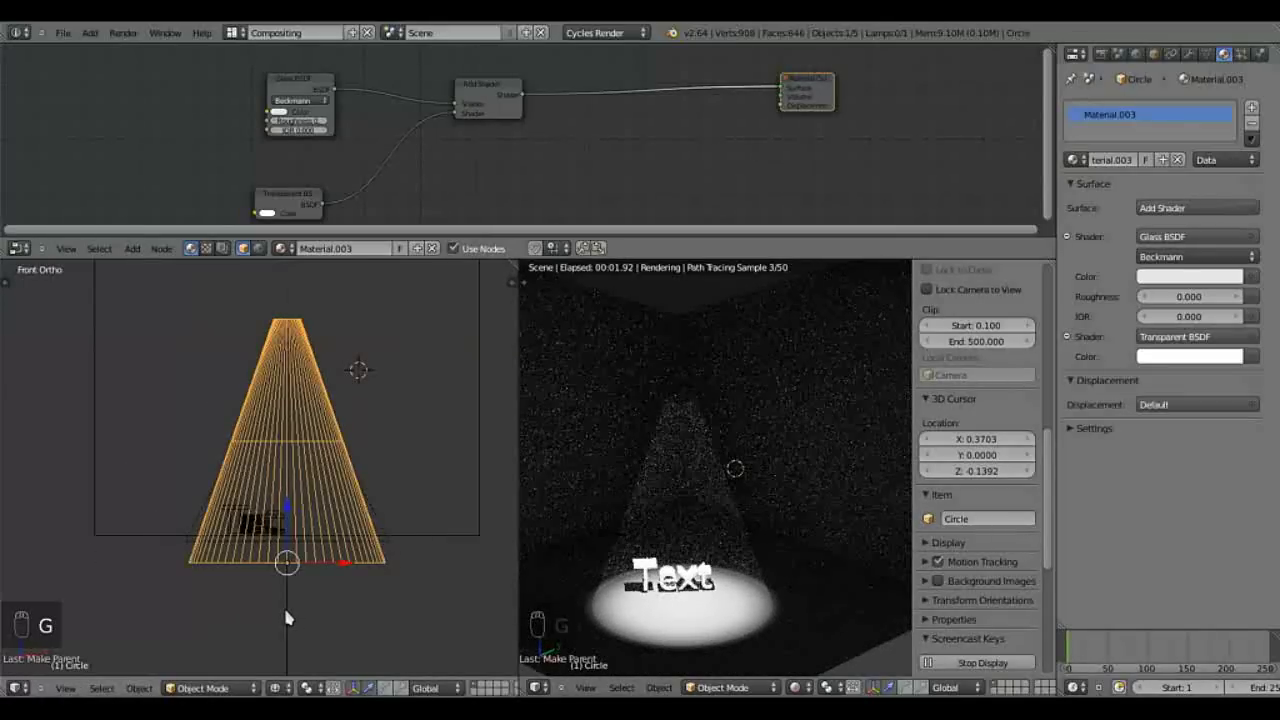
Step: Reset the 3D cursor to the world origin (Shift+C) and view the cone from above
key(KP_7)
key(KP_1)
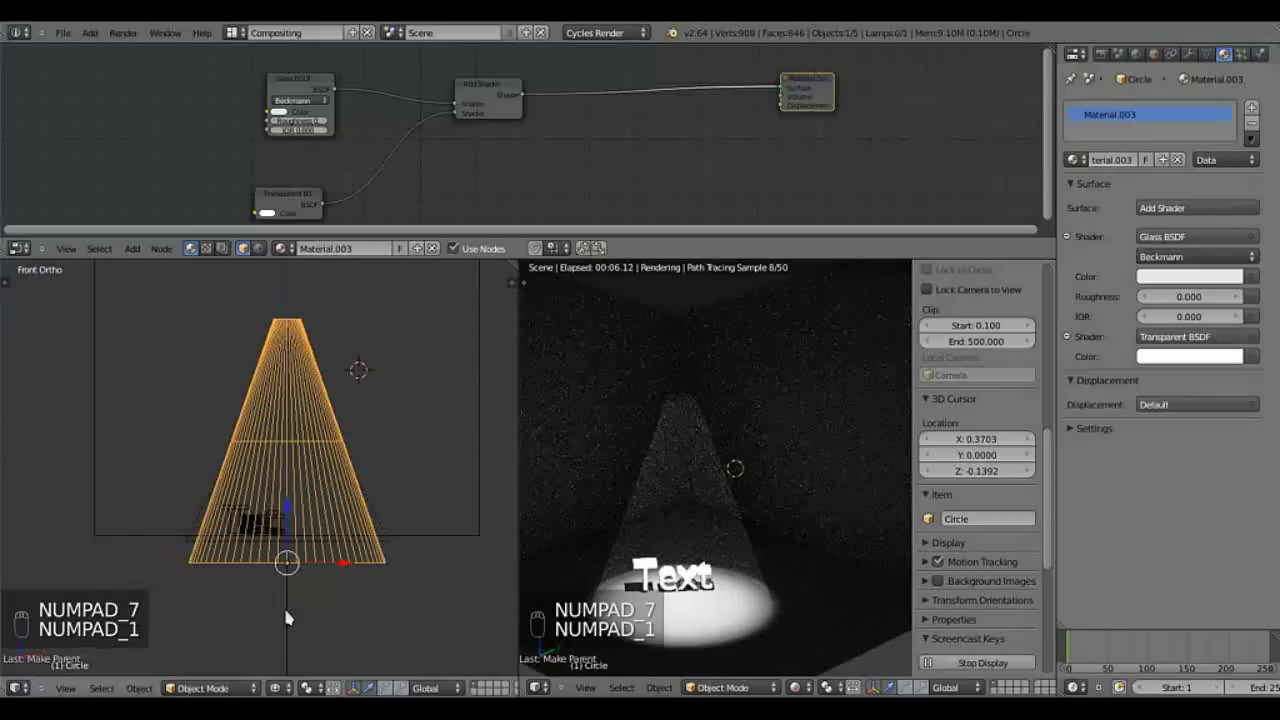
key(shift+c)
key(KP_7)
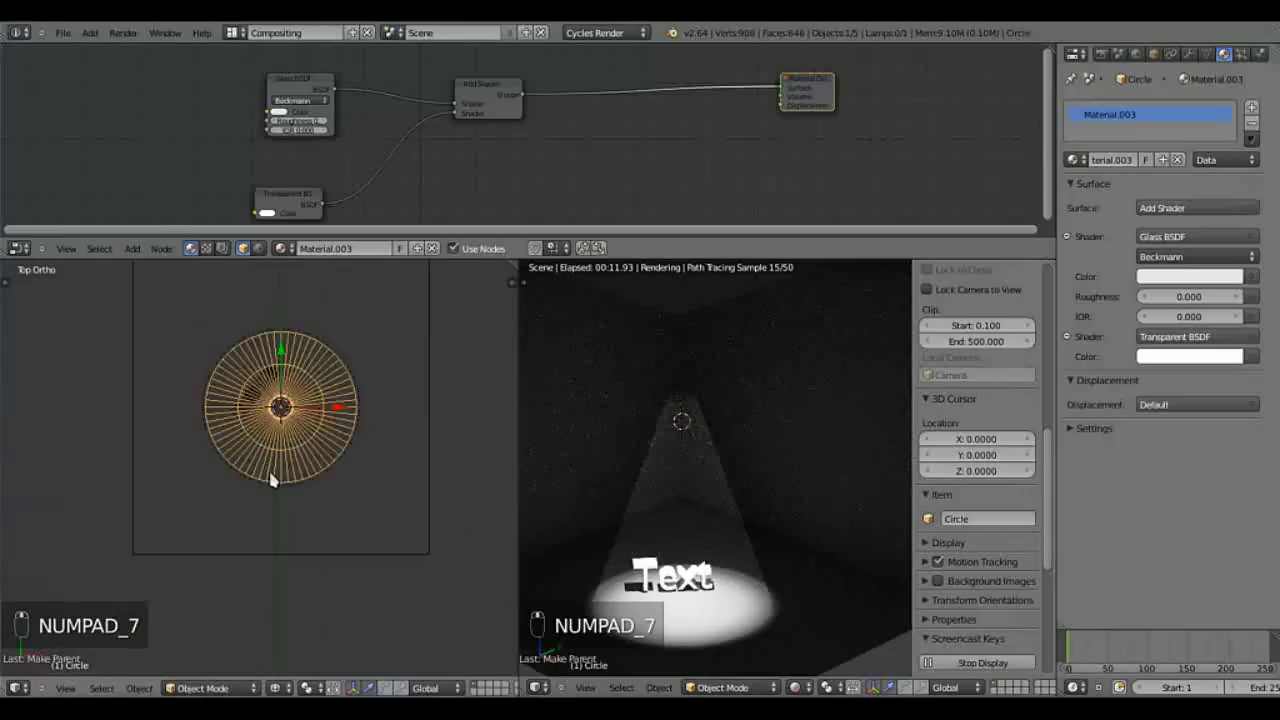
Step: Add an Empty at the world origin and frame the whole room in front view
key(shift+a)
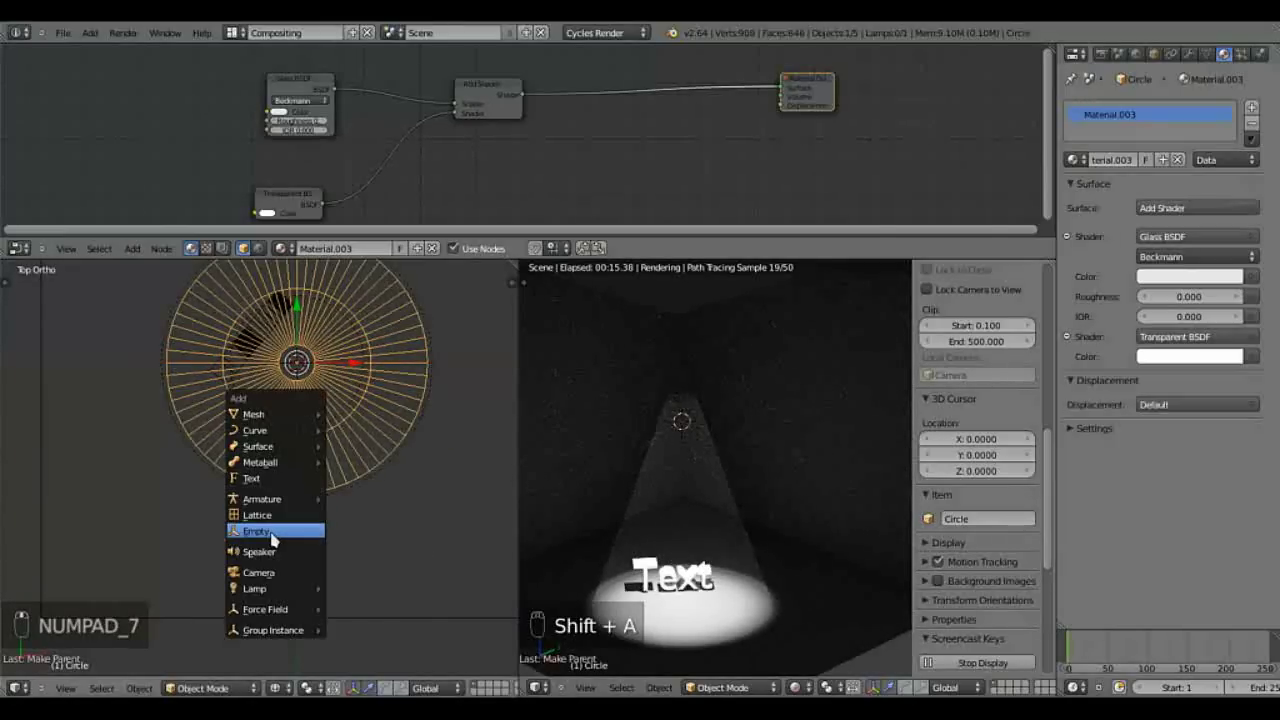
key(shift+a)
key(KP_1)
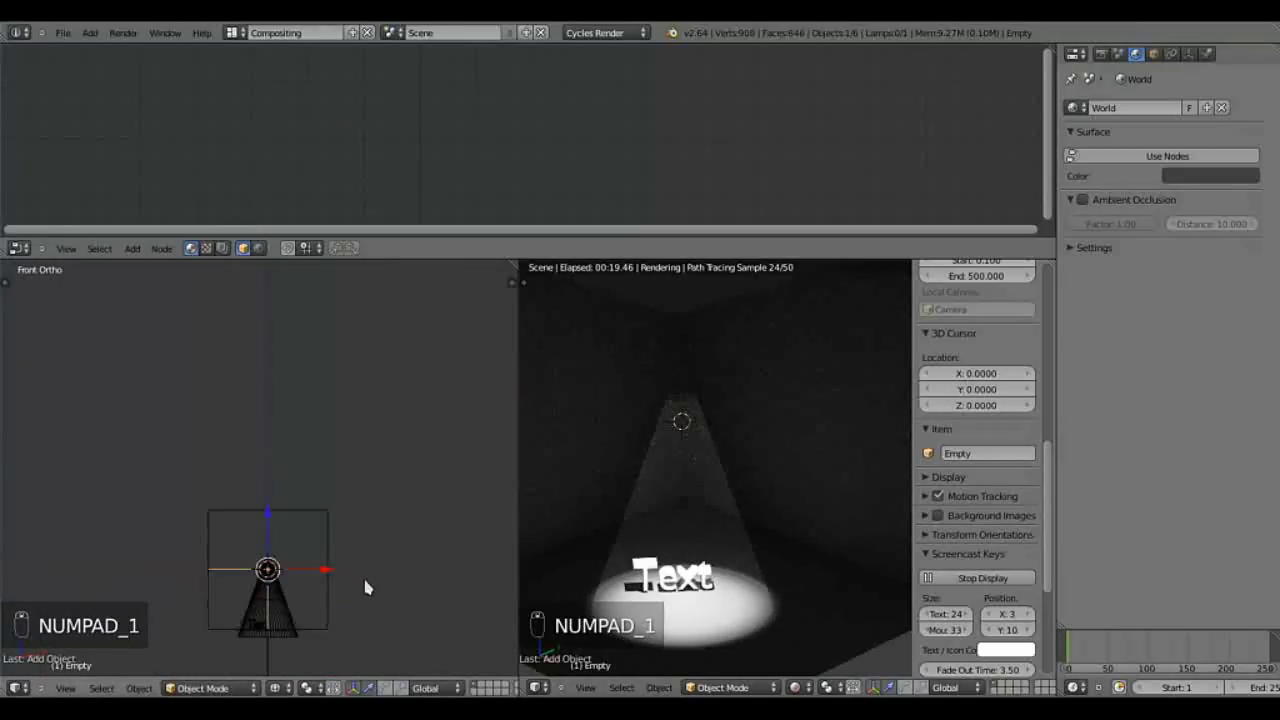
key(s)
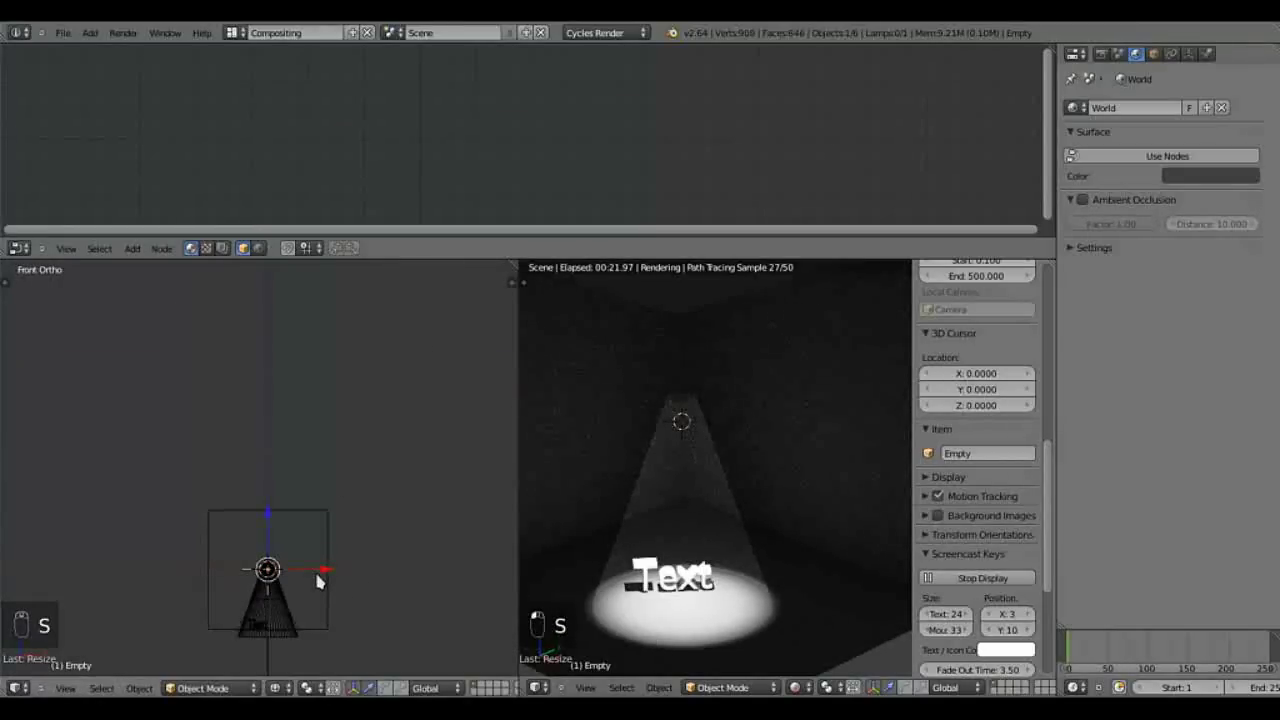
key(g)
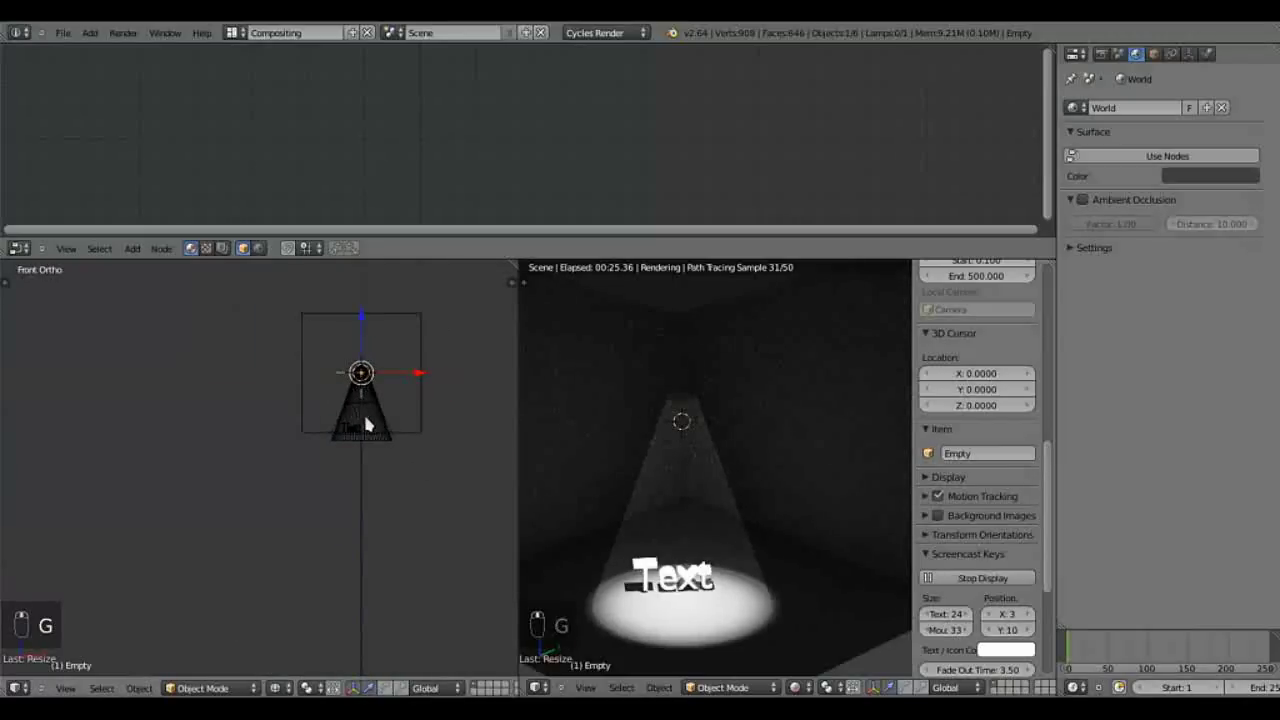
key(g)
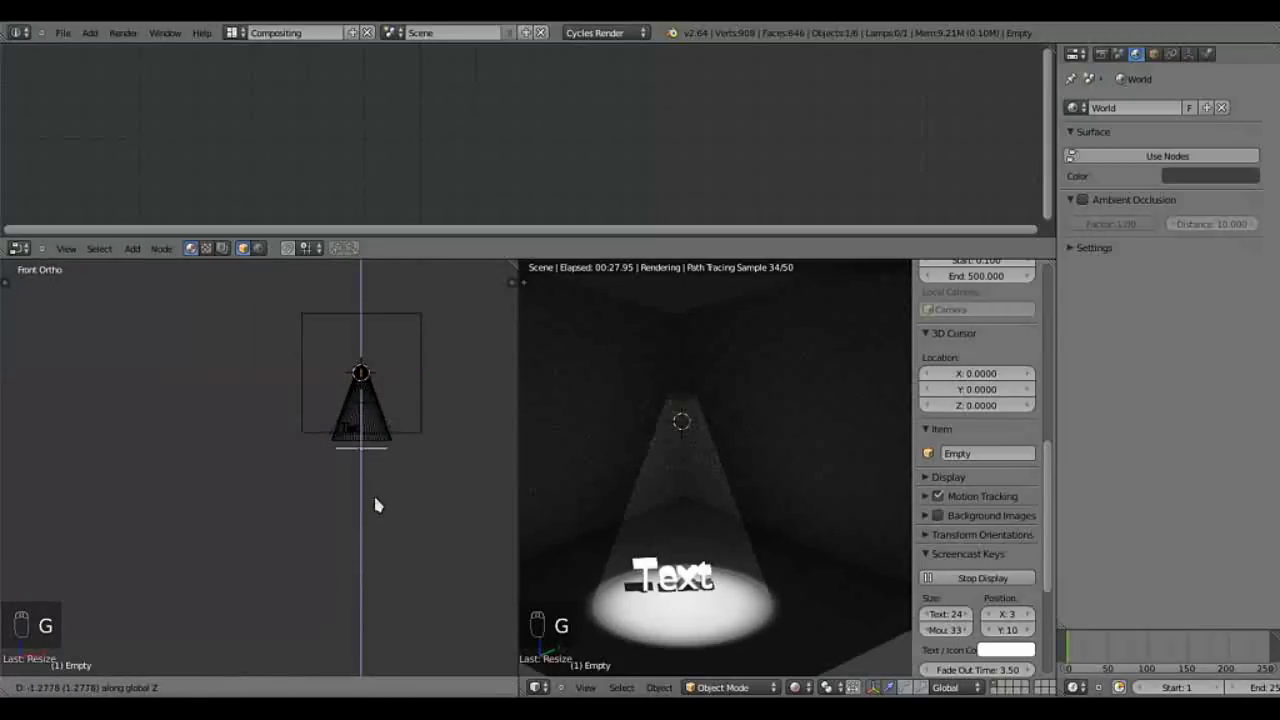
Step: Select the cone then the Empty and parent the cone to the Empty (Ctrl+P)
click(379, 507)
drag(371, 503, 315, 429)
drag(321, 427, 321, 482)
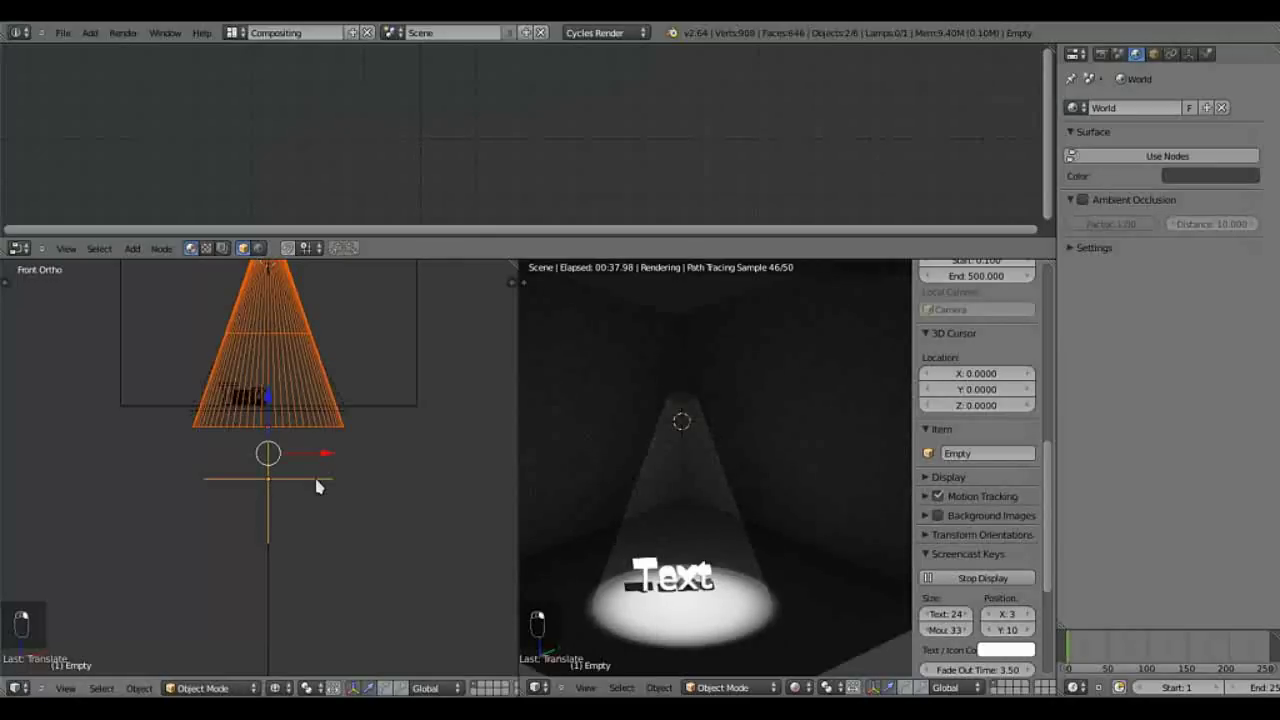
key(ctrl+p)
Step: Finish parenting, then duplicate the cone, spotlight and empty and shift the copy right along X
key(ctrl+p)
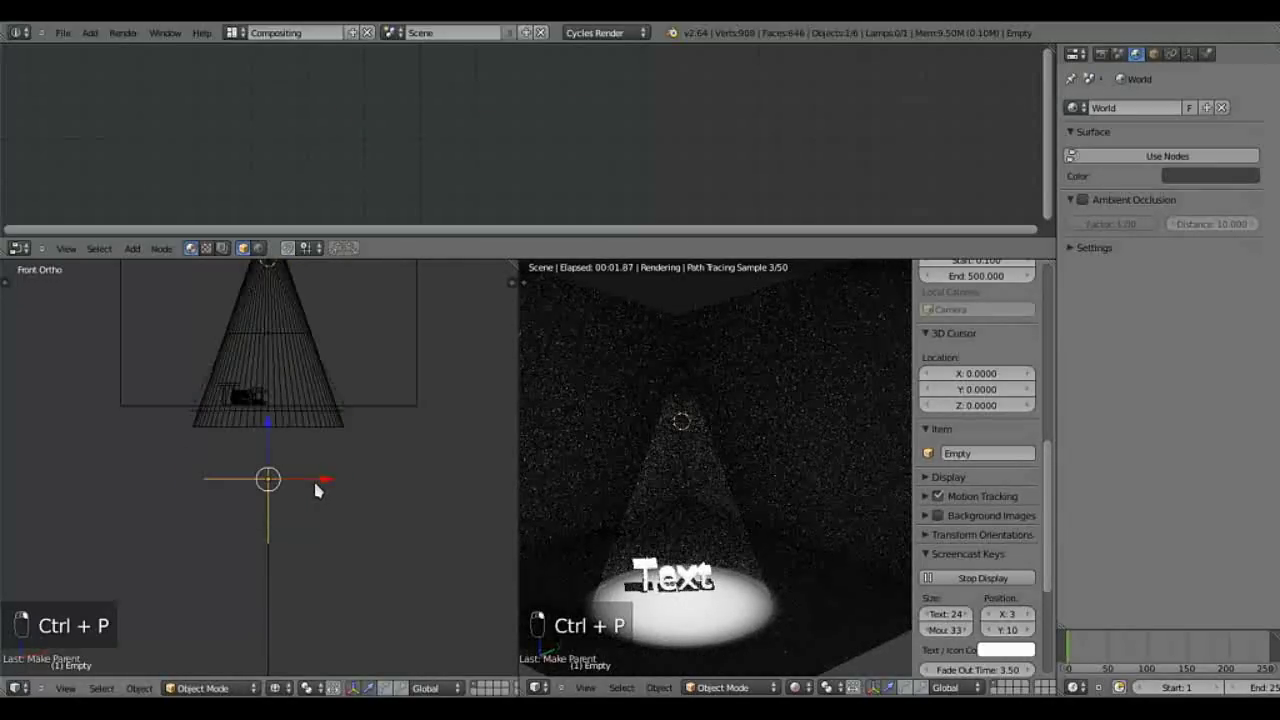
key(g)
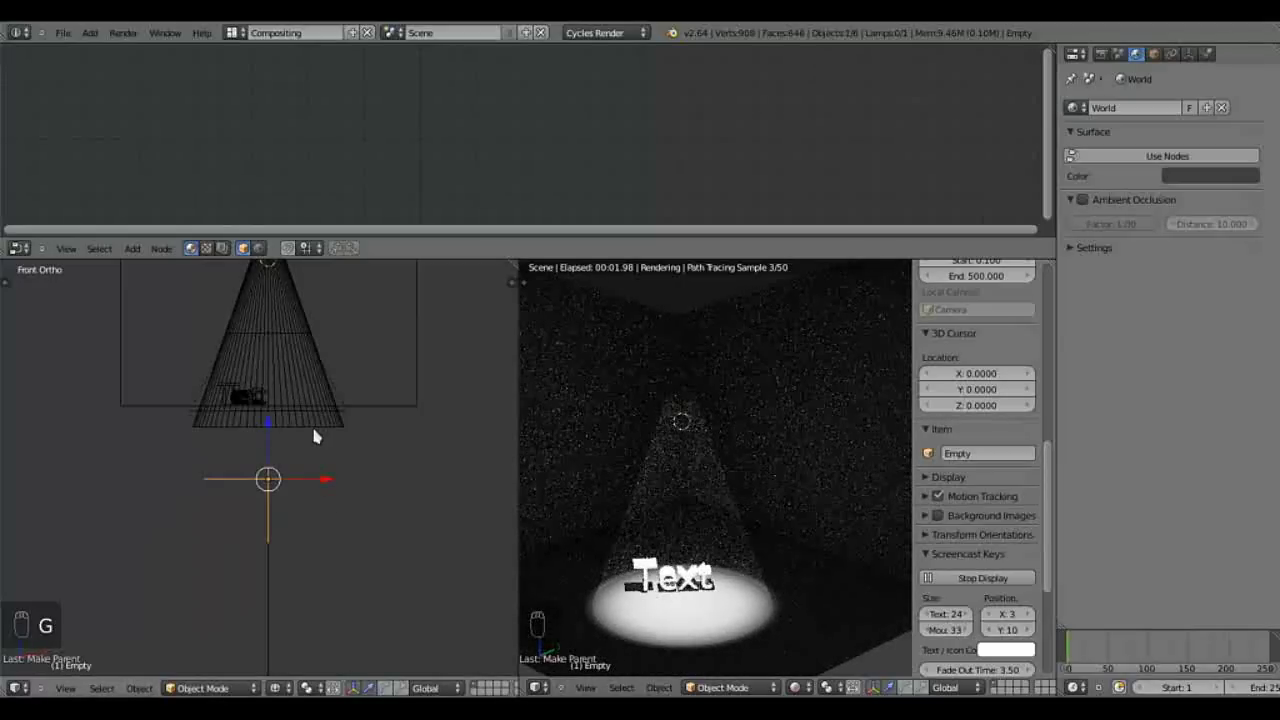
drag(319, 430, 295, 495)
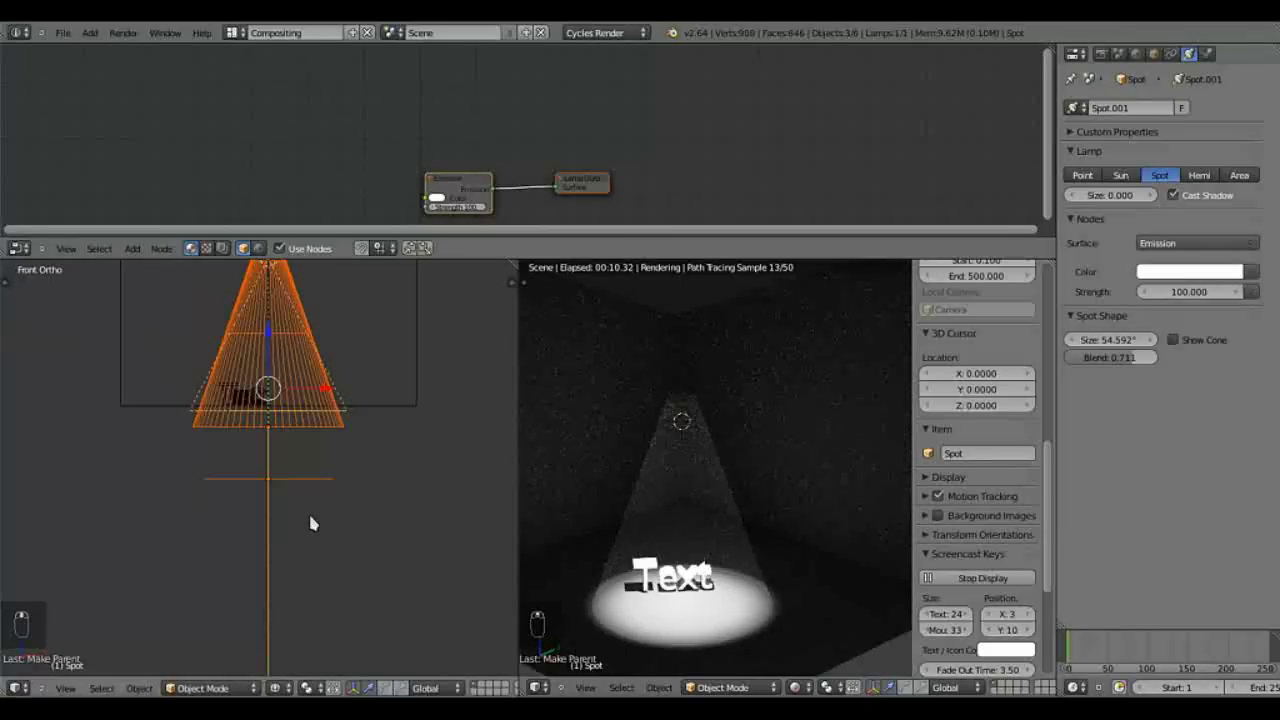
key(shift+d)
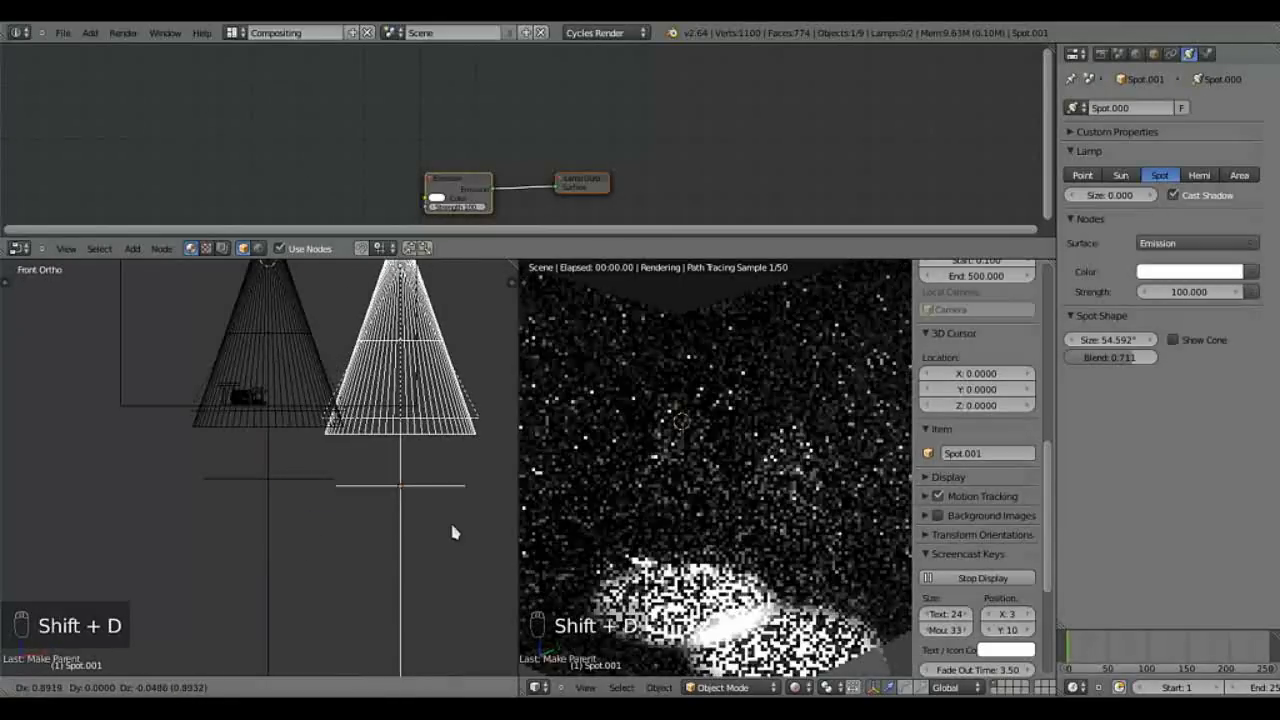
drag(465, 532, 799, 617)
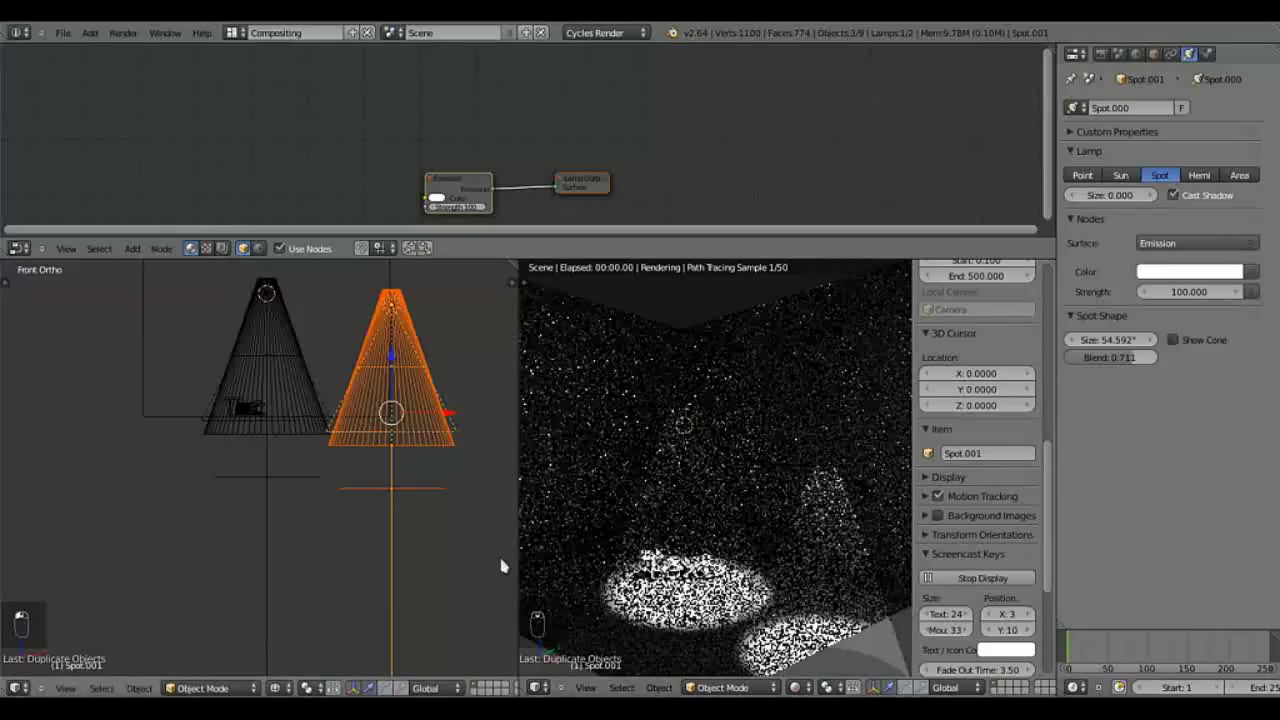
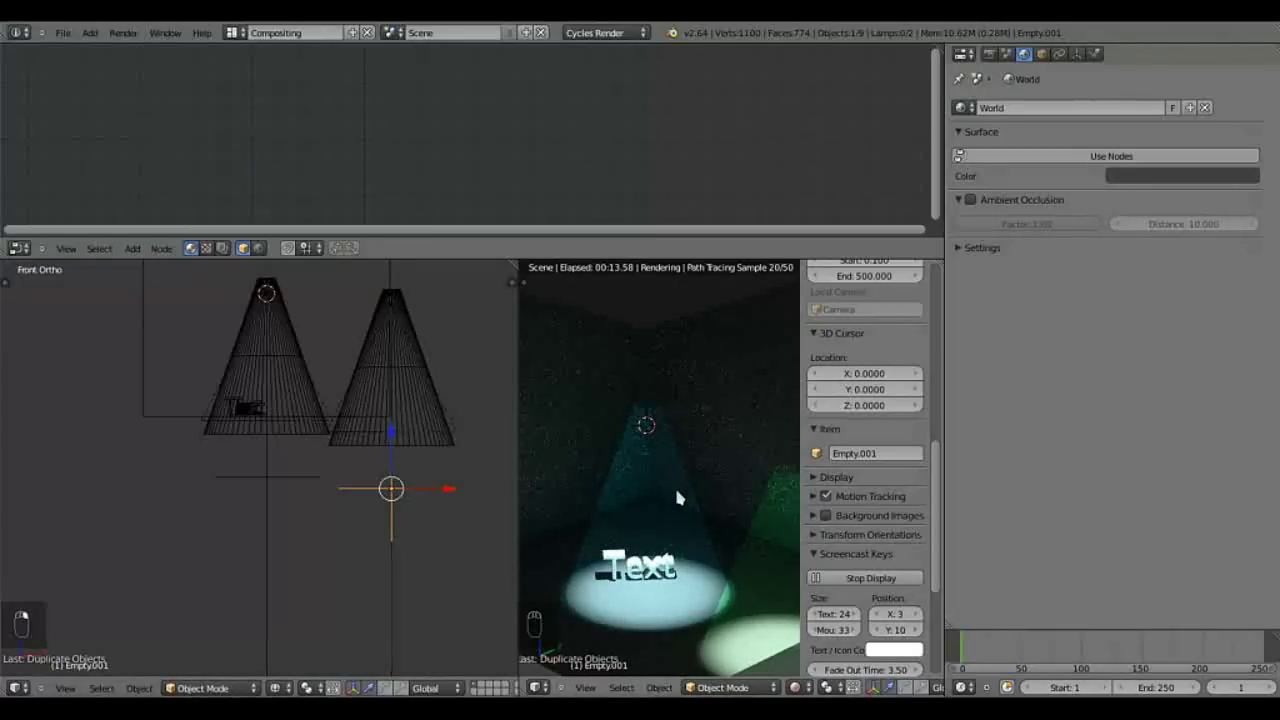
Step: Maximise the 3D view, fly around the rendered room toward the lit Text, then return to wireframe
key(ctrl+Up)
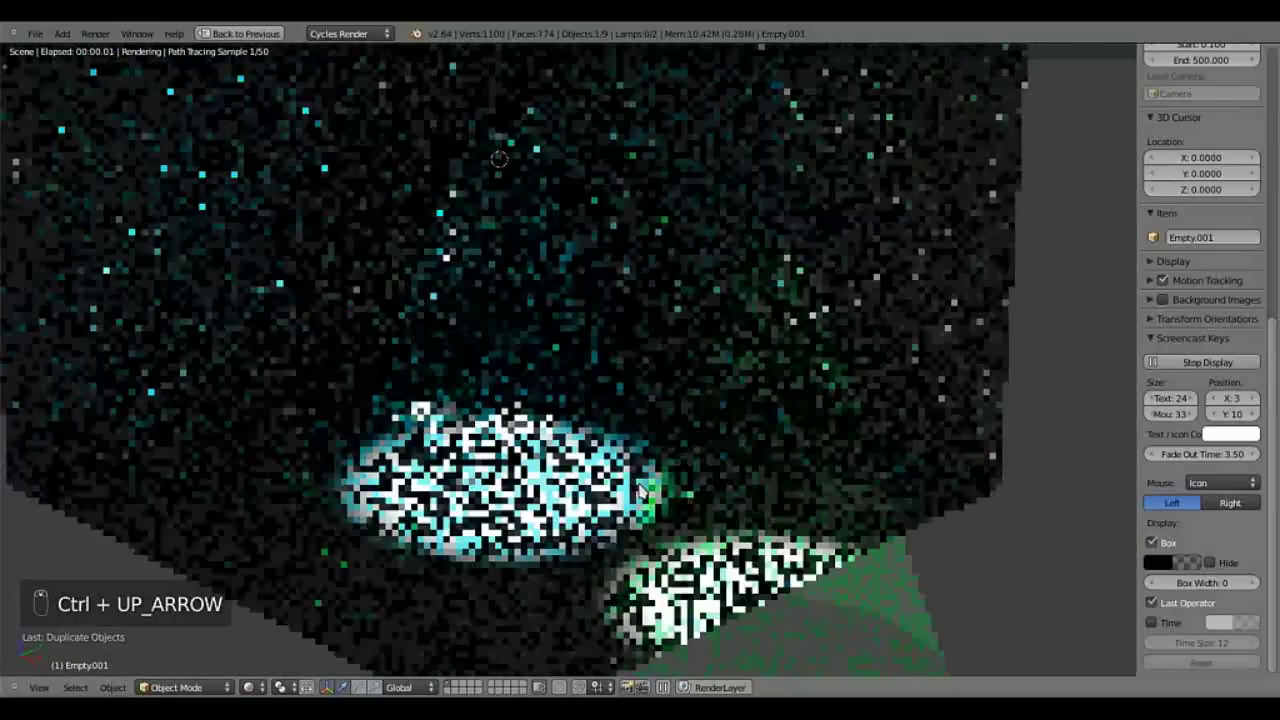
key(KP_0)
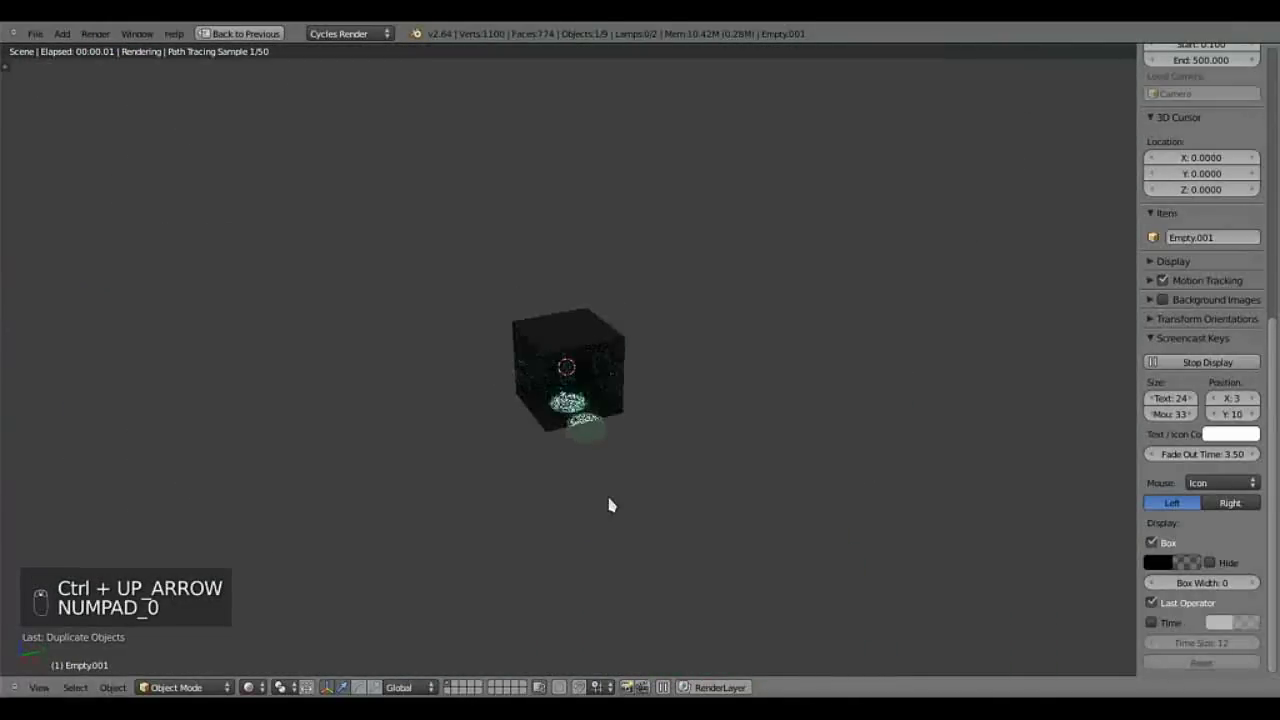
key(KP_0)
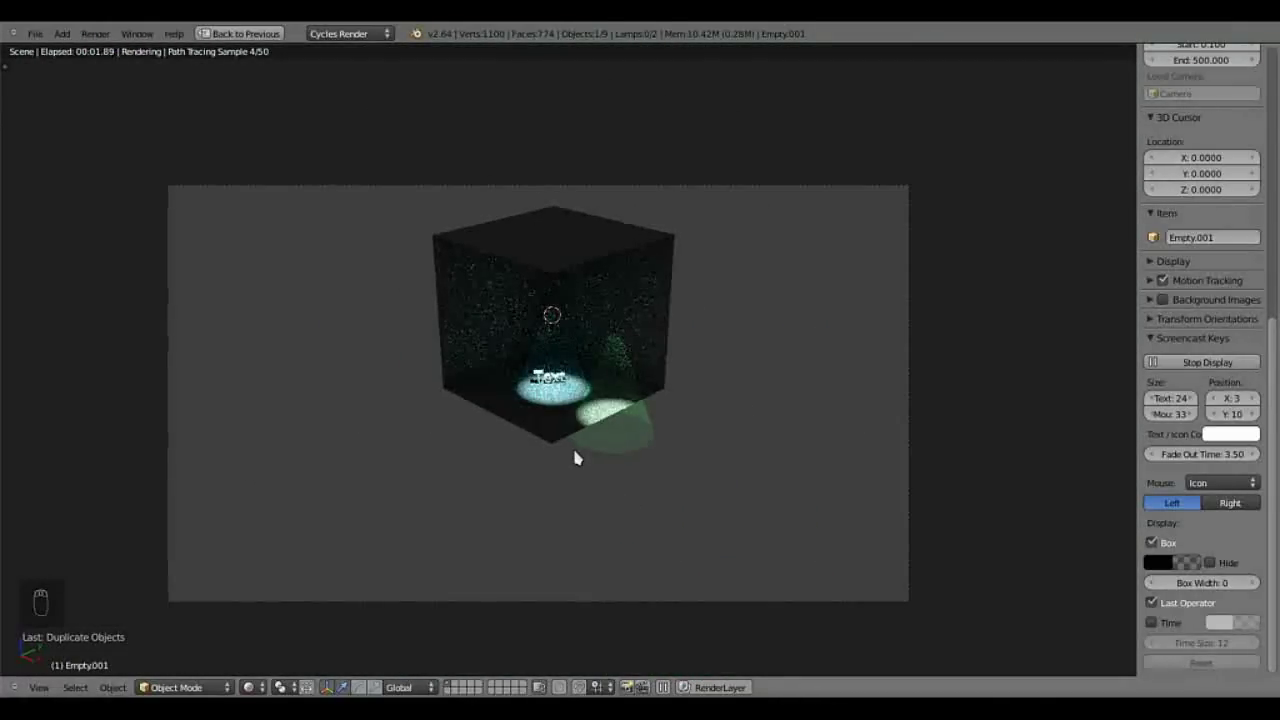
key(KP_1)
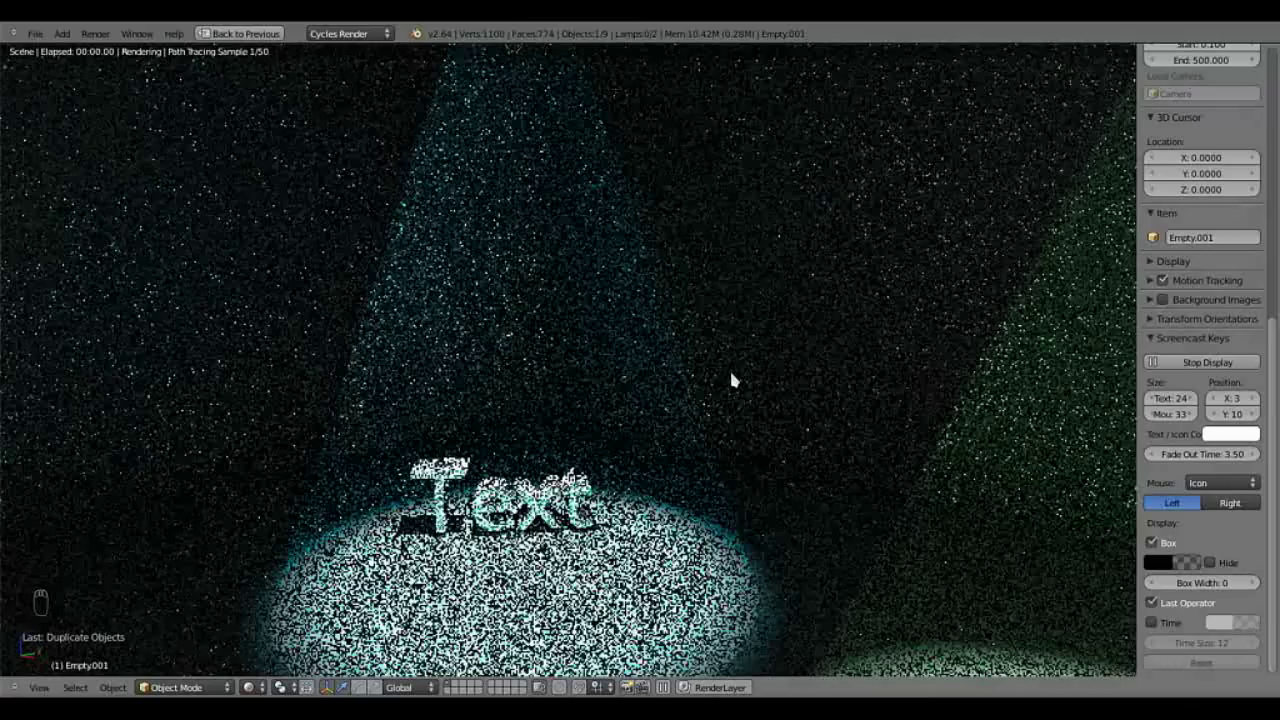
key(ctrl+alt+KP_0)
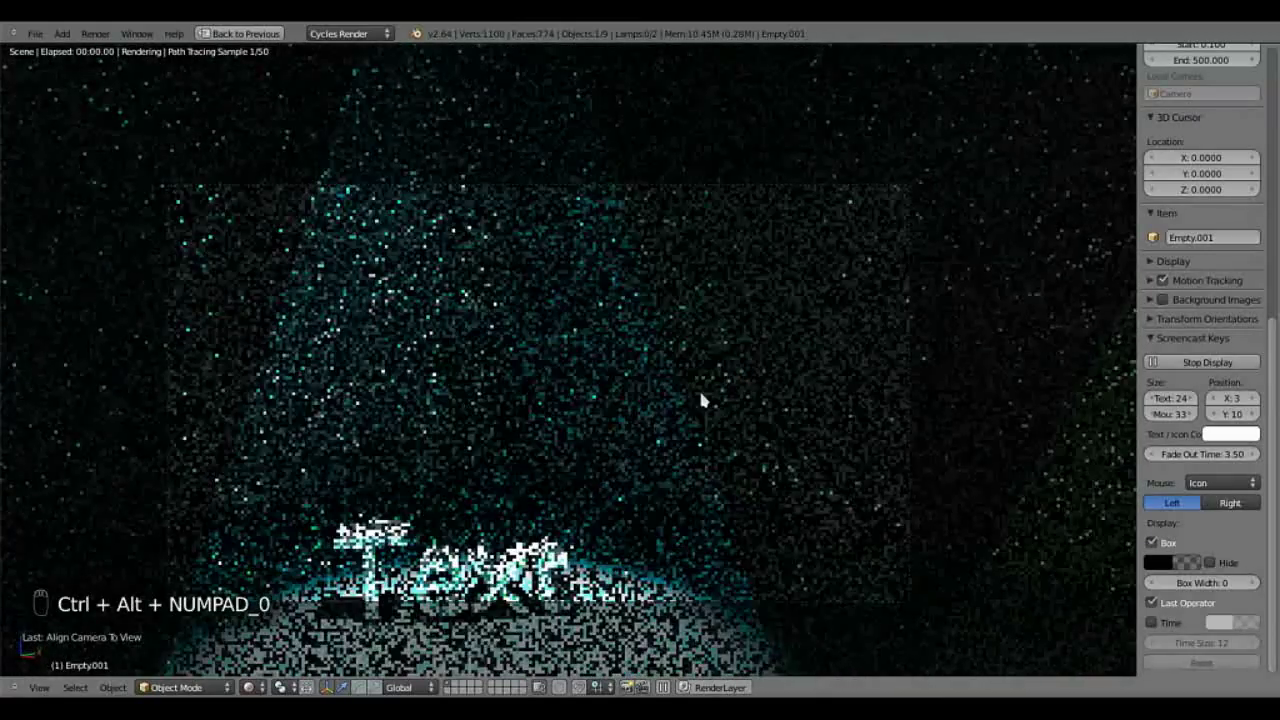
key(shift+f)
key(shift+f)
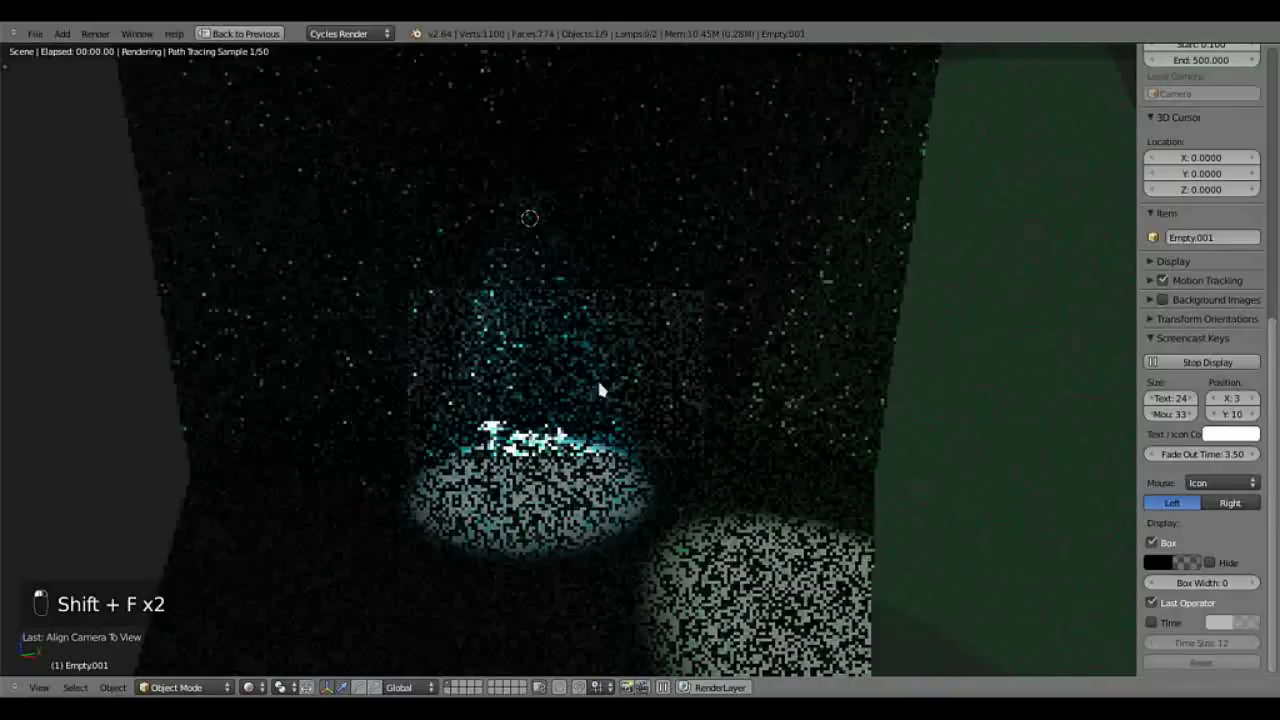
key(KP_0)
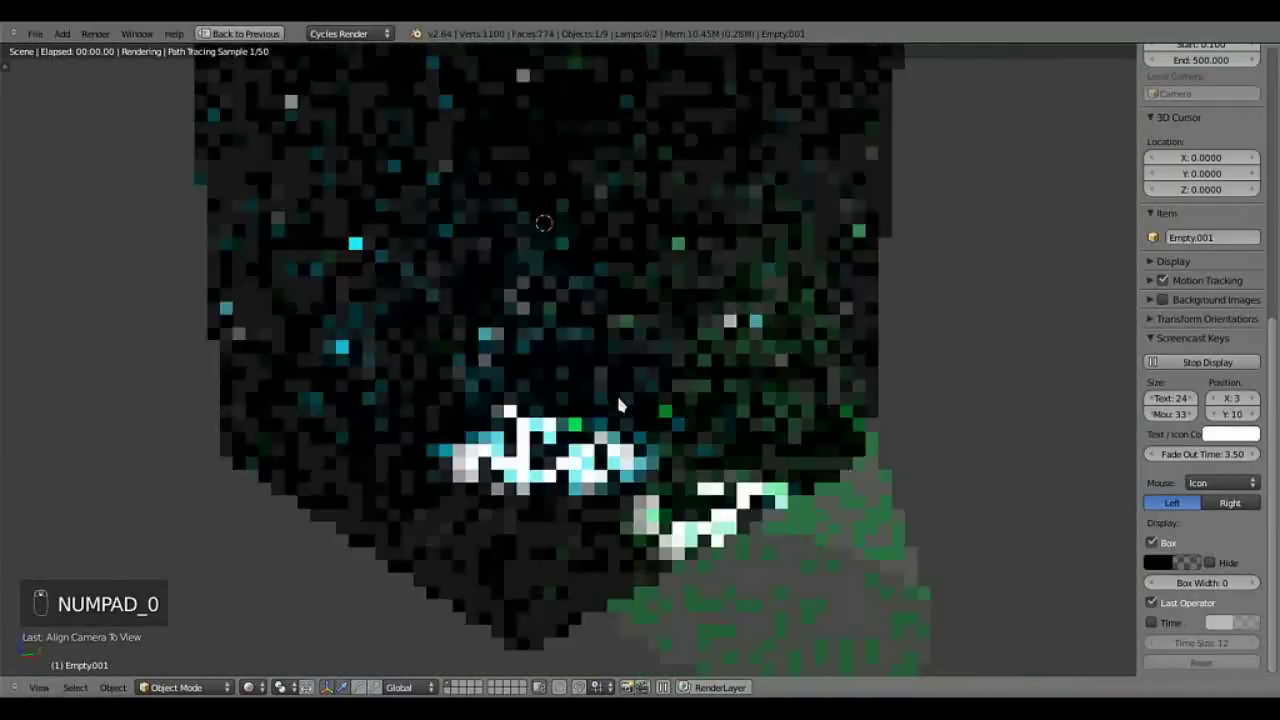
key(z)
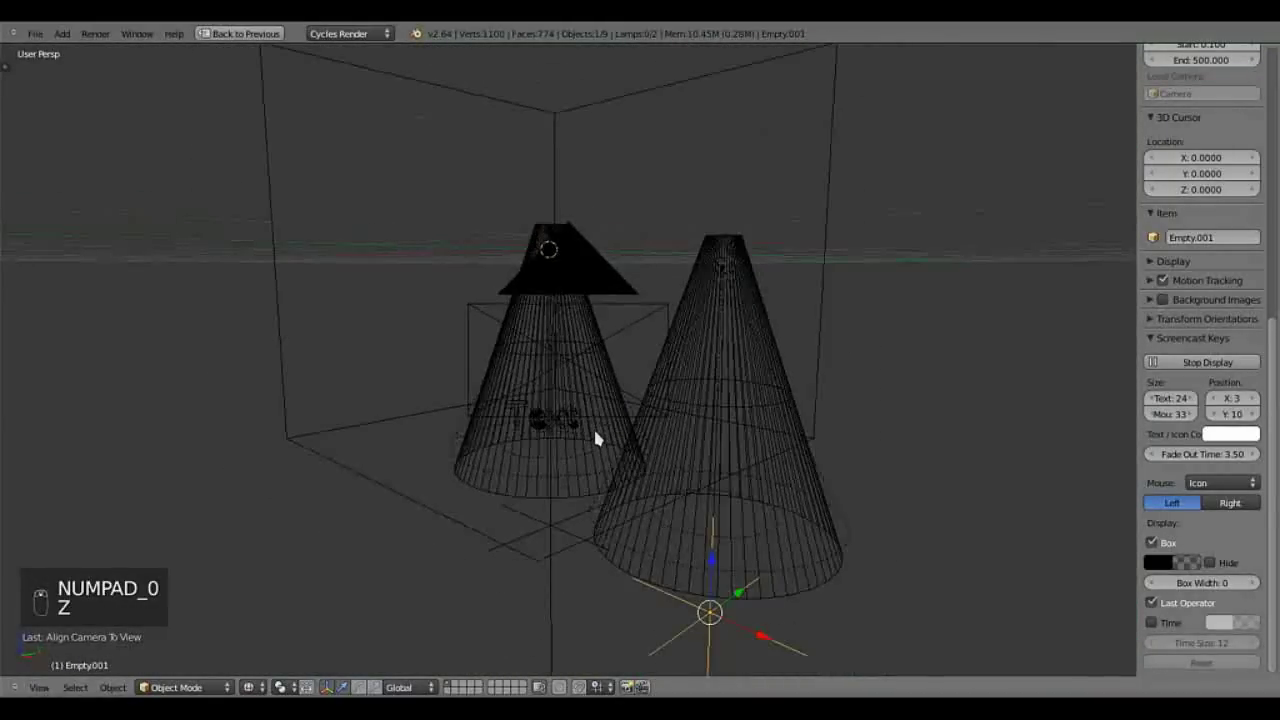
Step: Select the scene camera and look through it at the room and Text
drag(626, 308, 577, 404)
key(KP_0)
key(shift+f)
click(574, 363)
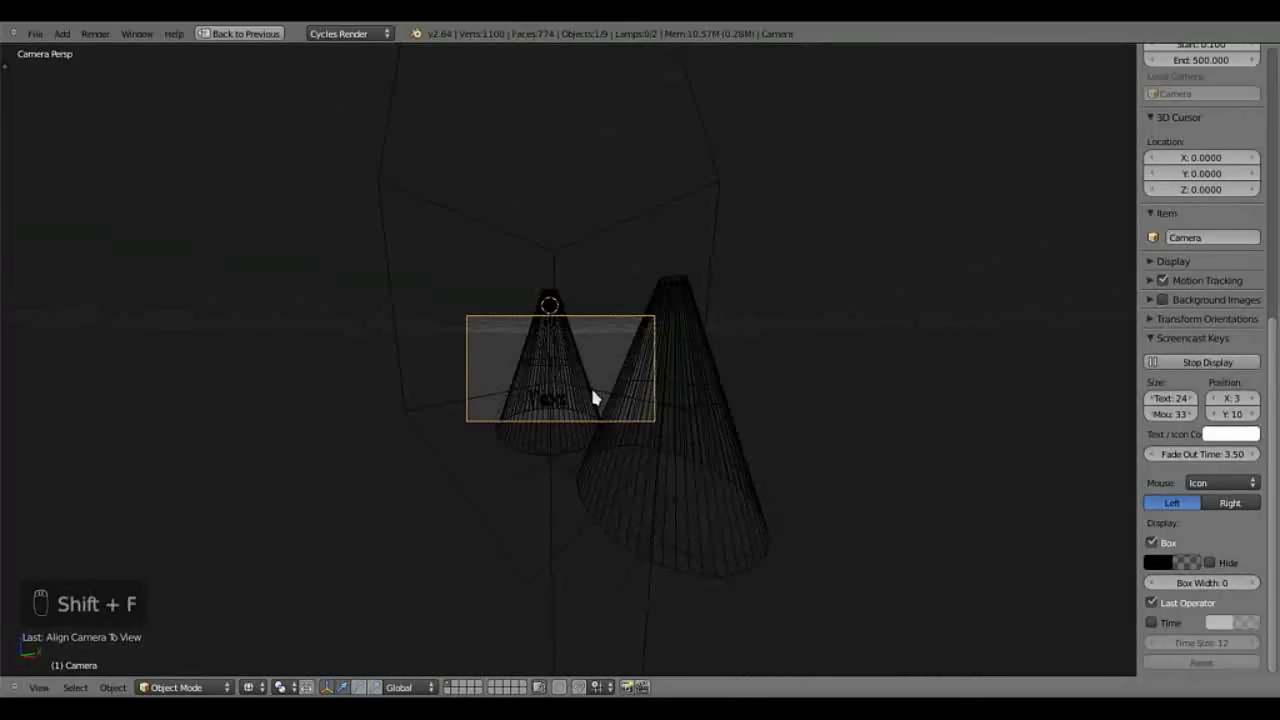
key(shift+f)
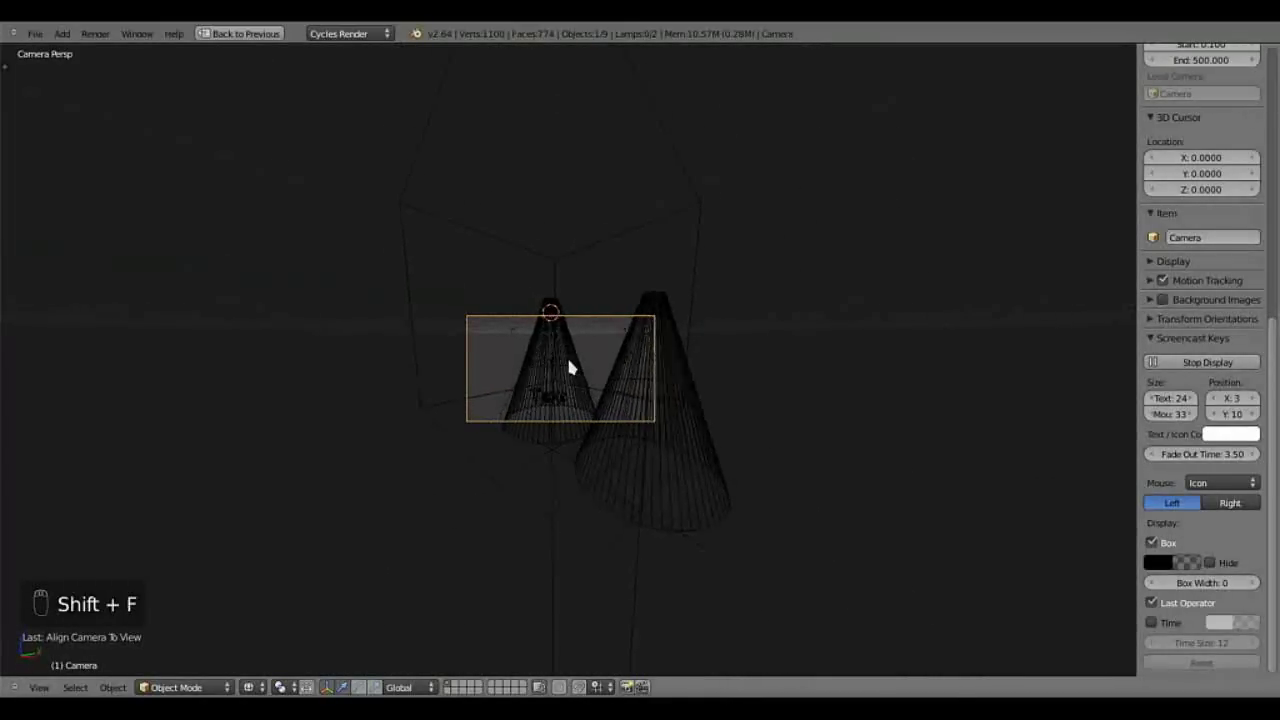
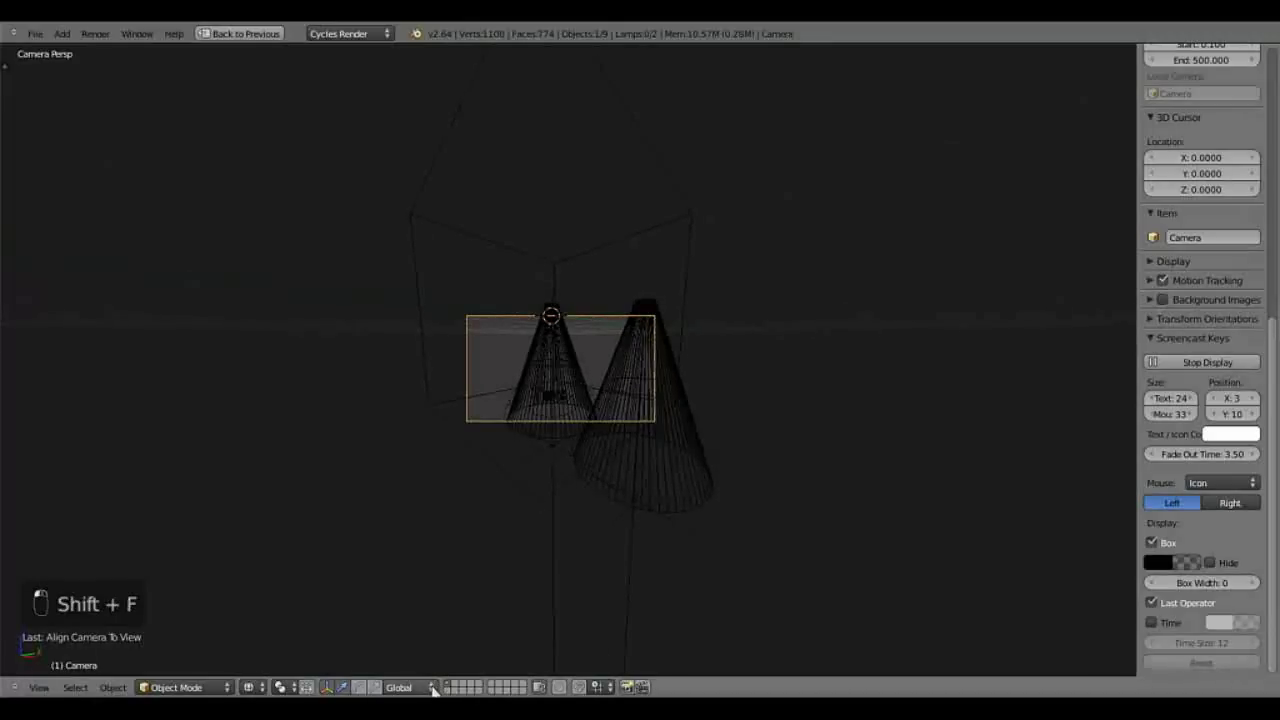
key(KP_0)
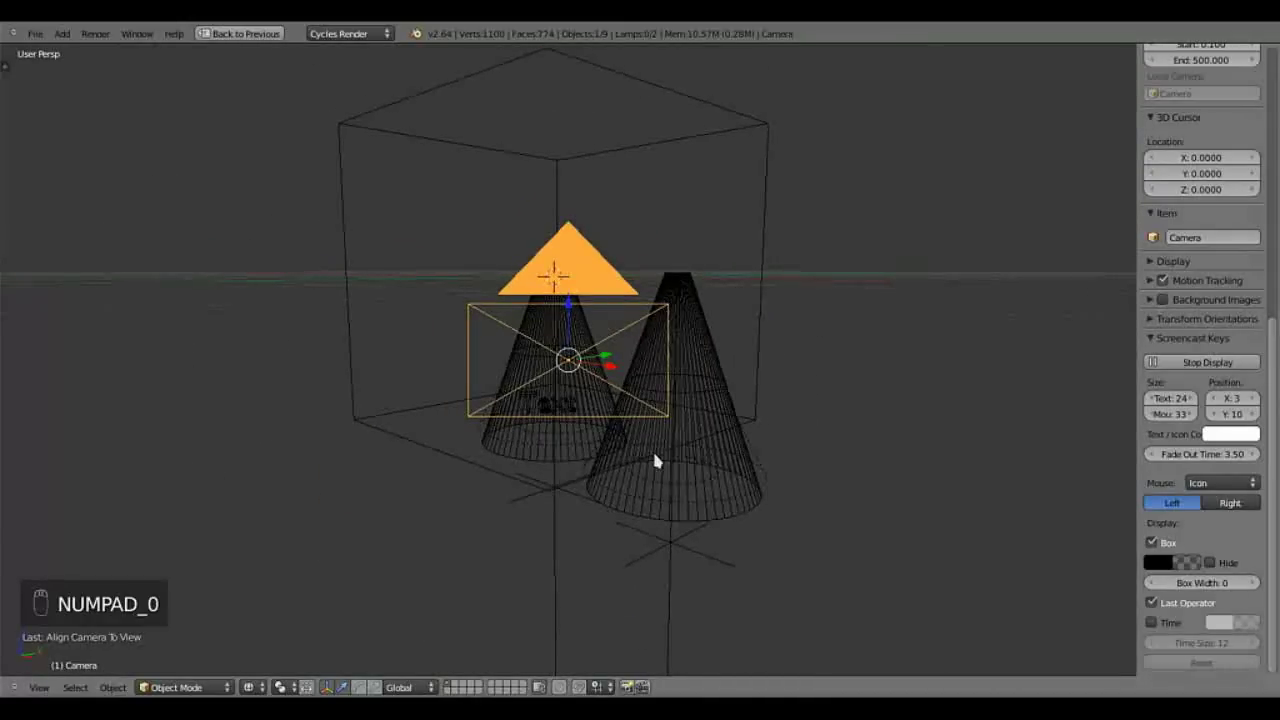
key(KP_0)
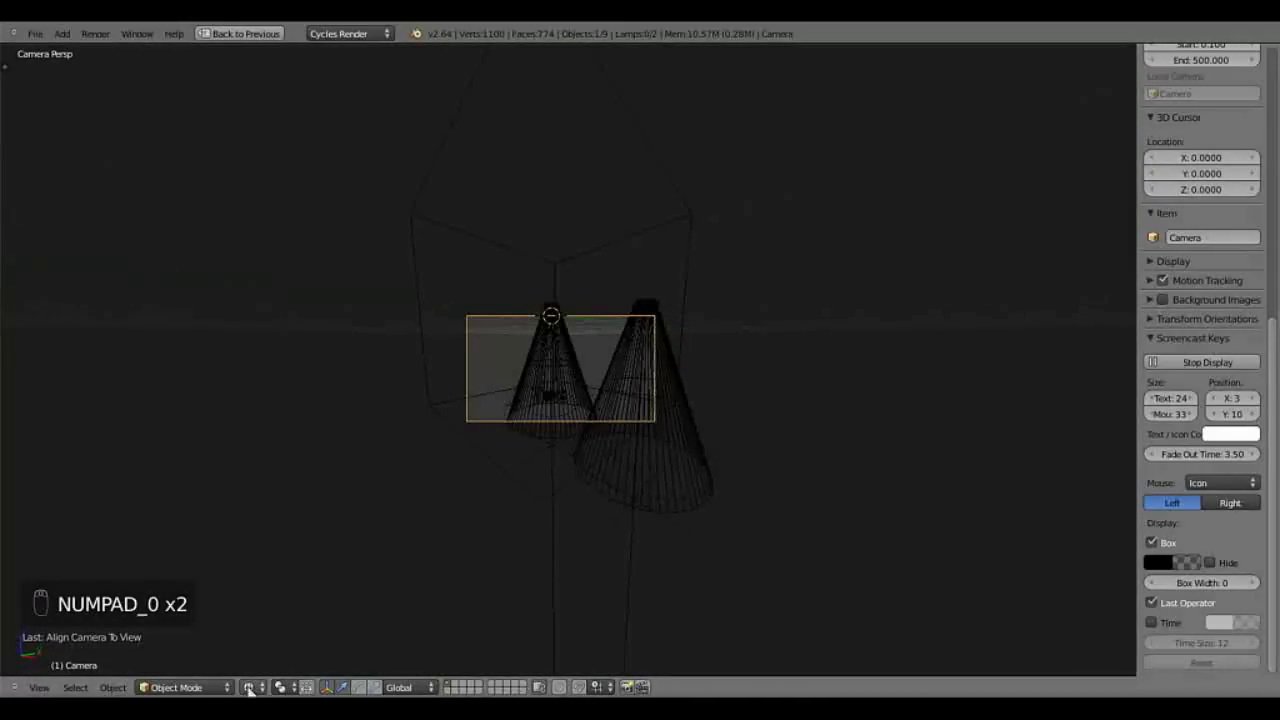
Step: Switch the camera view to Rendered shading and adjust it to frame the teal-lit Text
click(264, 587)
drag(588, 451, 588, 453)
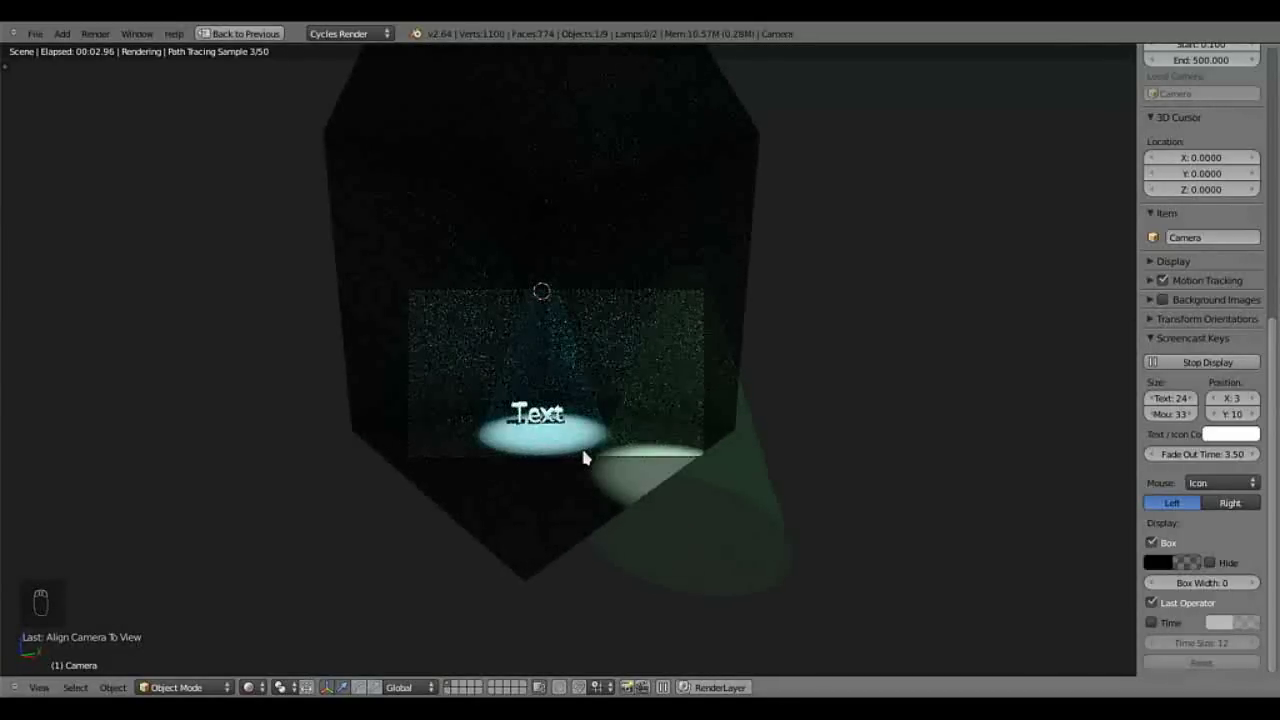
key(shift+f)
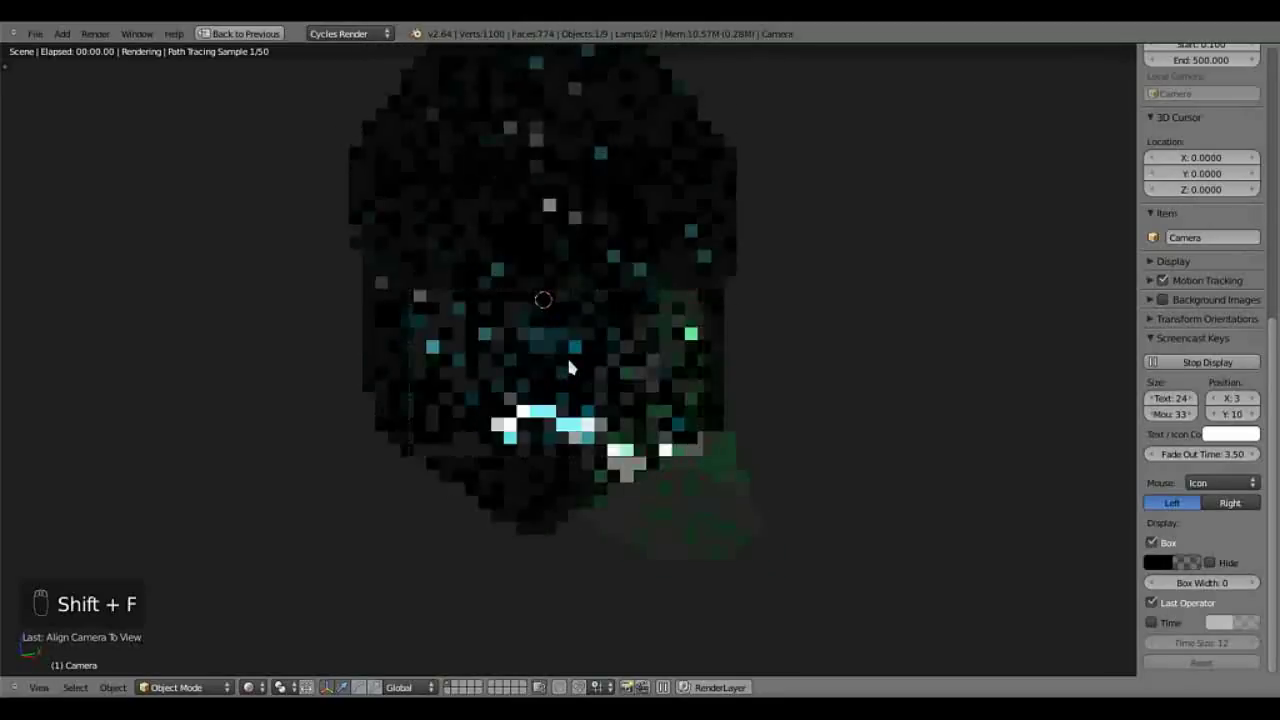
drag(574, 363, 568, 398)
key(shift+f)
drag(574, 362, 574, 362)
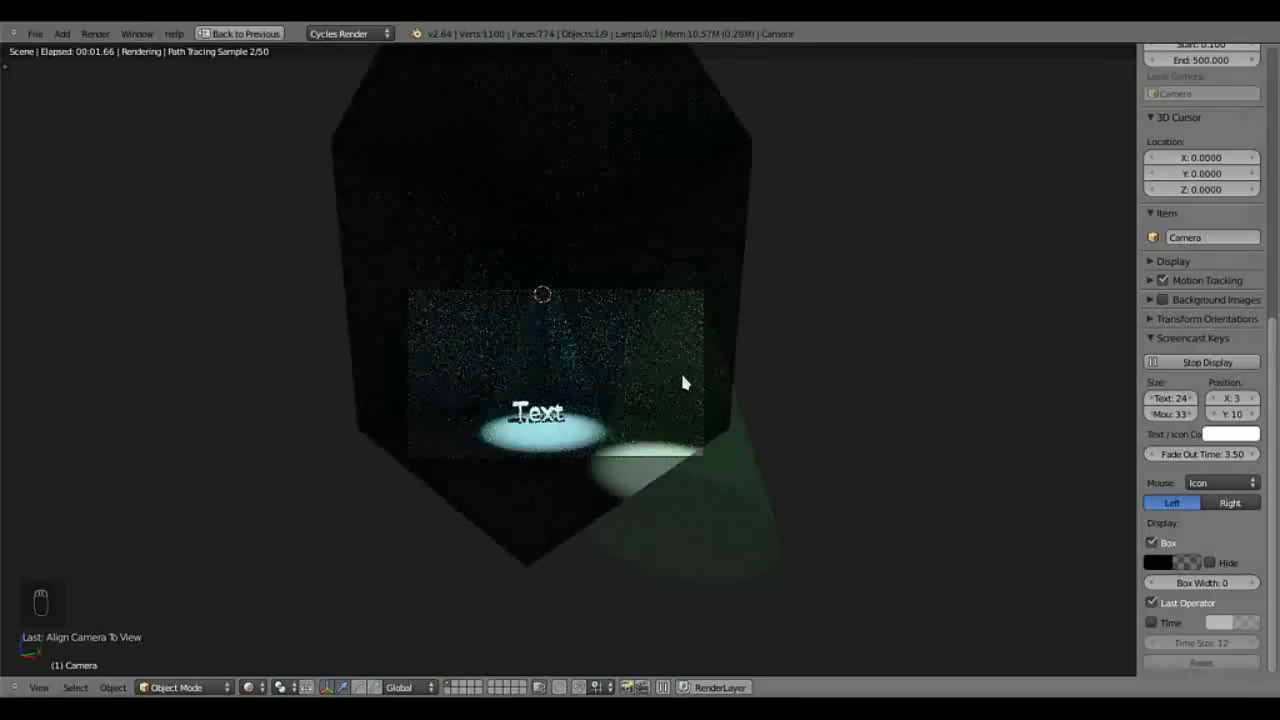
drag(703, 372, 716, 382)
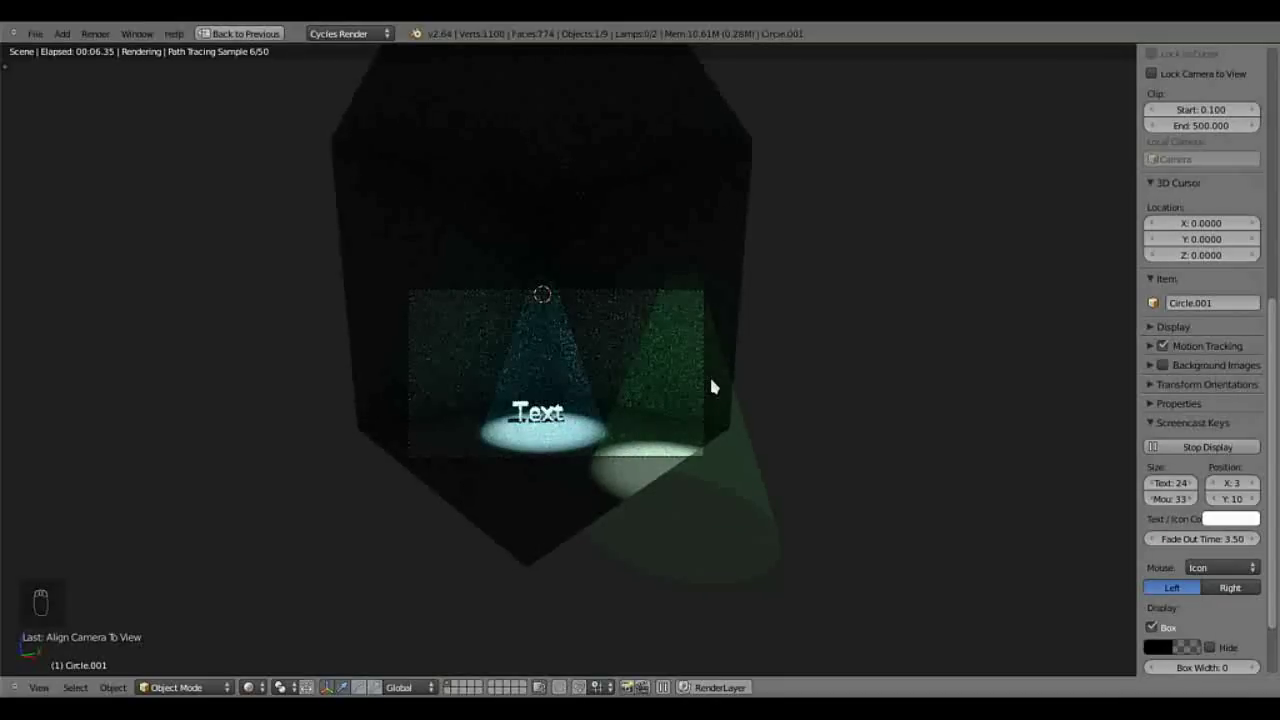
Step: Restore the split layout, select the empty above the first cone and try a rotation in top view
middle_click(613, 456)
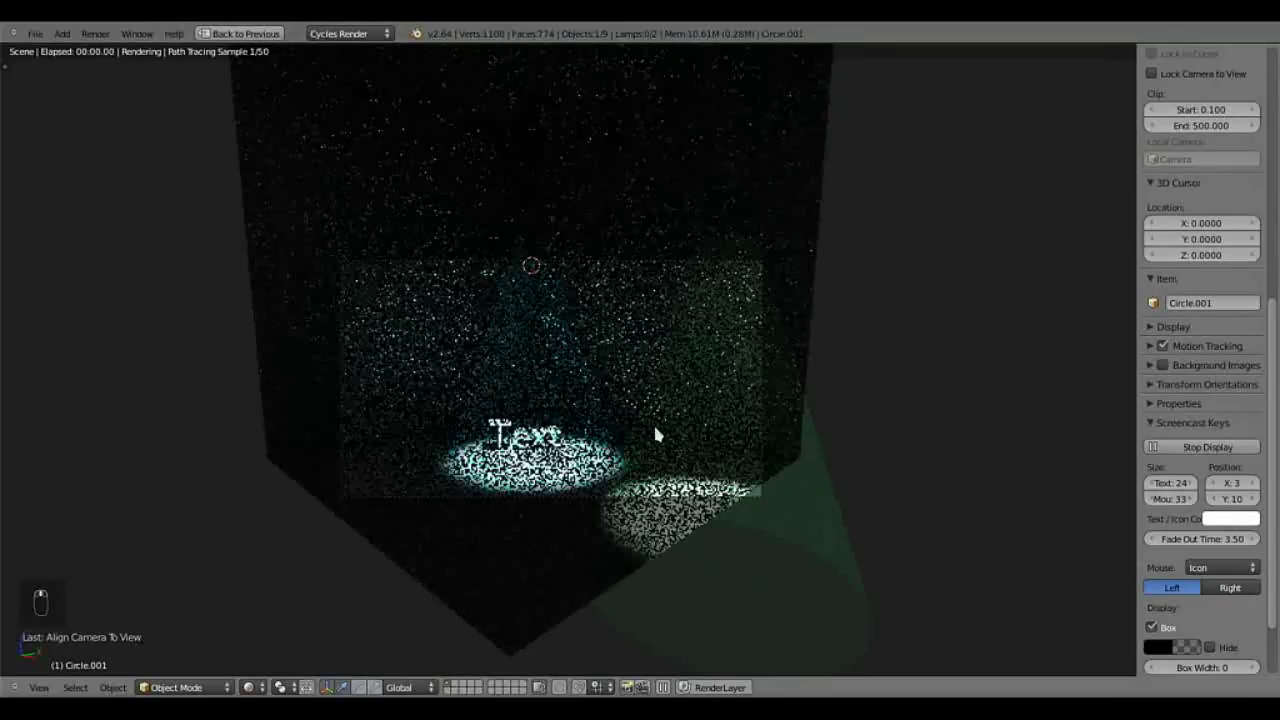
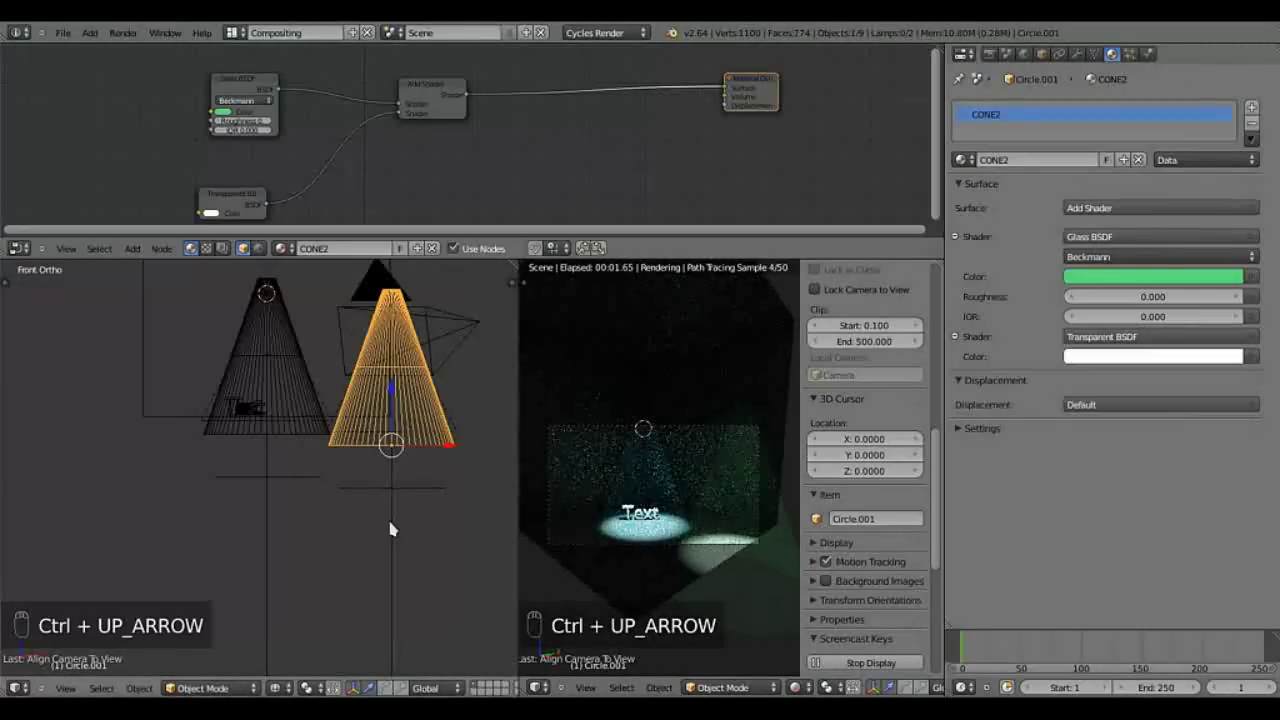
click(260, 482)
key(KP_7)
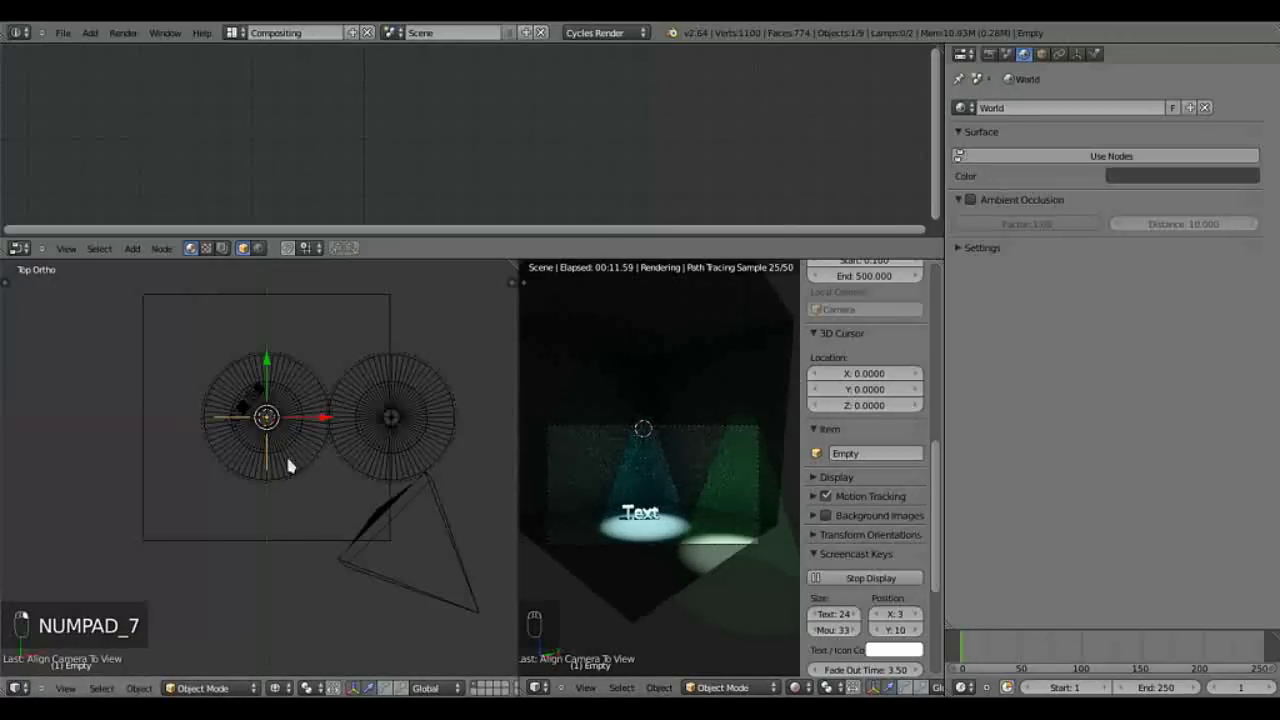
key(r)
key(r)
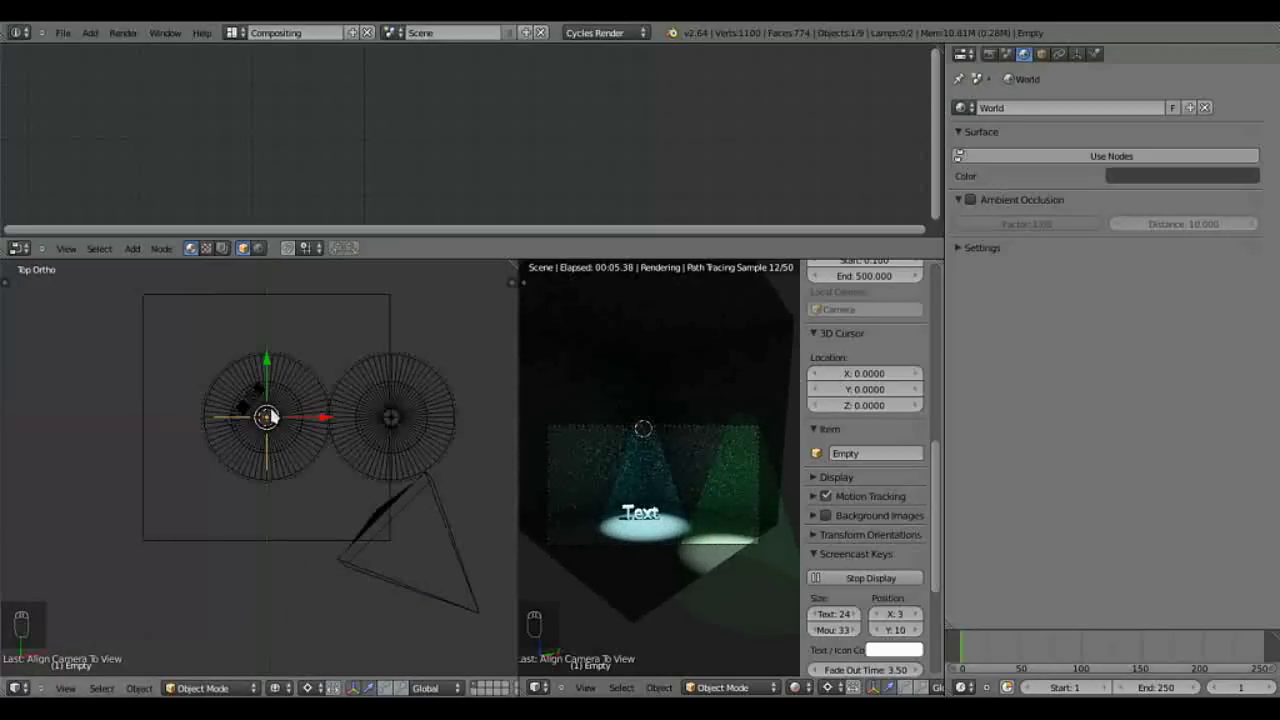
Step: View the cones from the front, try an axis-constrained rotation of the empty, cancel it and return to top view
key(KP_1)
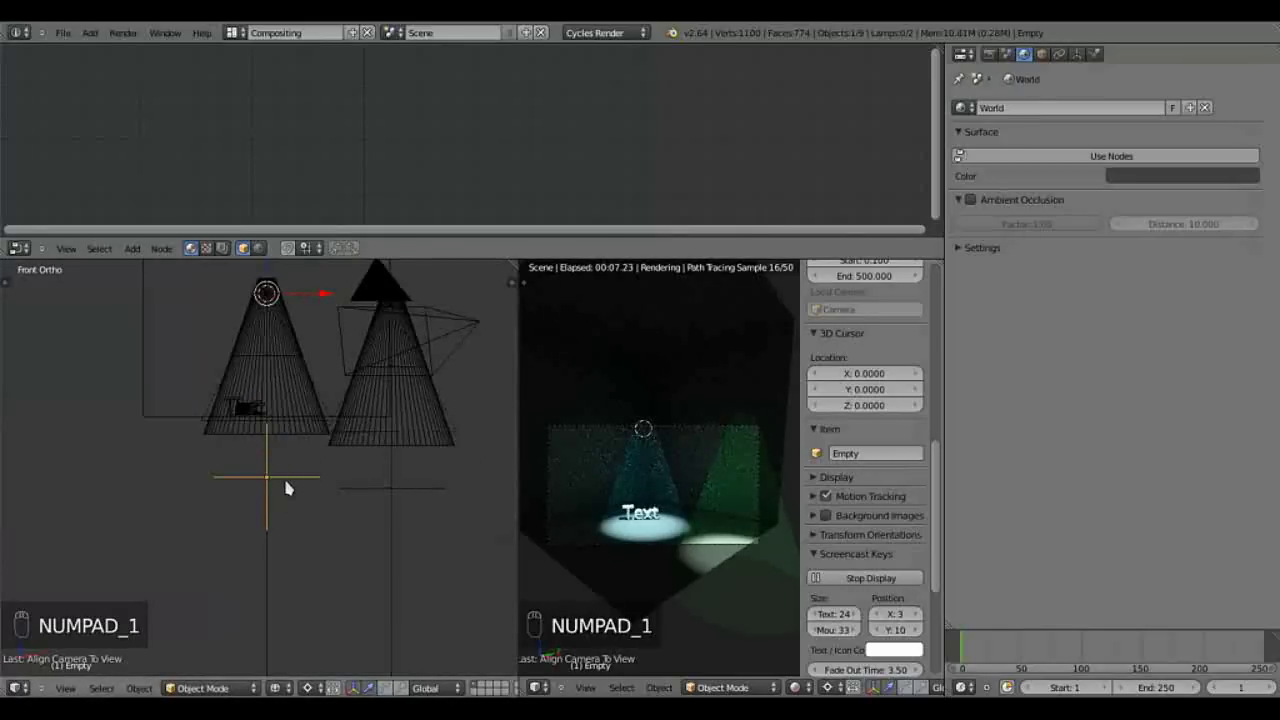
click(295, 479)
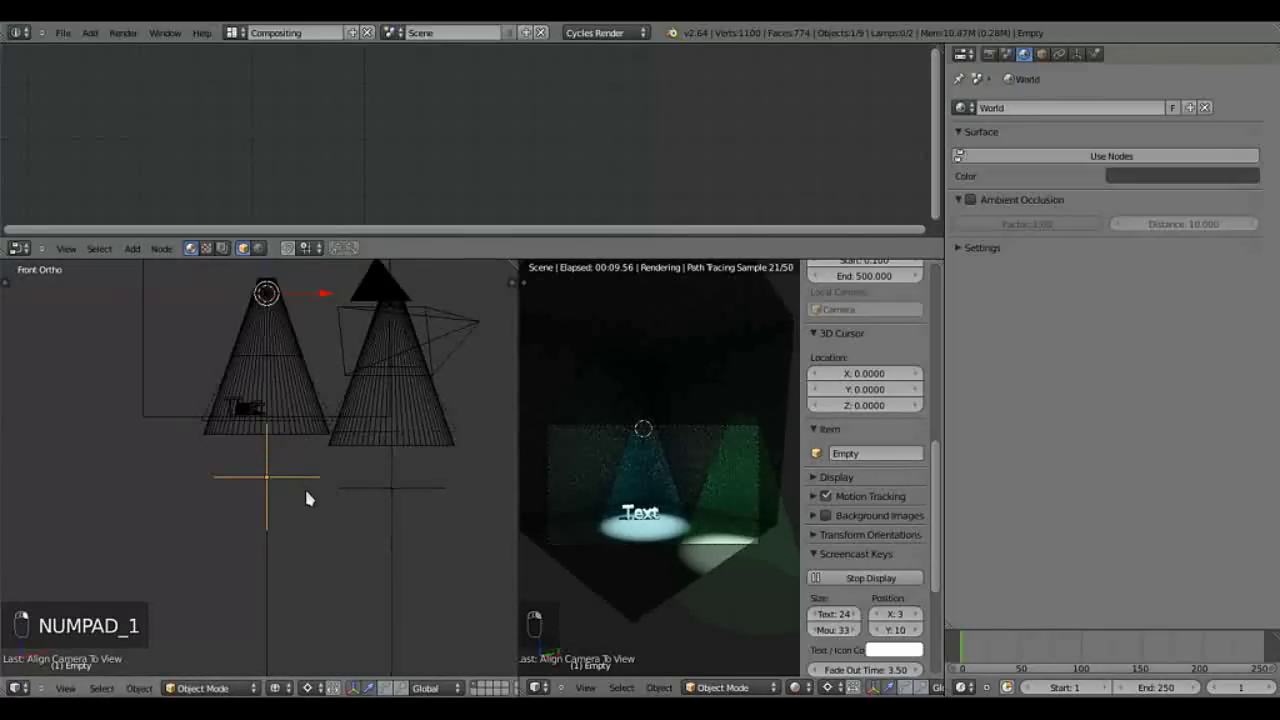
key(r)
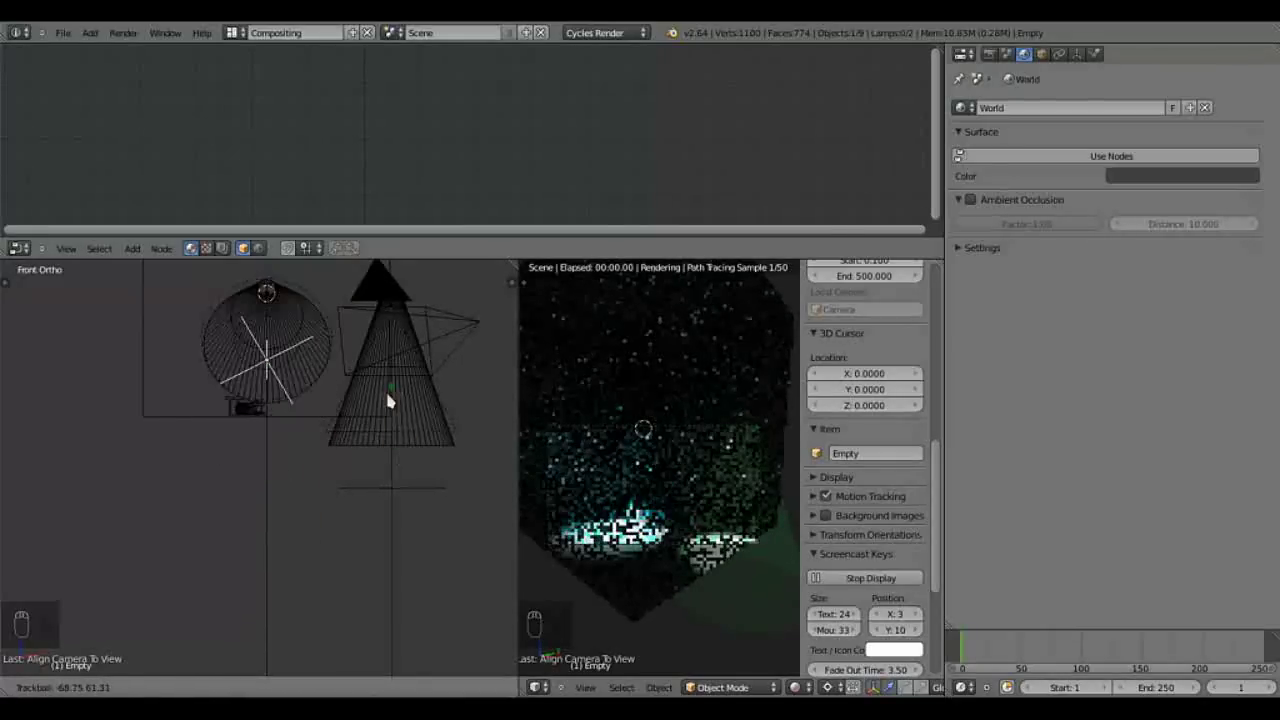
key(KP_7)
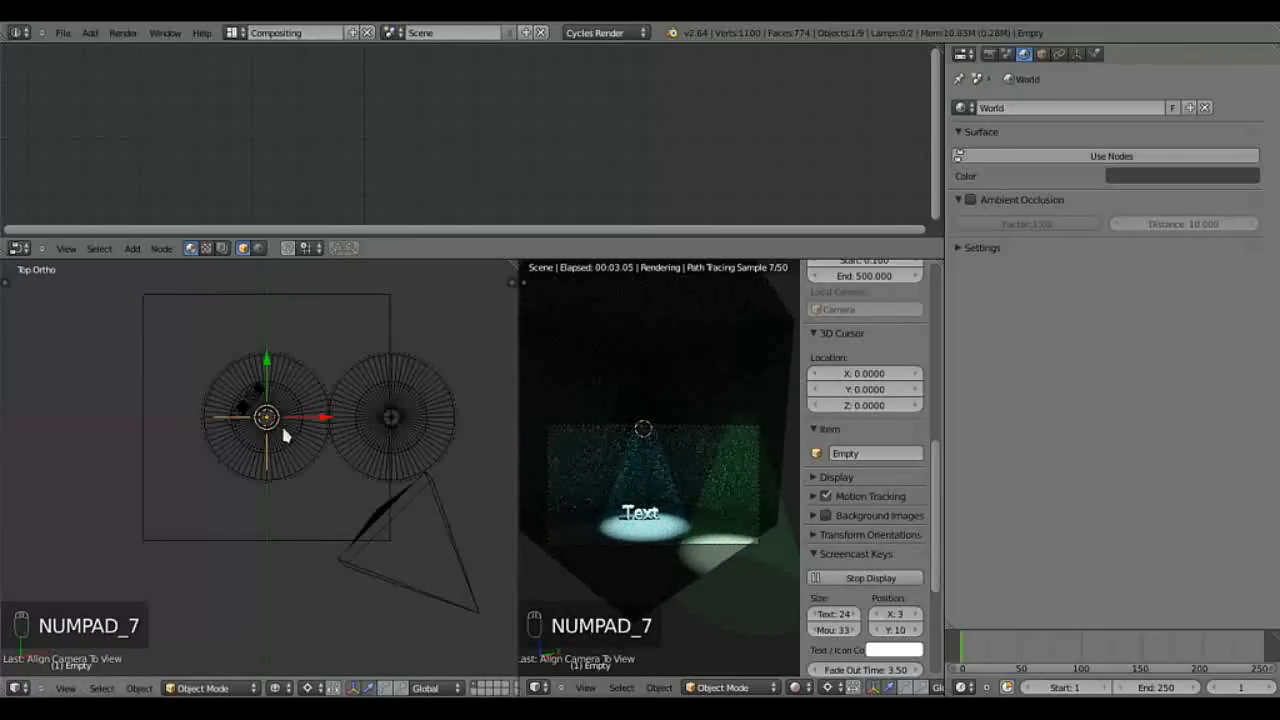
key(r)
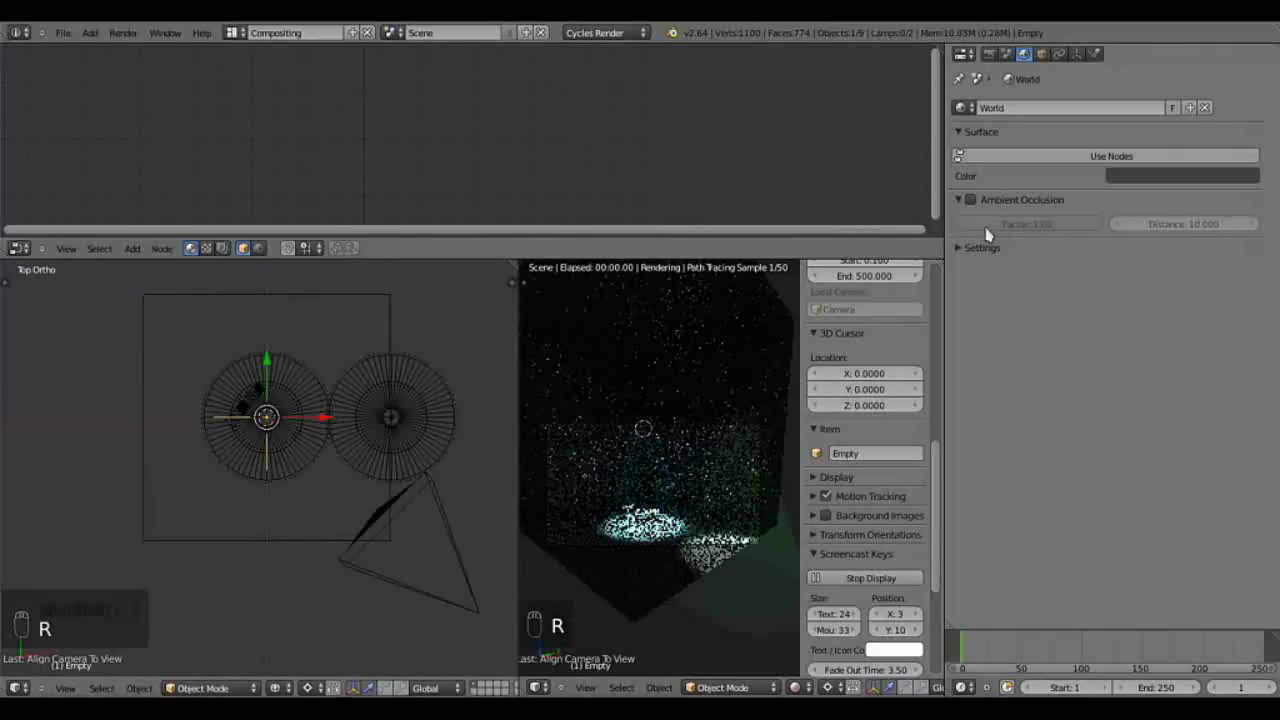
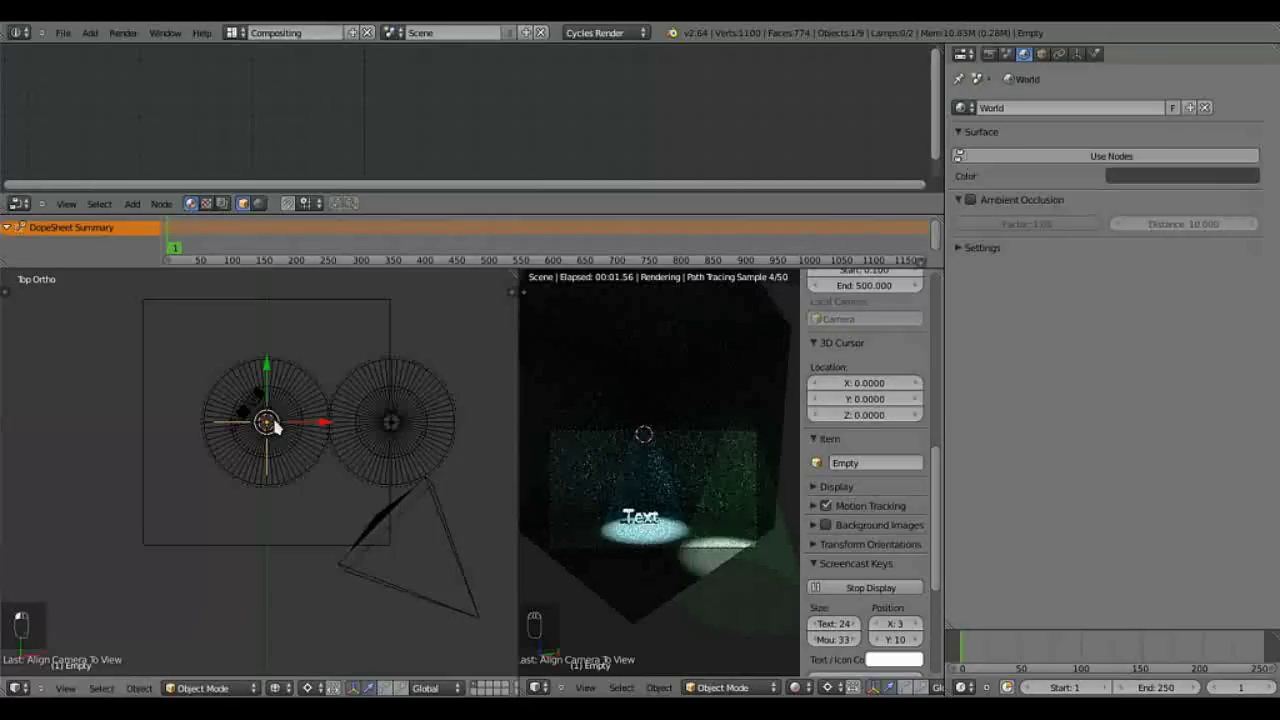
Step: Make trial rotations of the first spotlight rig's empty and cancel them
key(Tab)
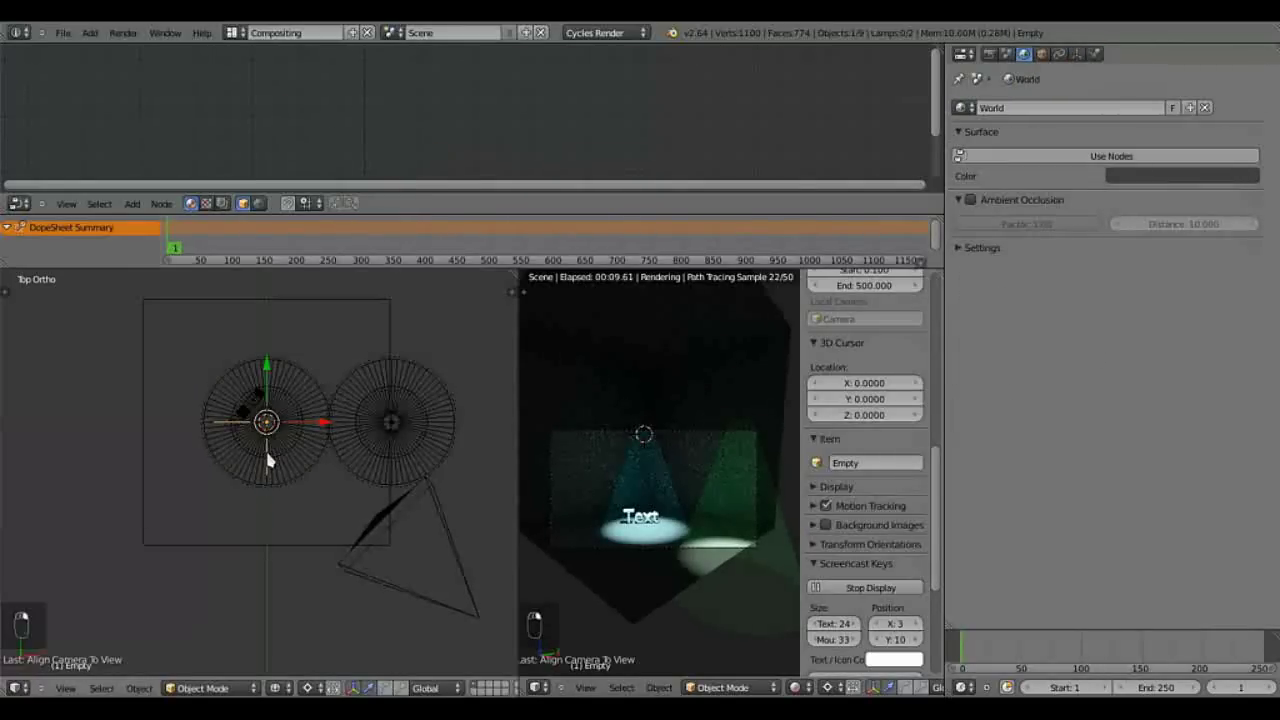
key(r)
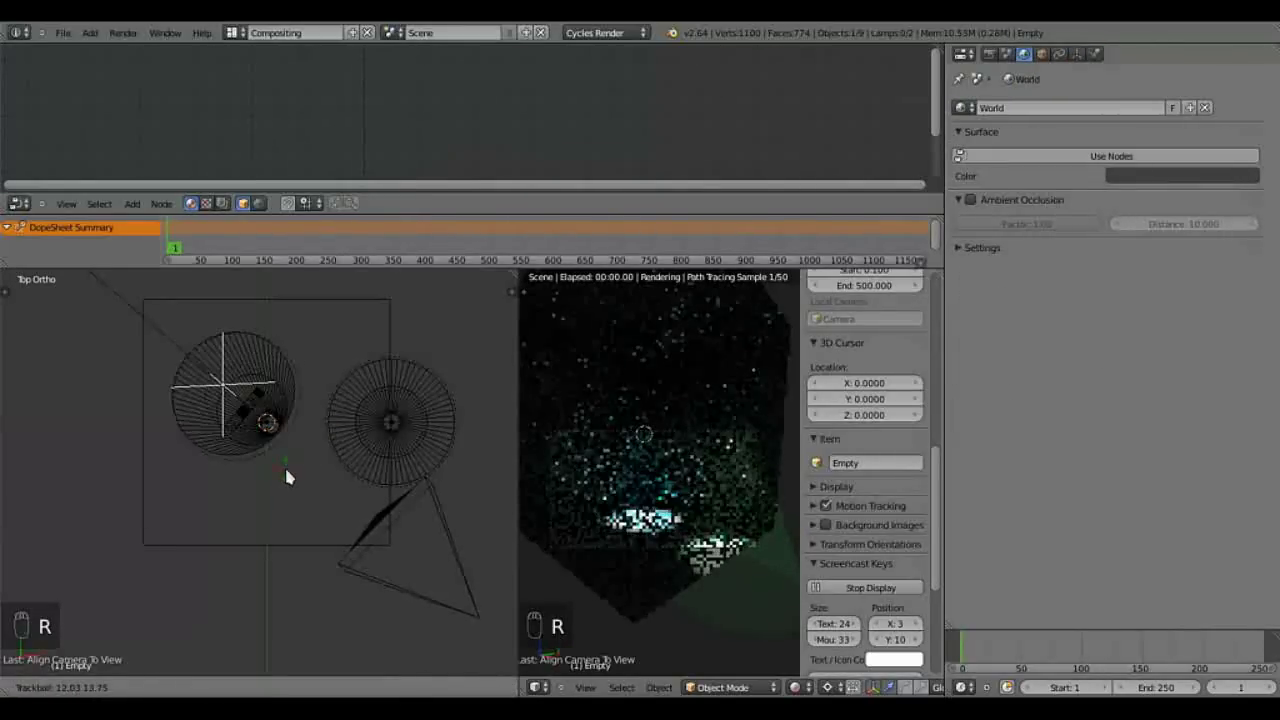
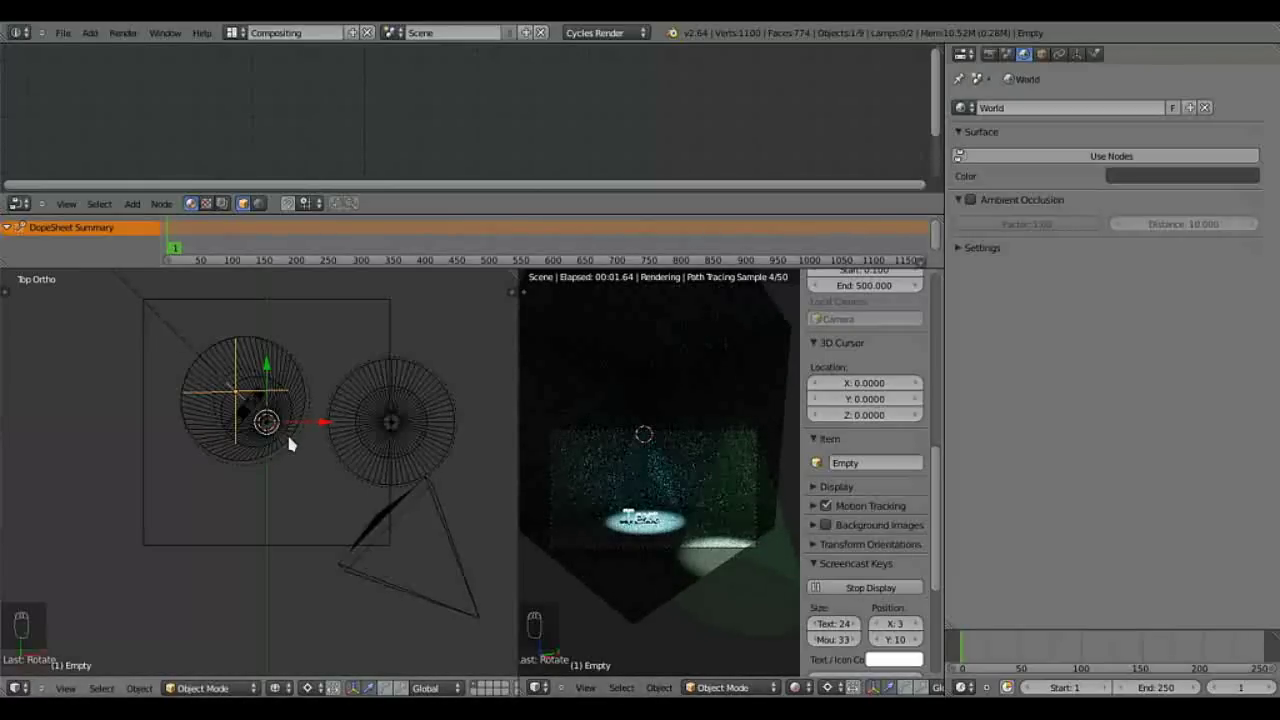
key(r)
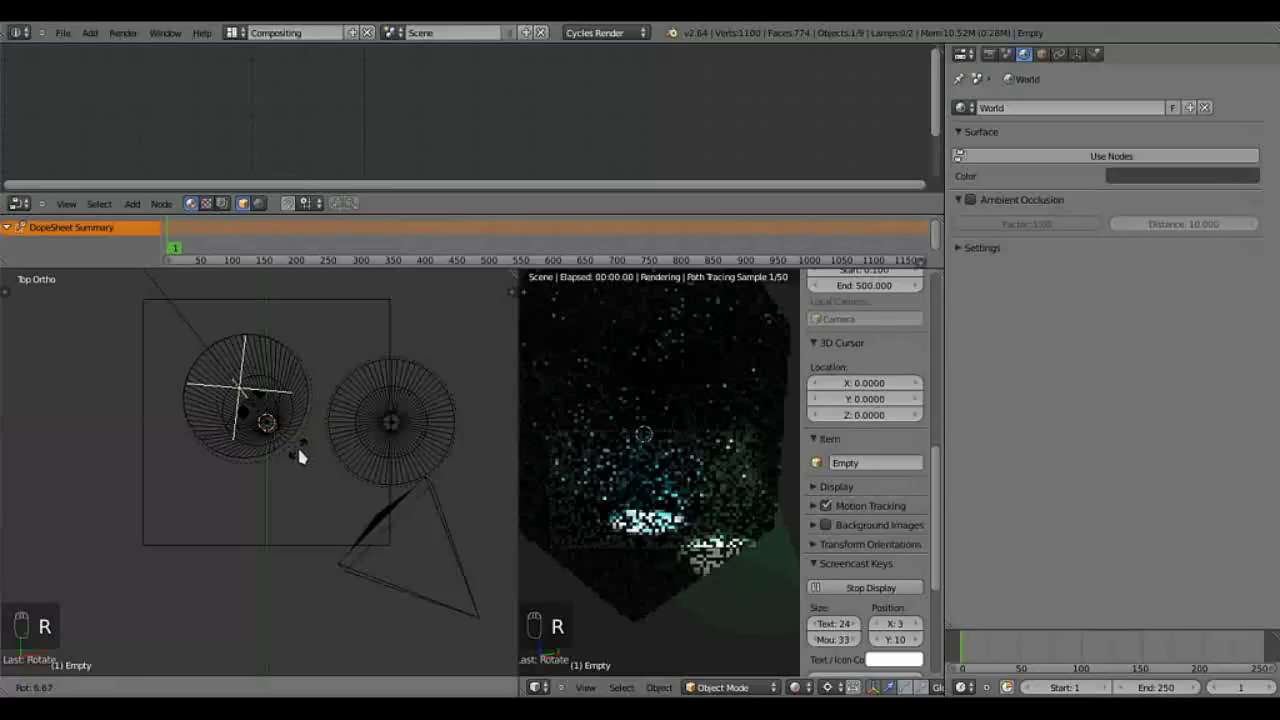
click(314, 450)
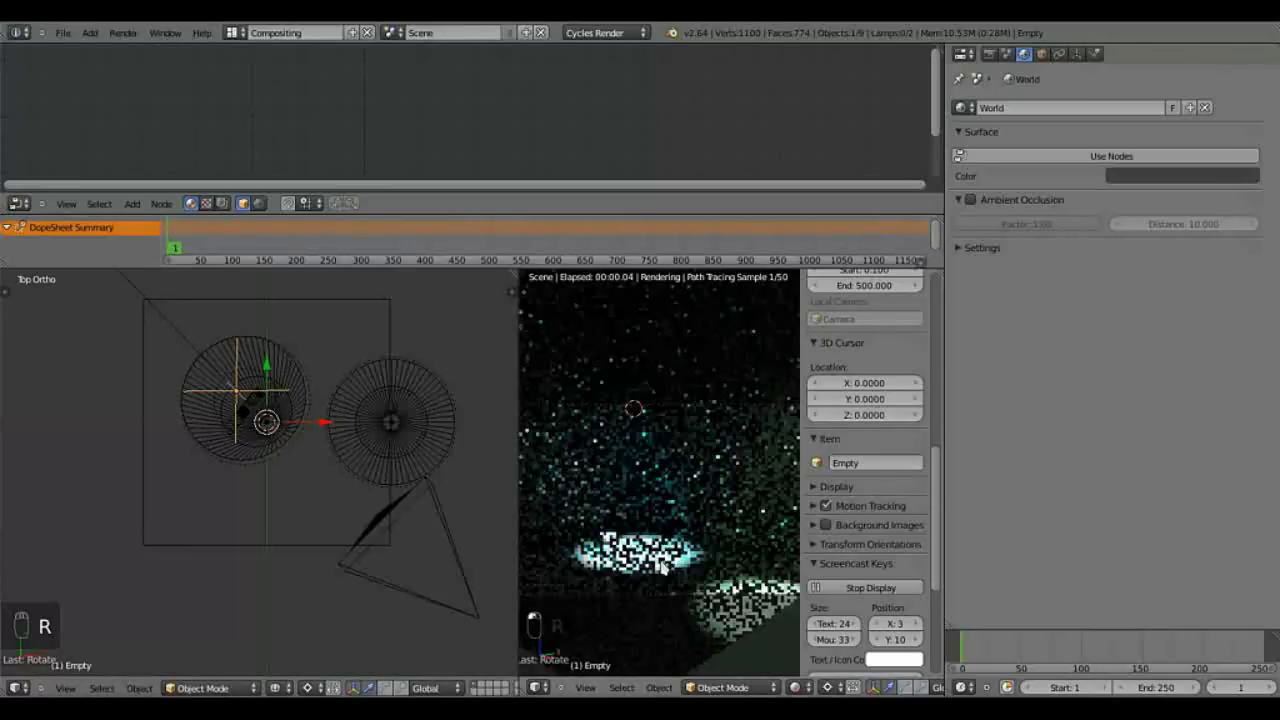
key(n)
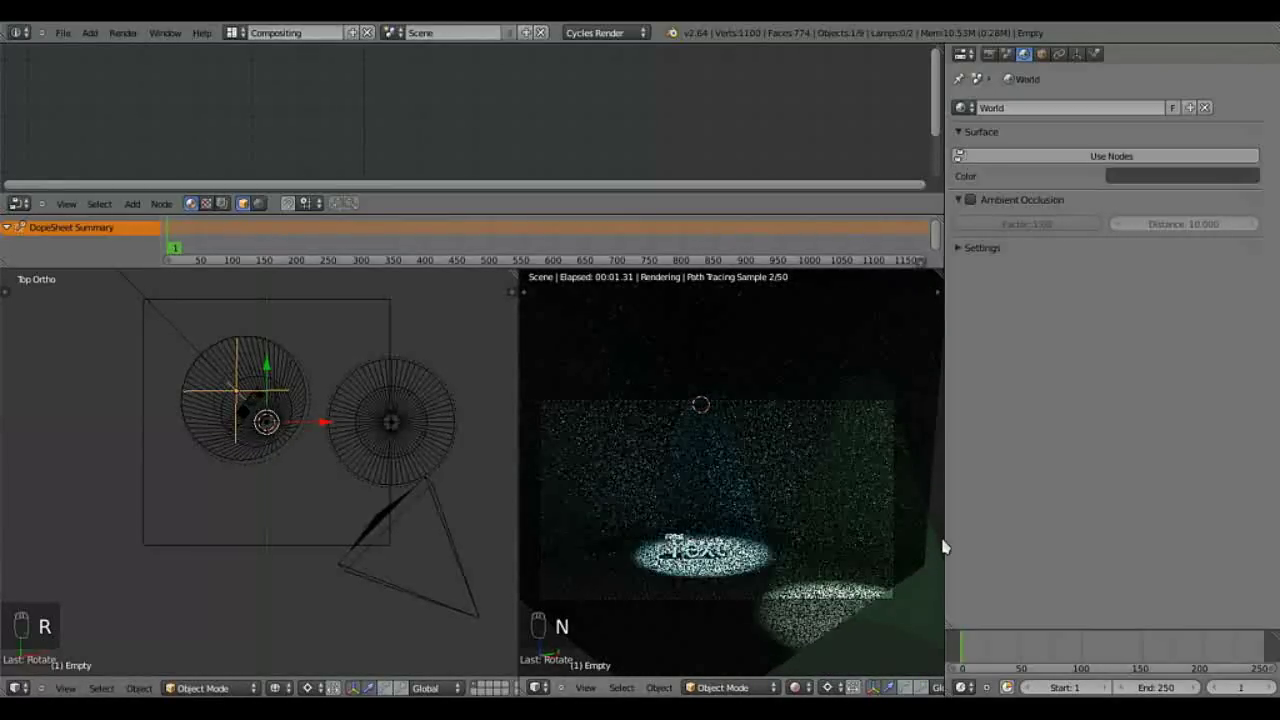
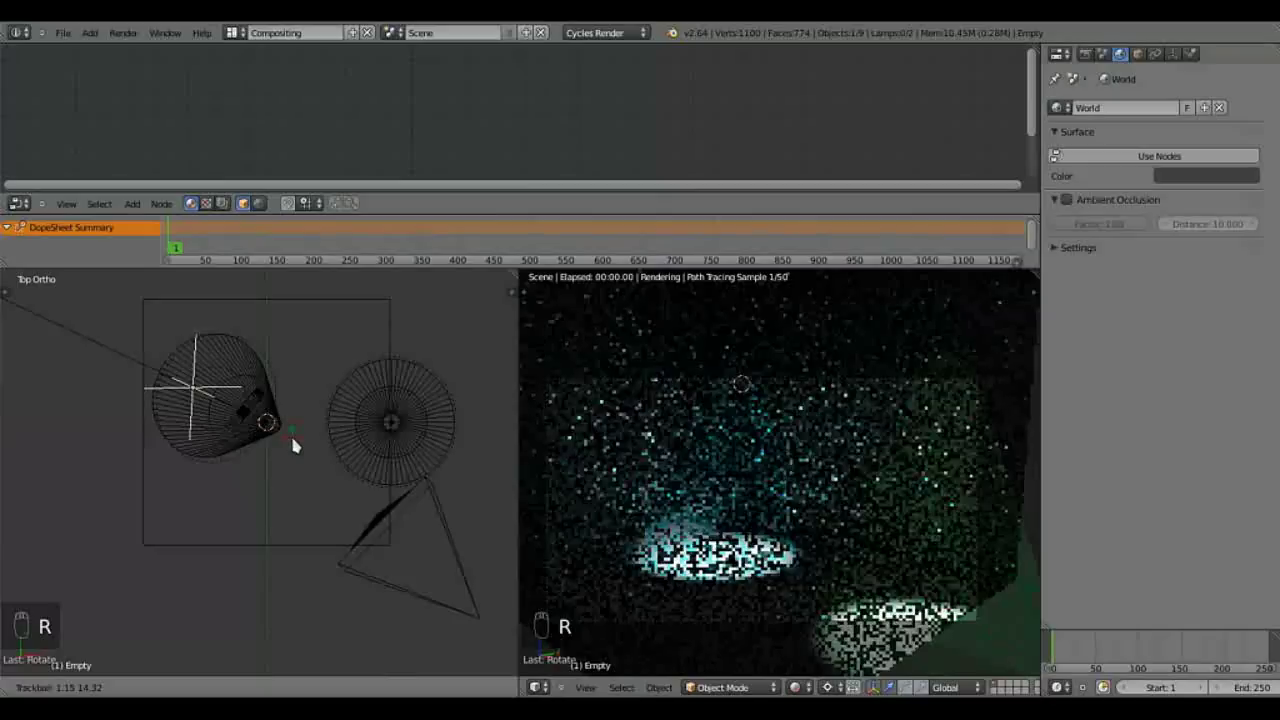
click(325, 459)
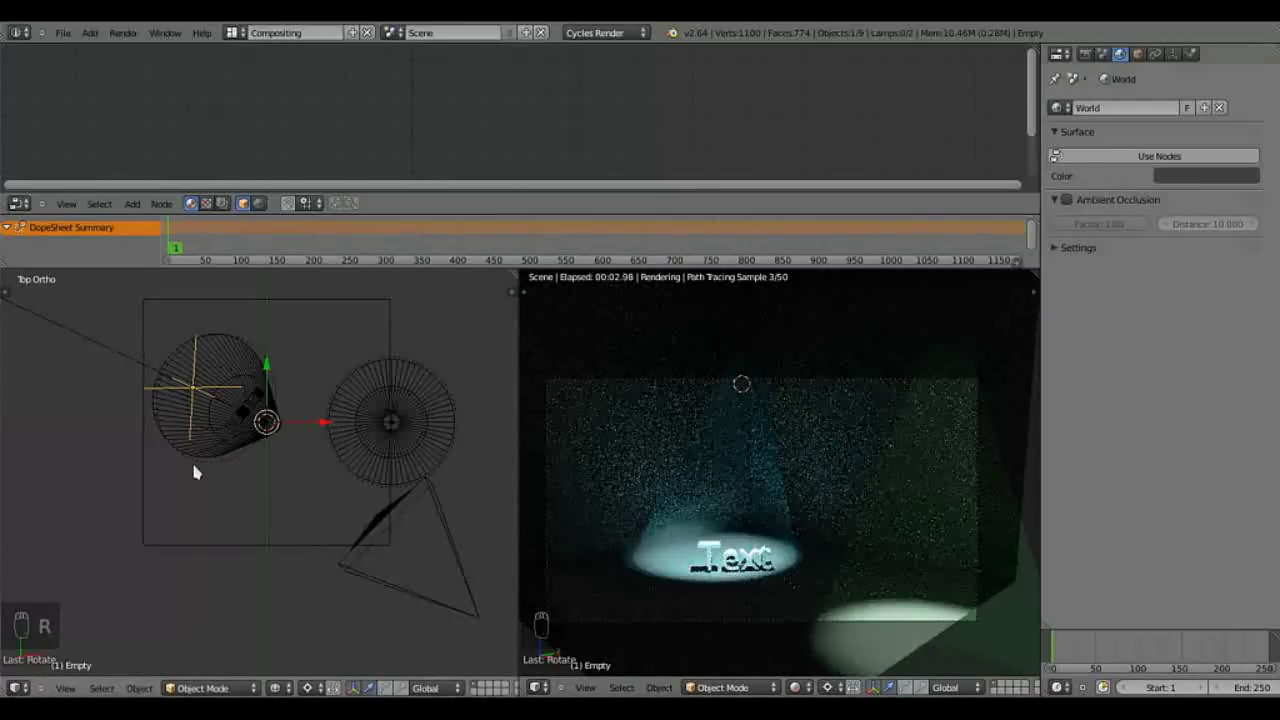
Step: Tilt the spotlight cone on one axis in front view and keyframe its rotation at frame 1
key(KP_1)
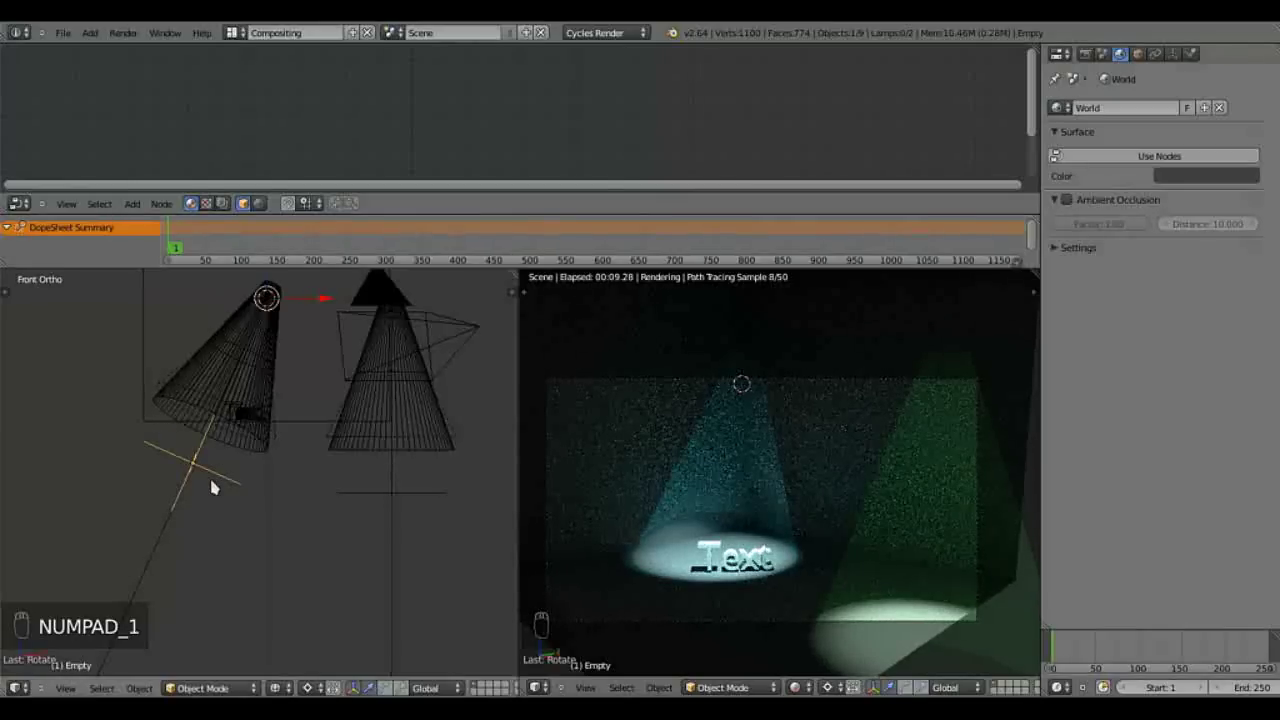
key(r)
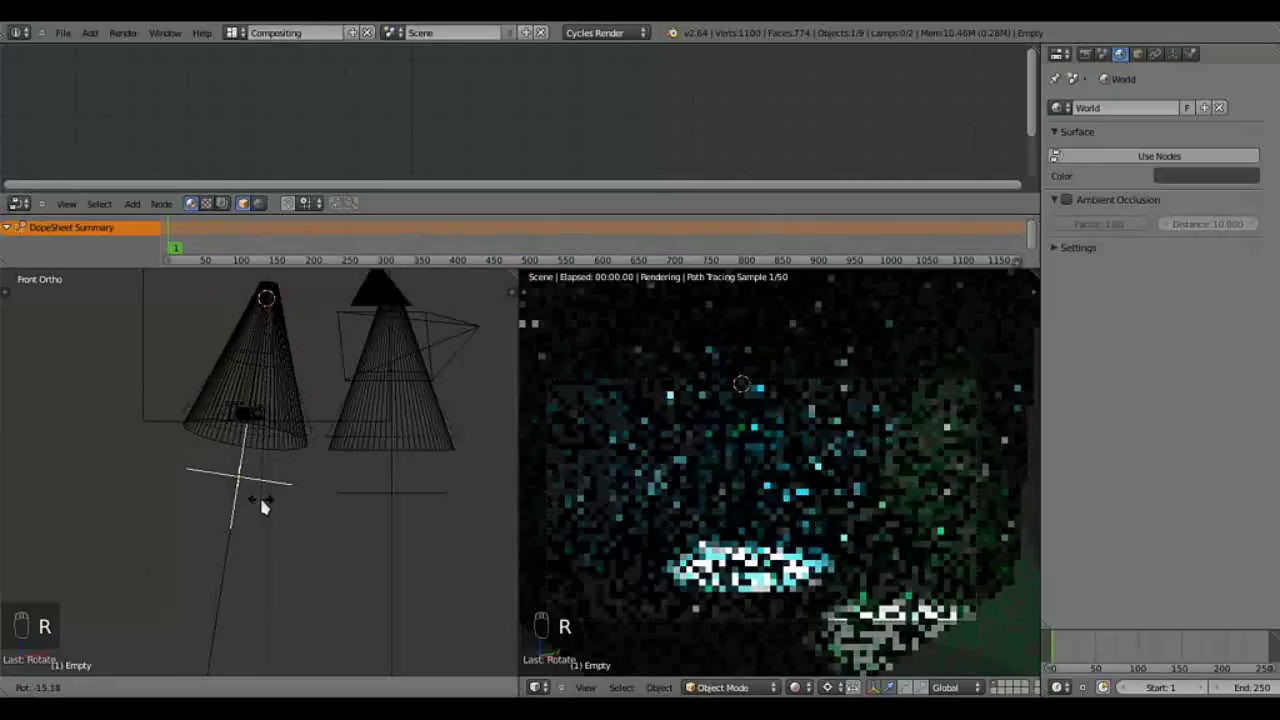
drag(263, 501, 267, 398)
key(i)
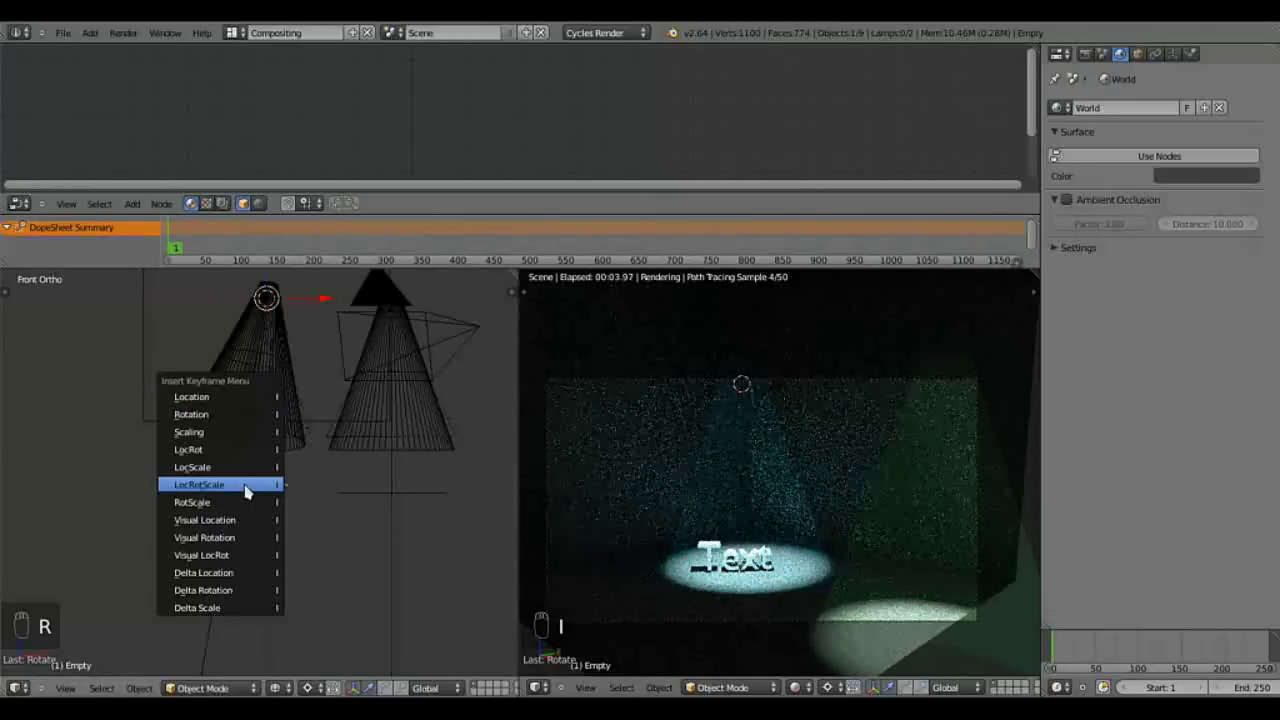
key(i)
Step: From top view, rotate the rig at frame 48 and keyframe its rotation there
key(KP_7)
key(r)
key(r)
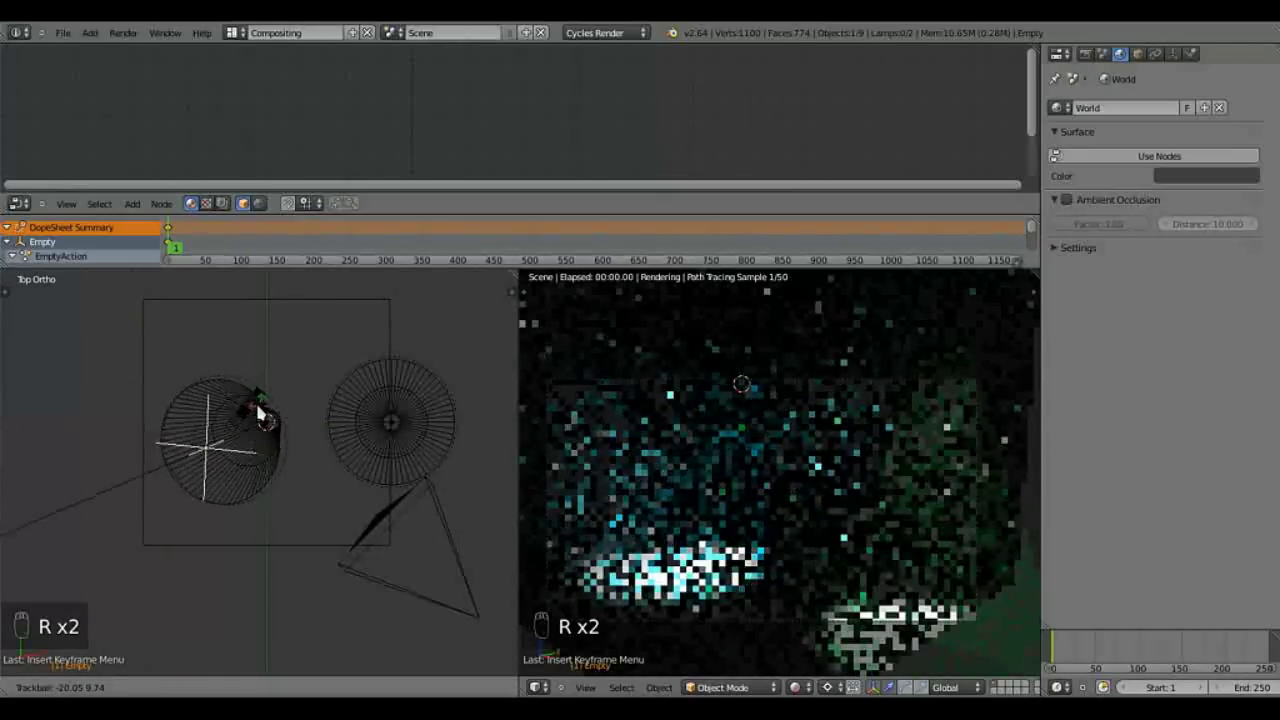
click(261, 424)
drag(208, 240, 287, 475)
key(r)
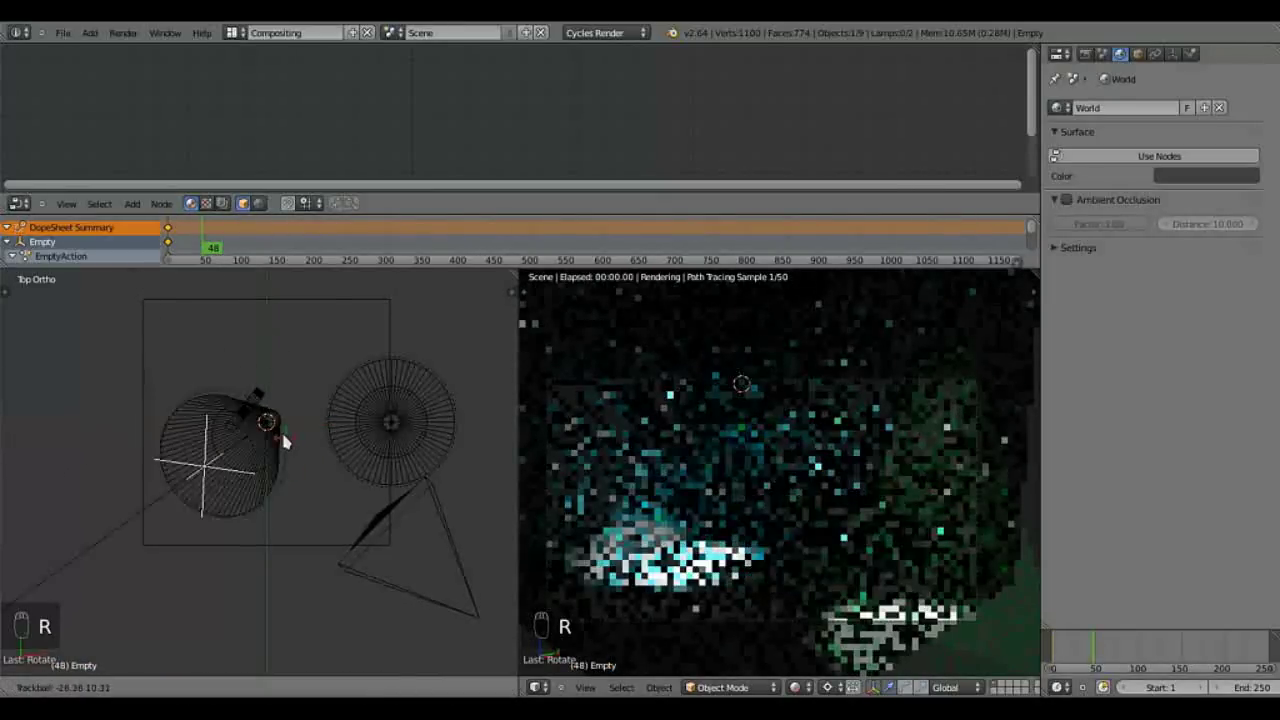
click(276, 446)
key(i)
key(i)
click(276, 446)
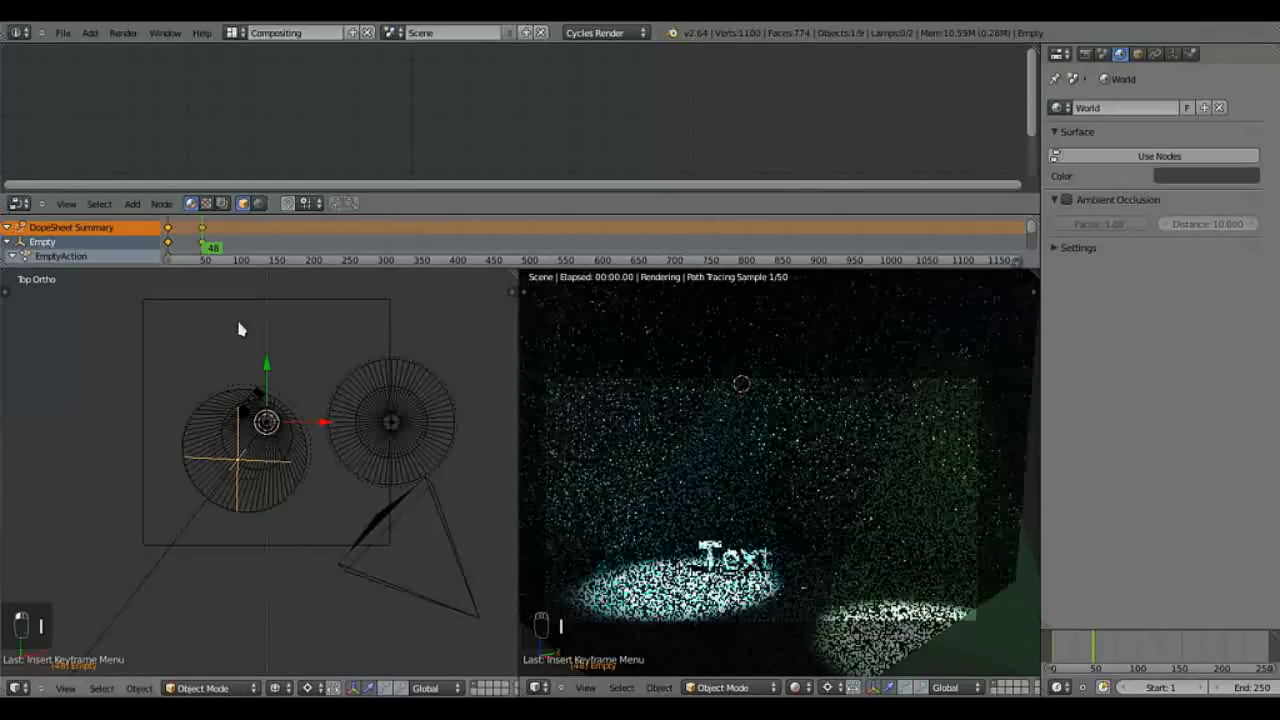
Step: Rotate the rig further and keyframe its rotation at frames 99 and 147
drag(243, 257, 324, 480)
key(r)
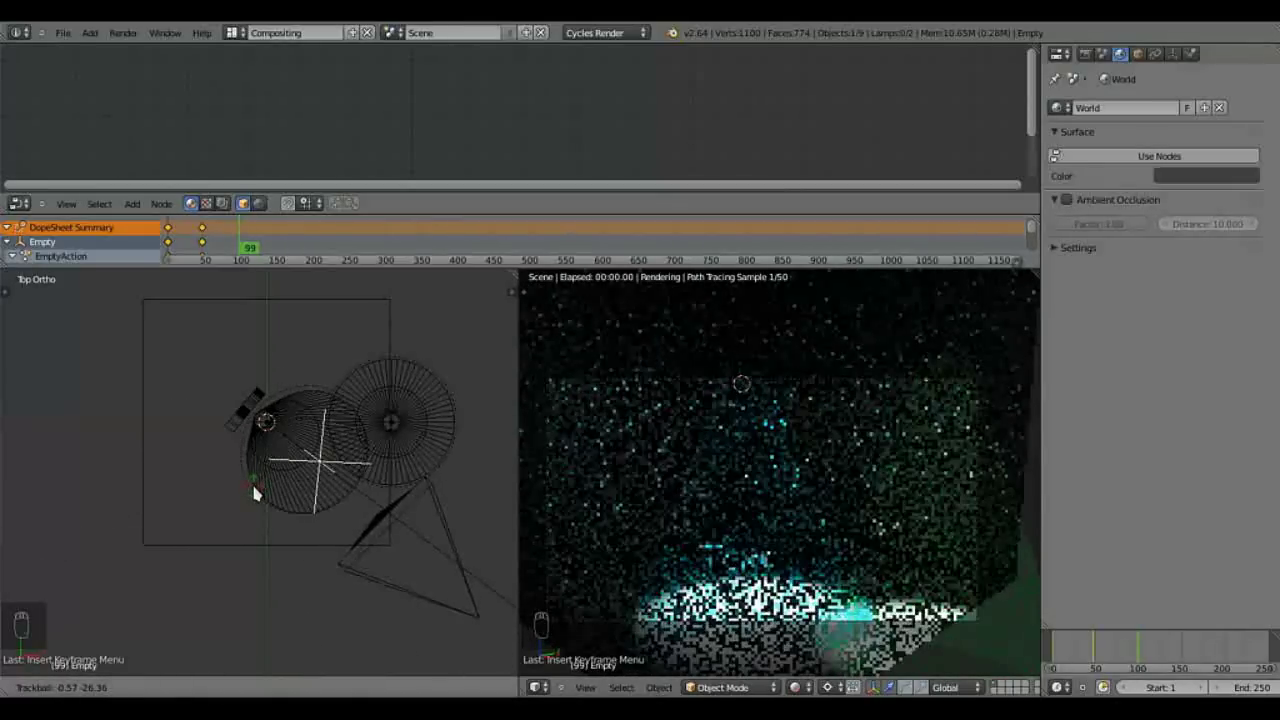
click(266, 496)
key(i)
key(i)
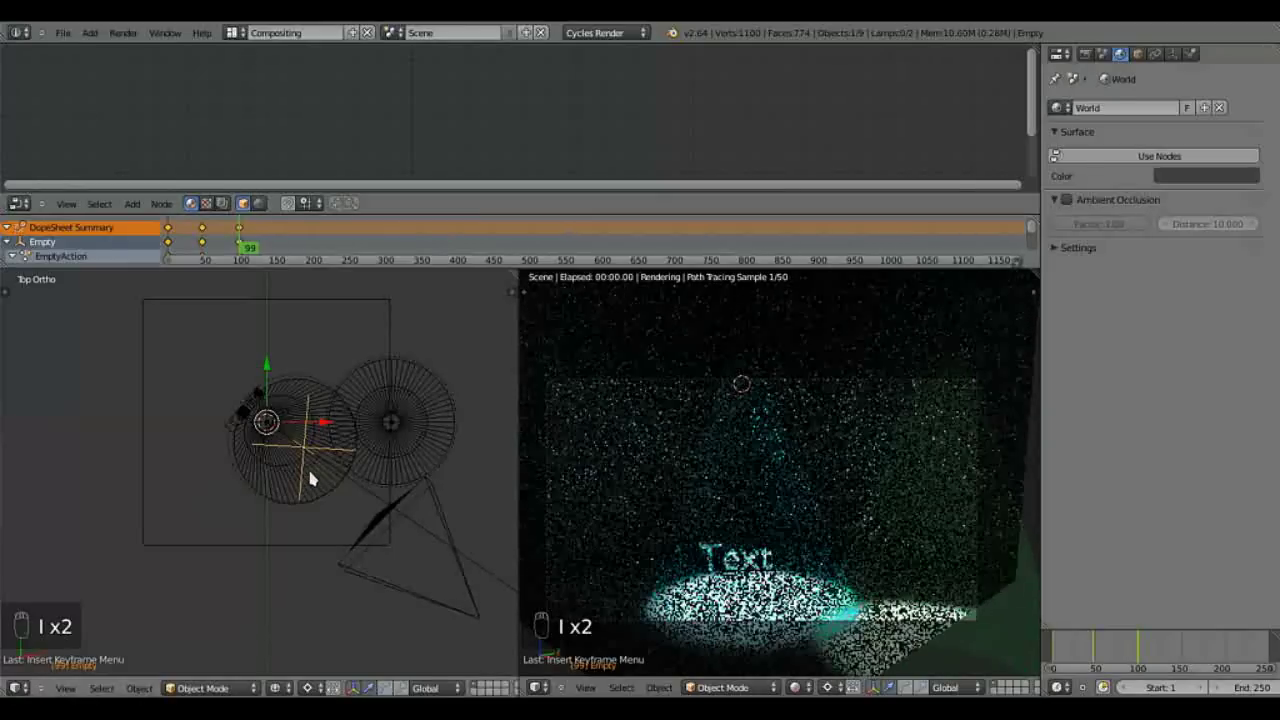
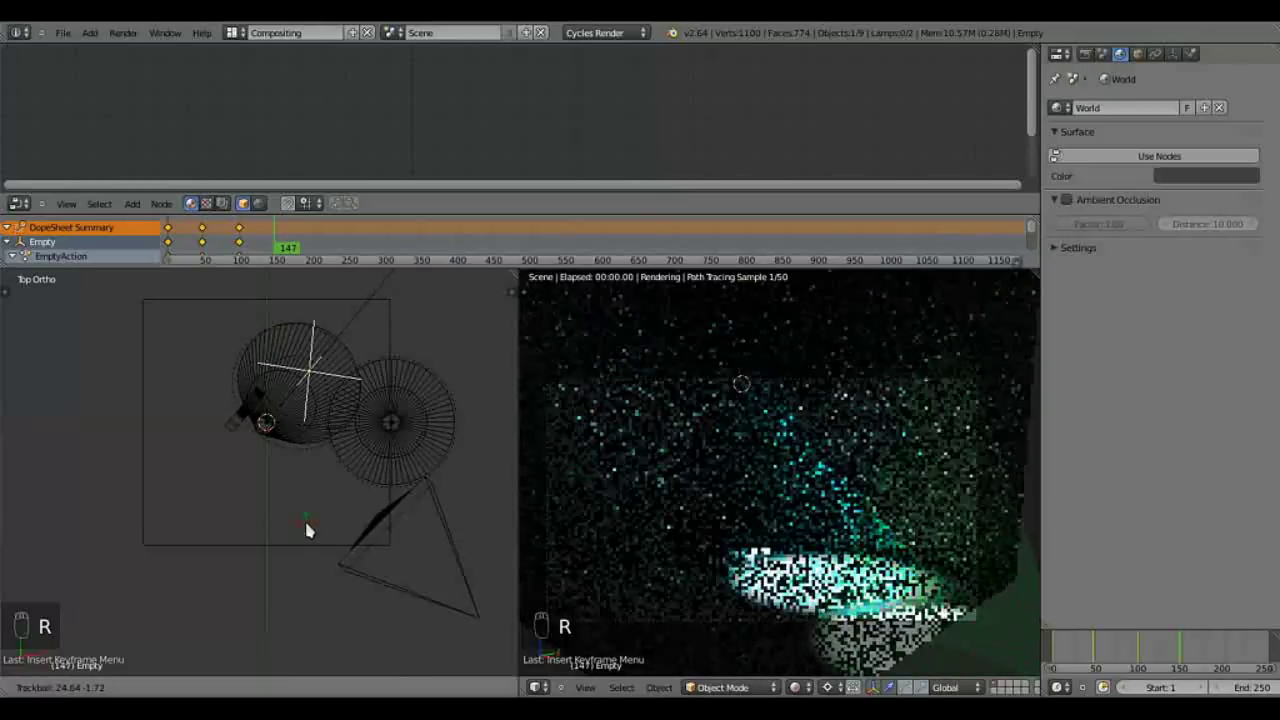
drag(307, 403, 320, 399)
key(i)
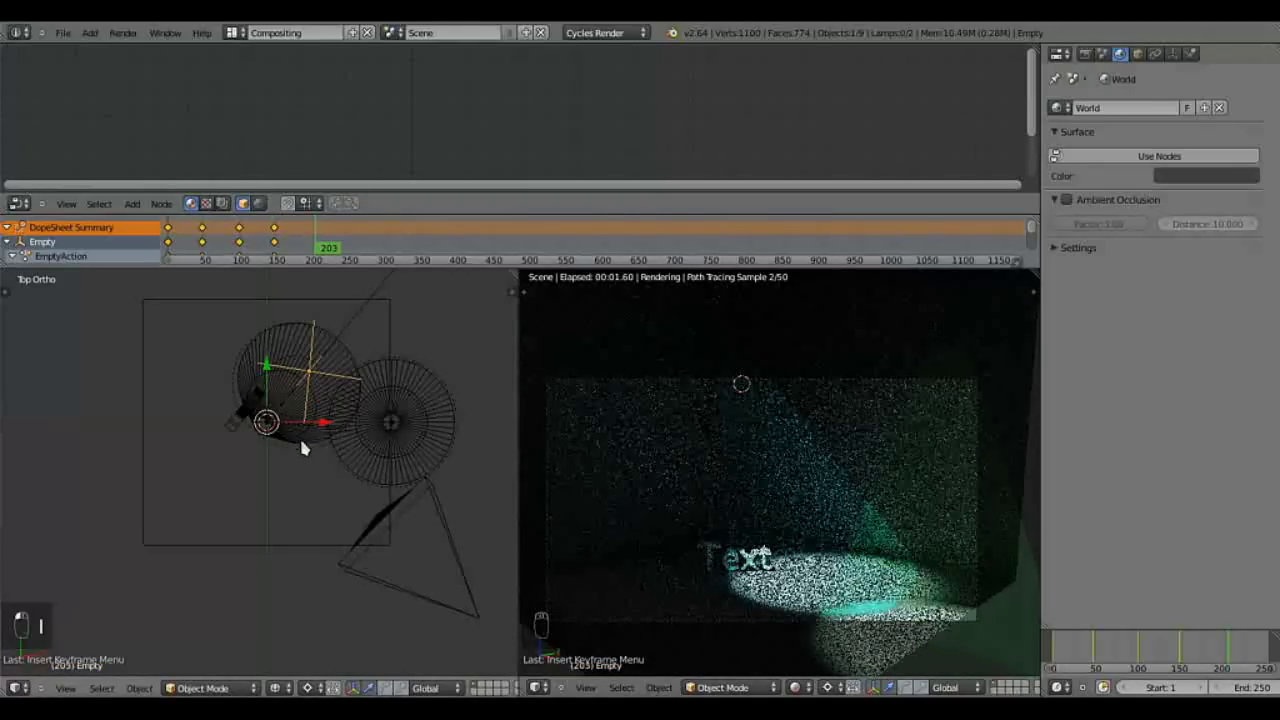
Step: Rotate the rig on one axis and keyframe its rotation at frame 203
key(r)
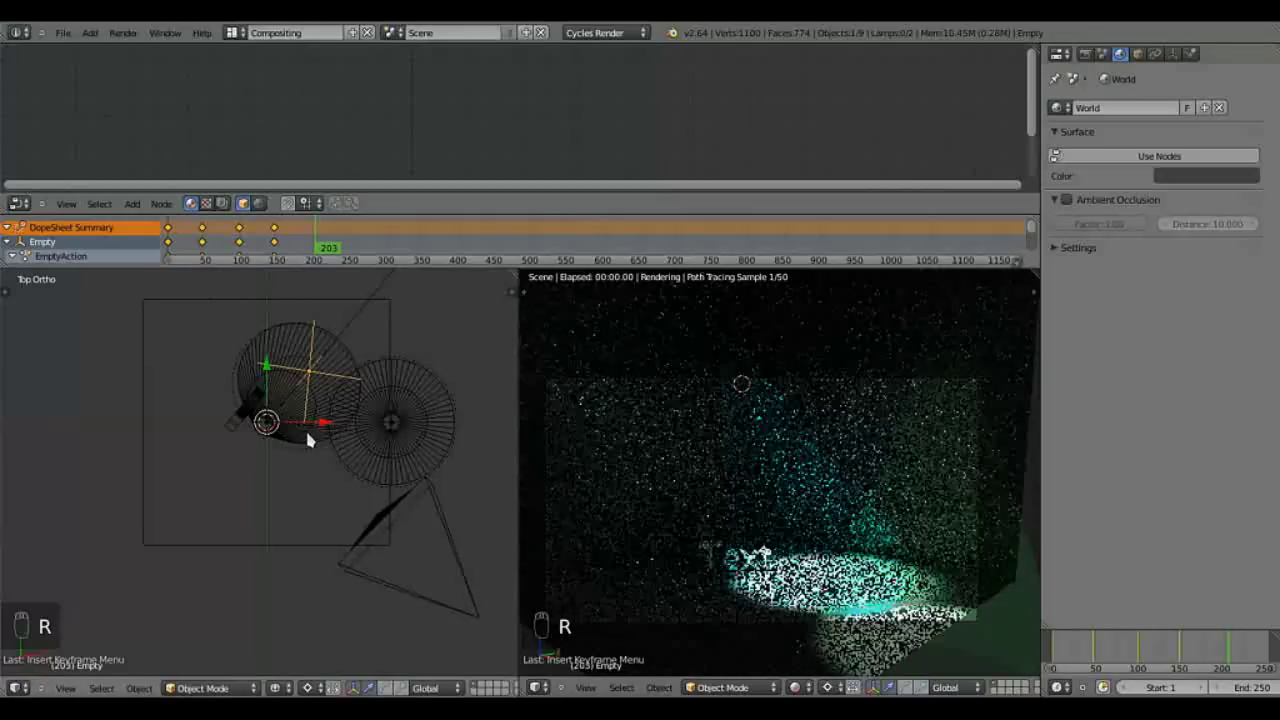
key(r)
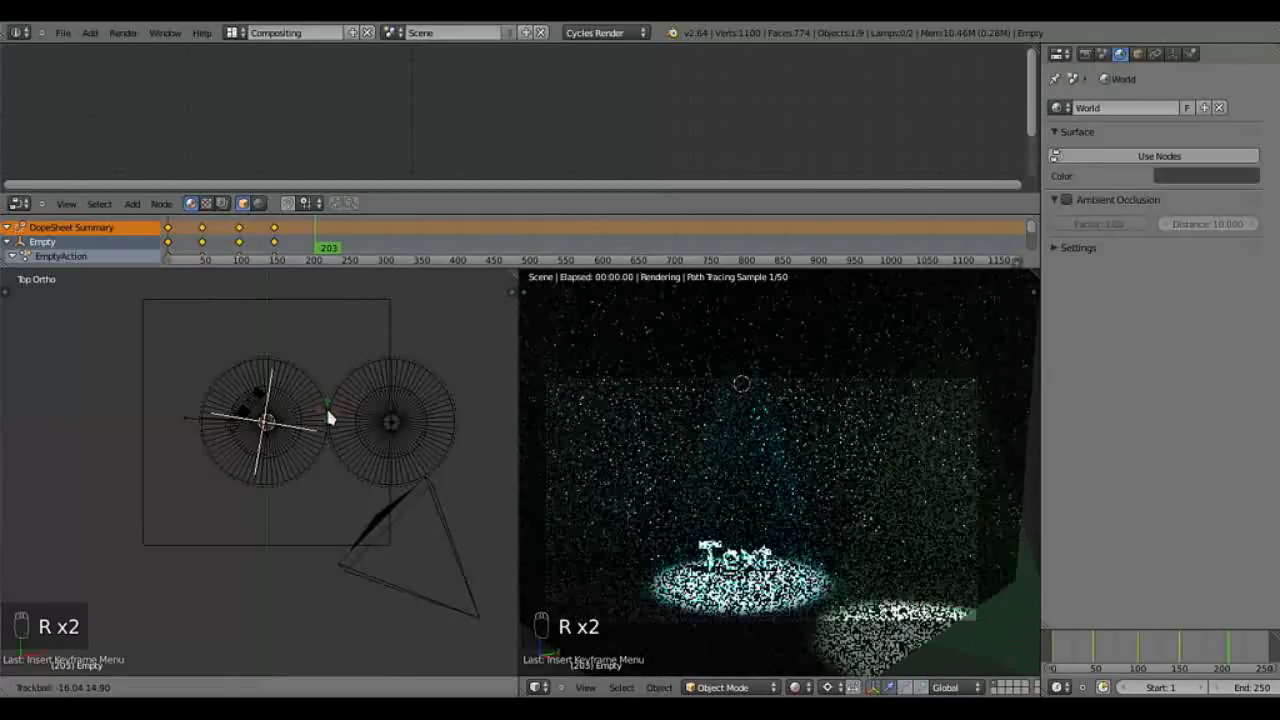
click(298, 430)
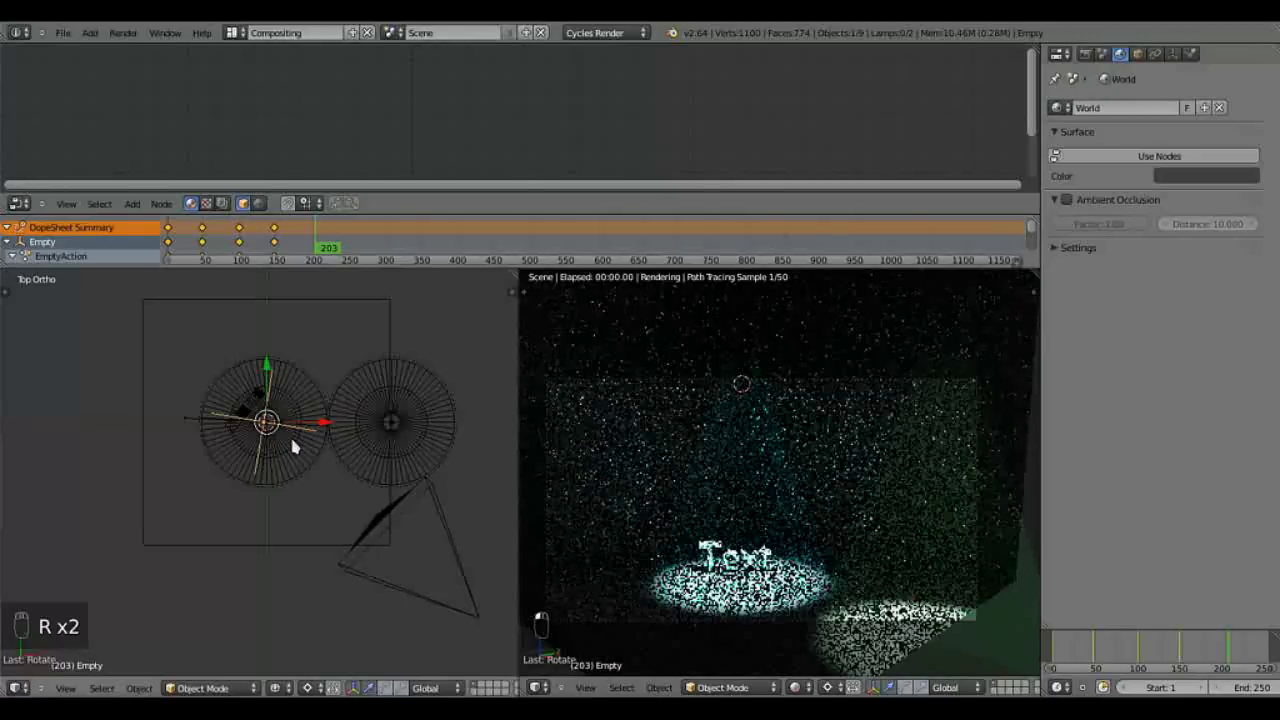
key(i)
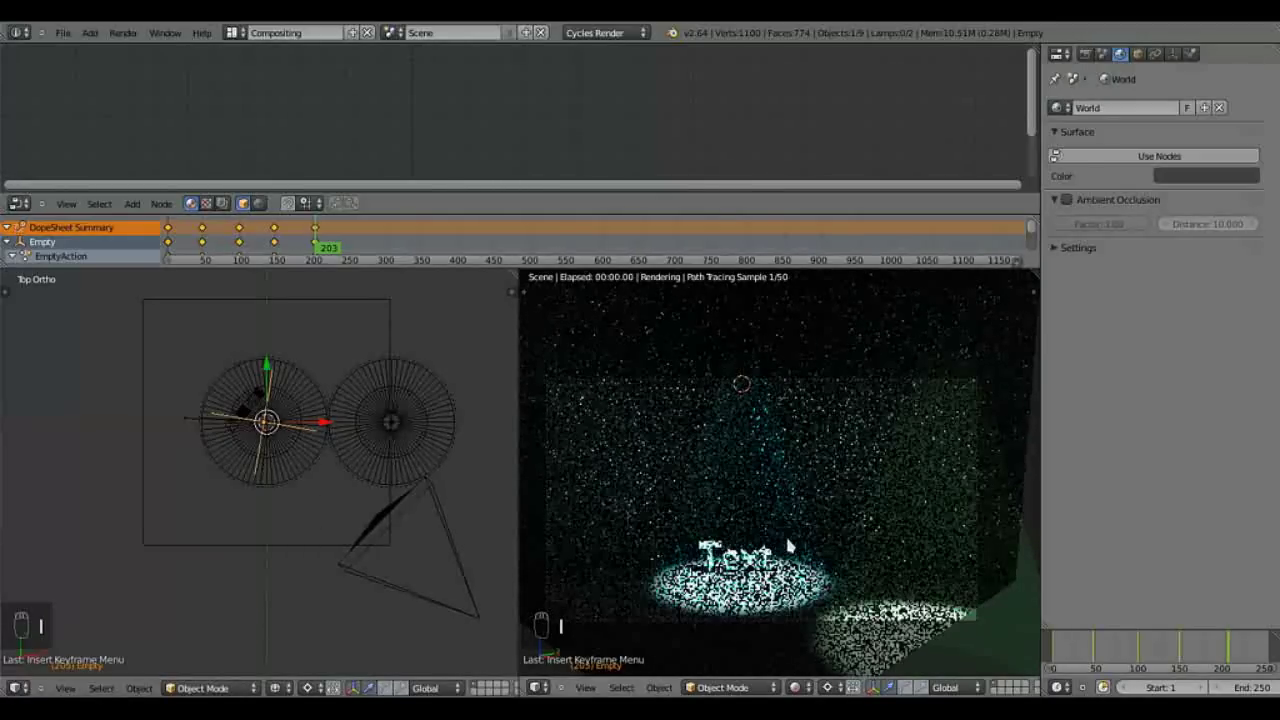
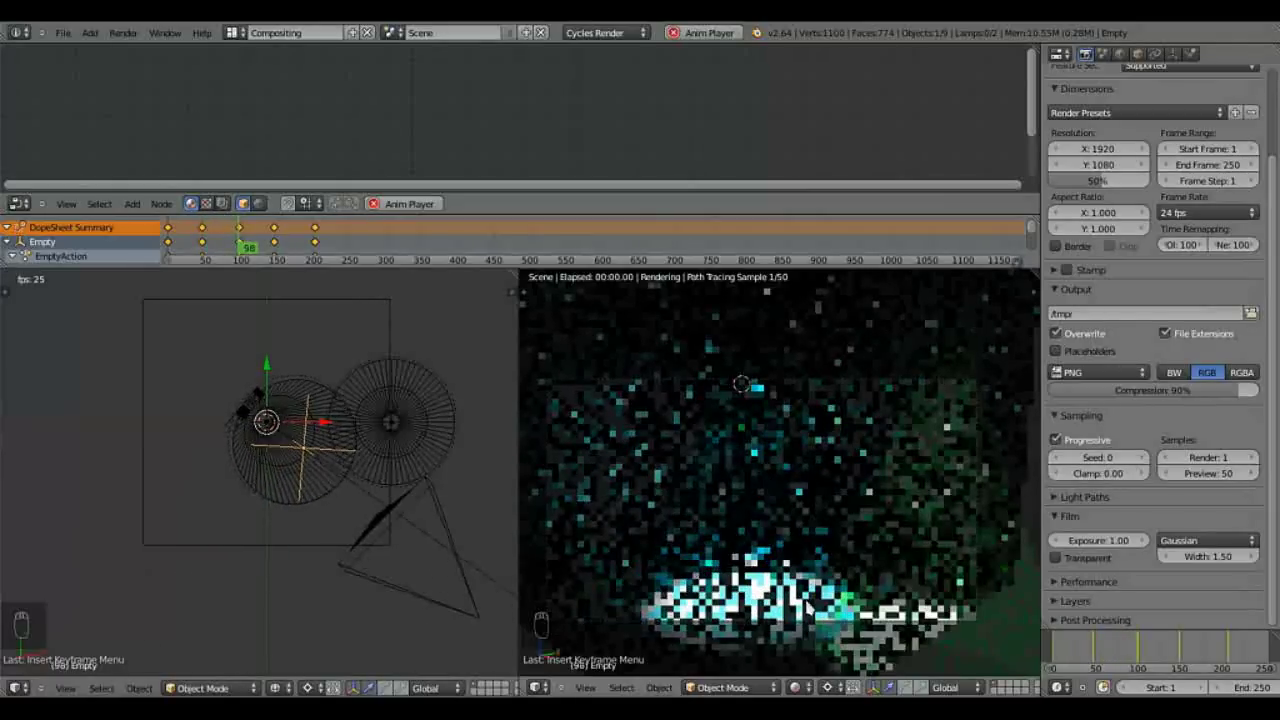
Step: Play the beam's rotation animation through about frame 205, then stop and return to the start
middle_click(777, 590)
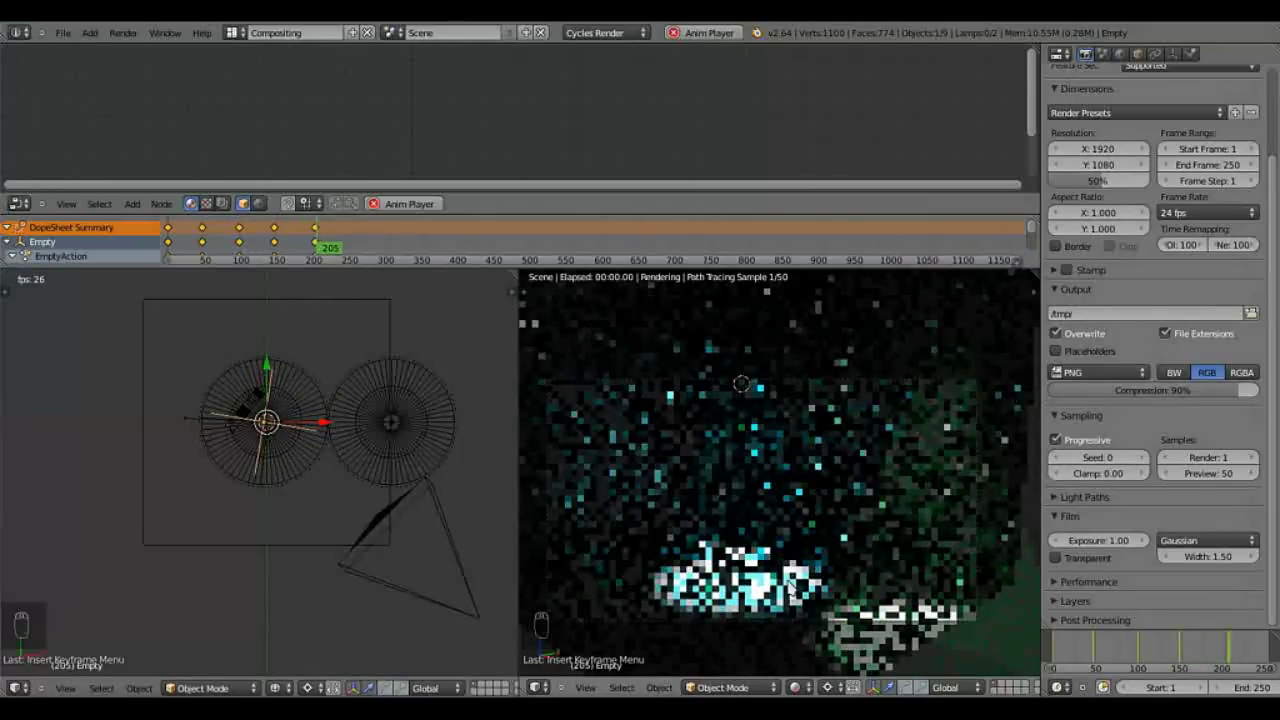
key(Escape)
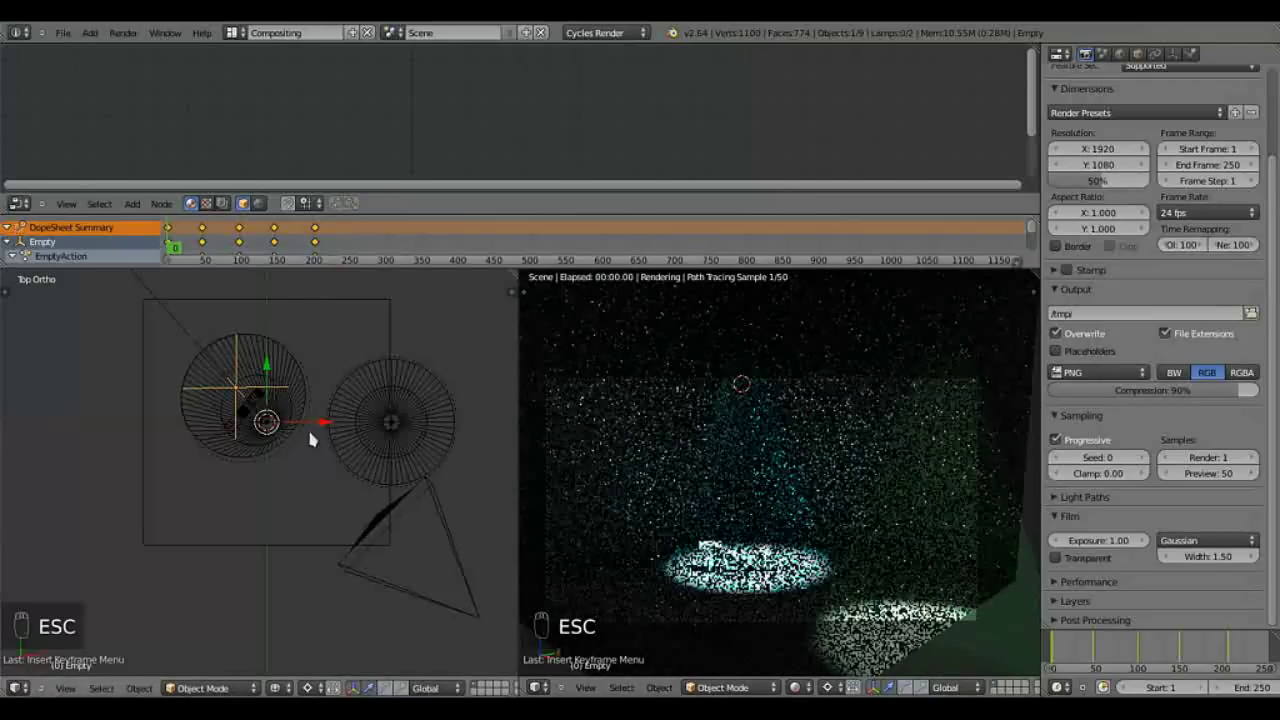
Step: Select the second spotlight rig and try tilting and keyframing it from front and top views
drag(390, 472, 394, 449)
key(KP_1)
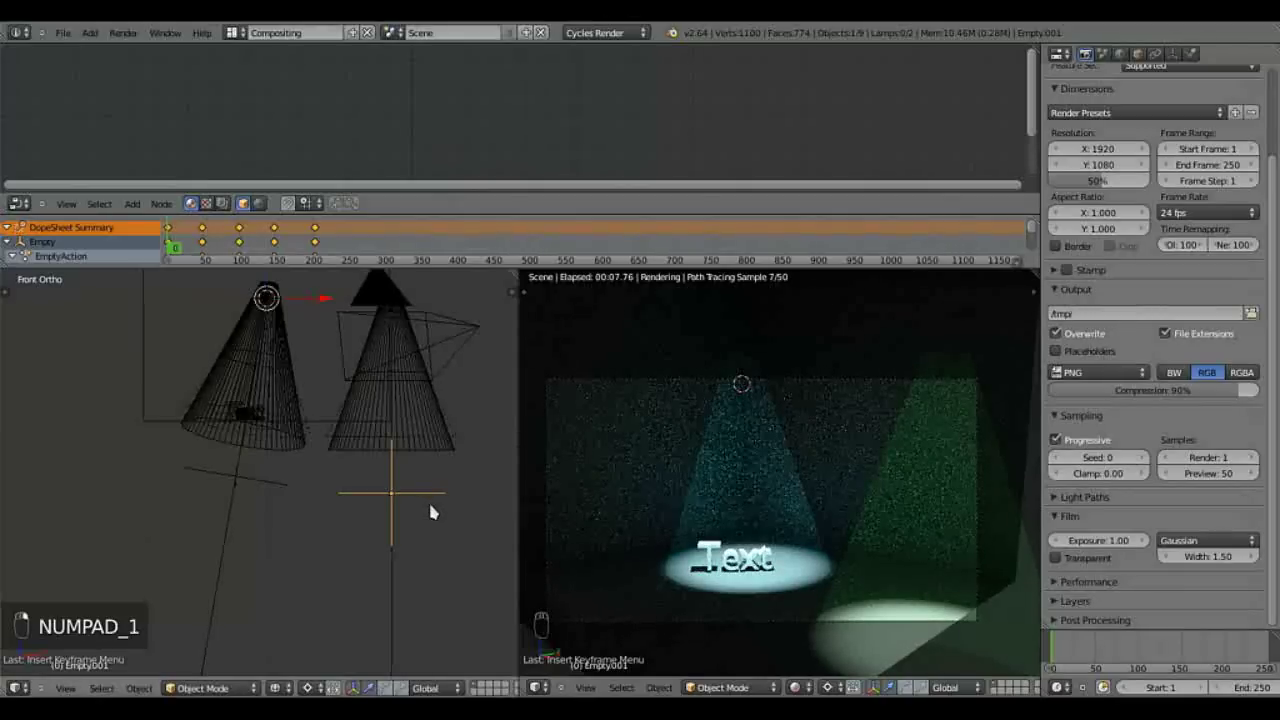
key(r)
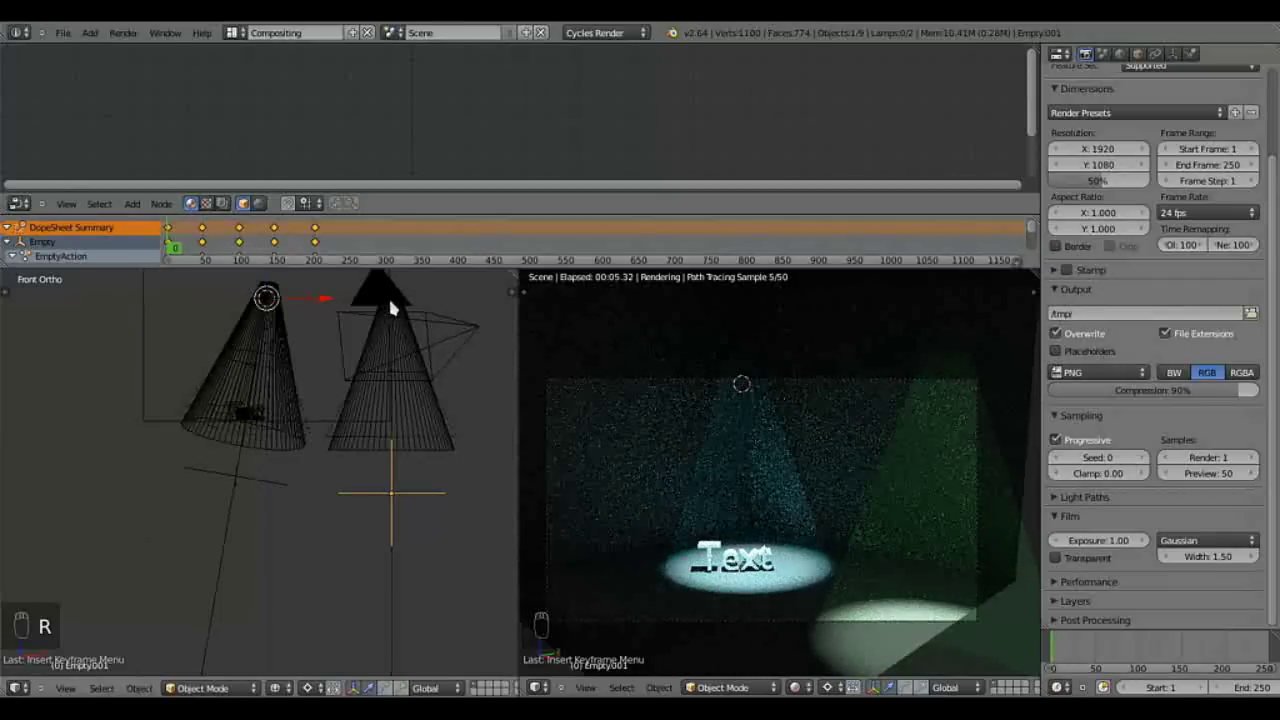
key(KP_7)
click(396, 423)
key(KP_1)
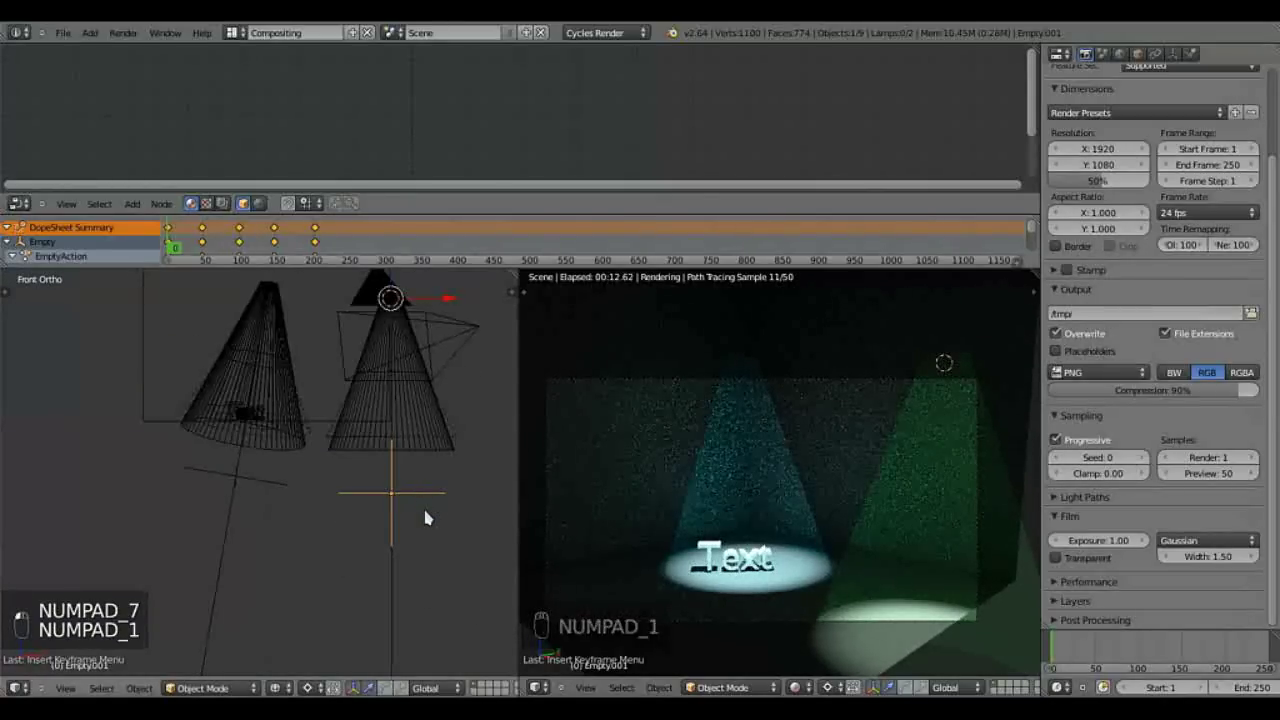
key(r)
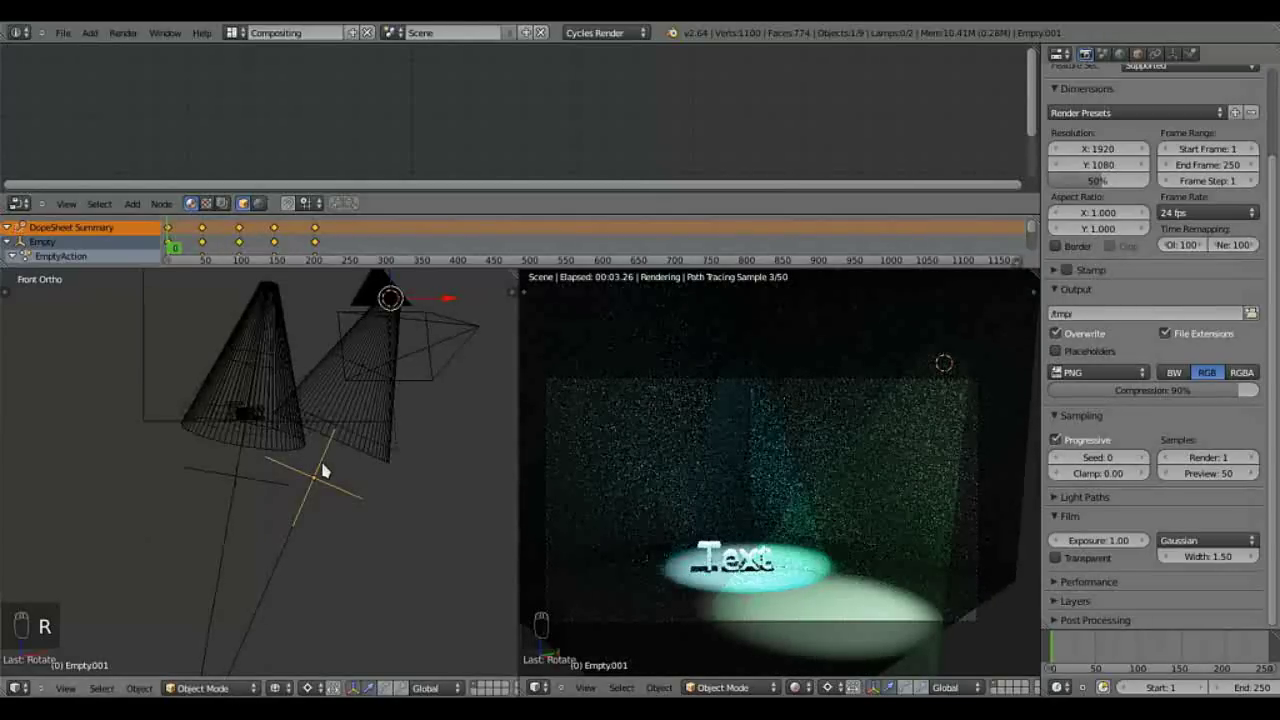
key(r)
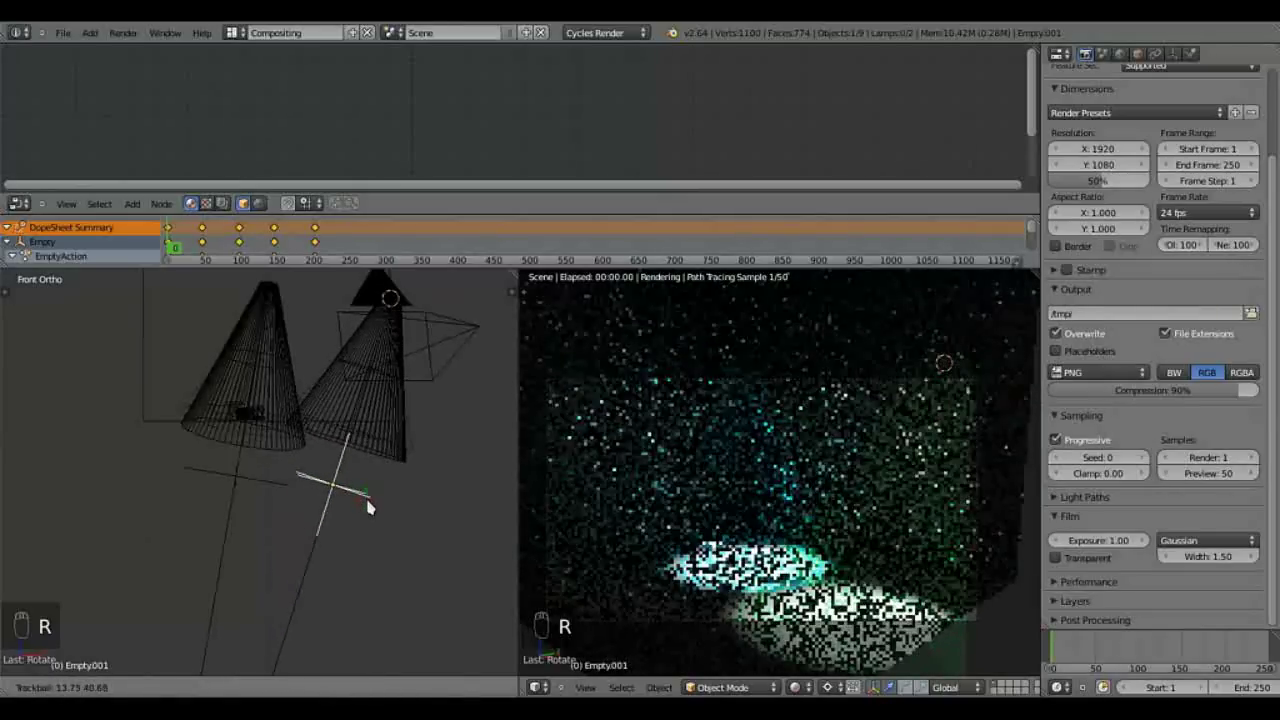
drag(372, 503, 373, 400)
key(i)
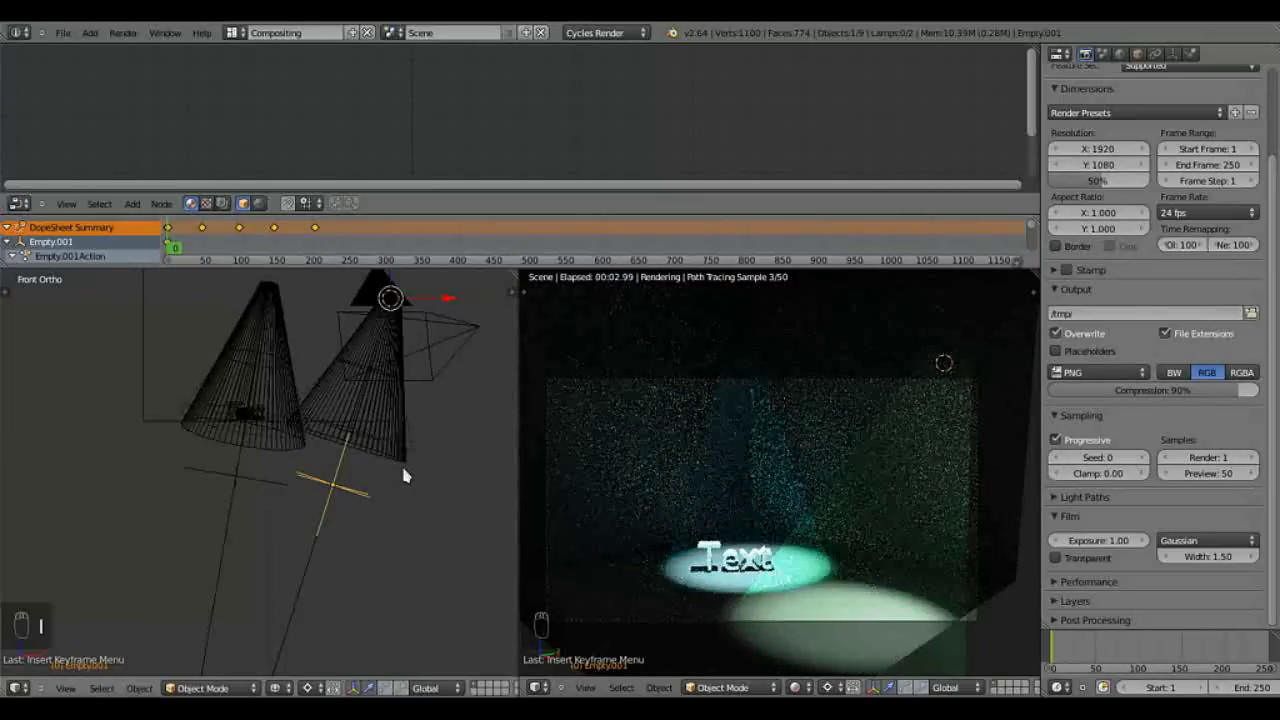
Step: Undo those changes and move the second cone close beside the first
key(ctrl+z)
key(ctrl+z)
key(ctrl+z)
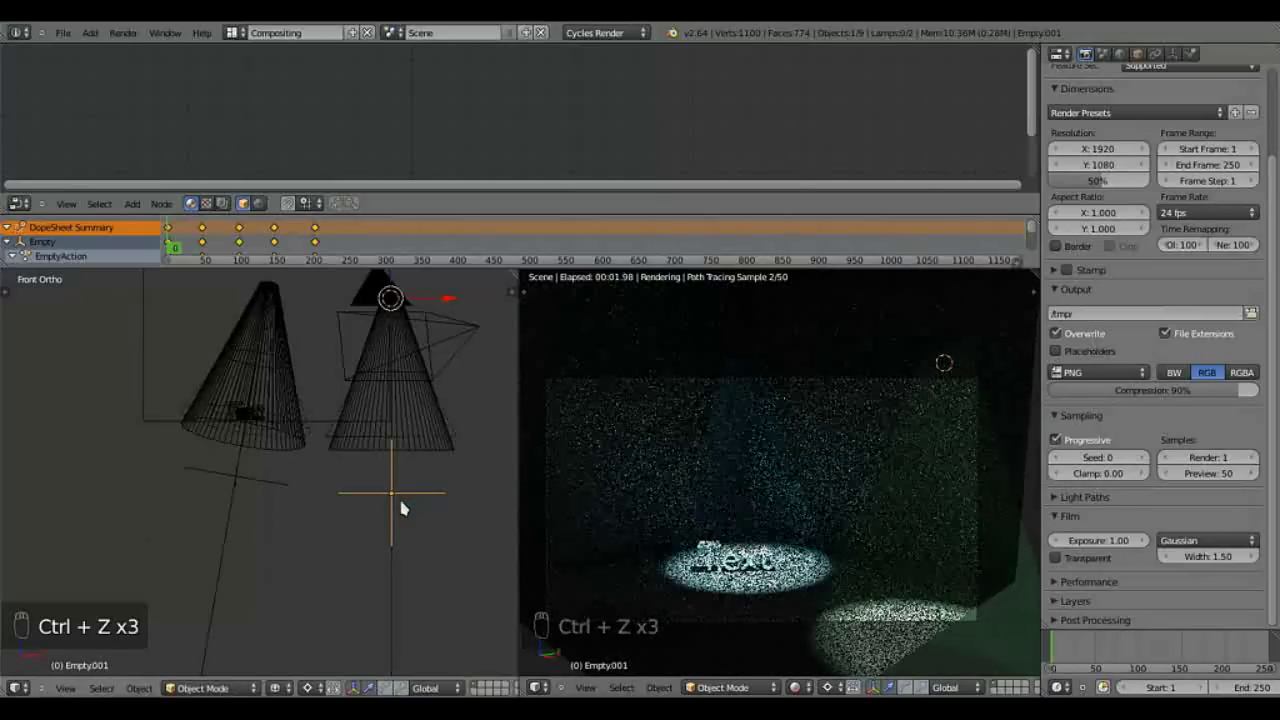
key(ctrl+z)
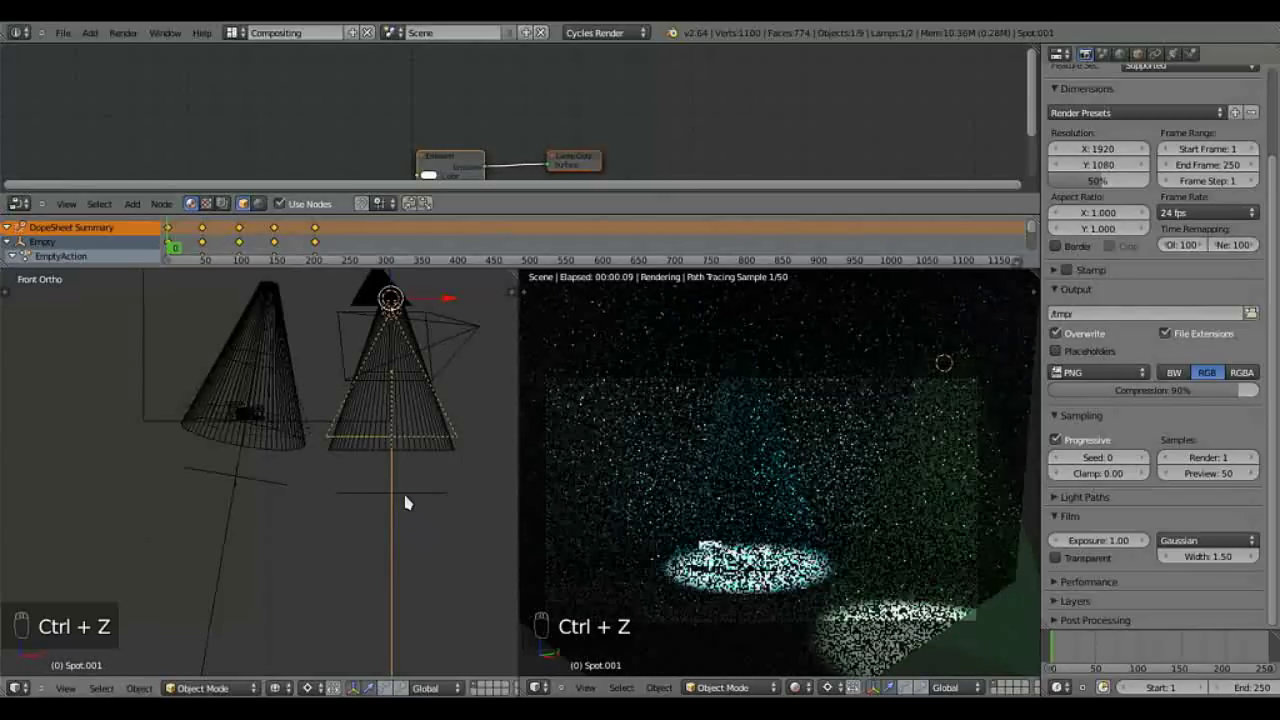
key(g)
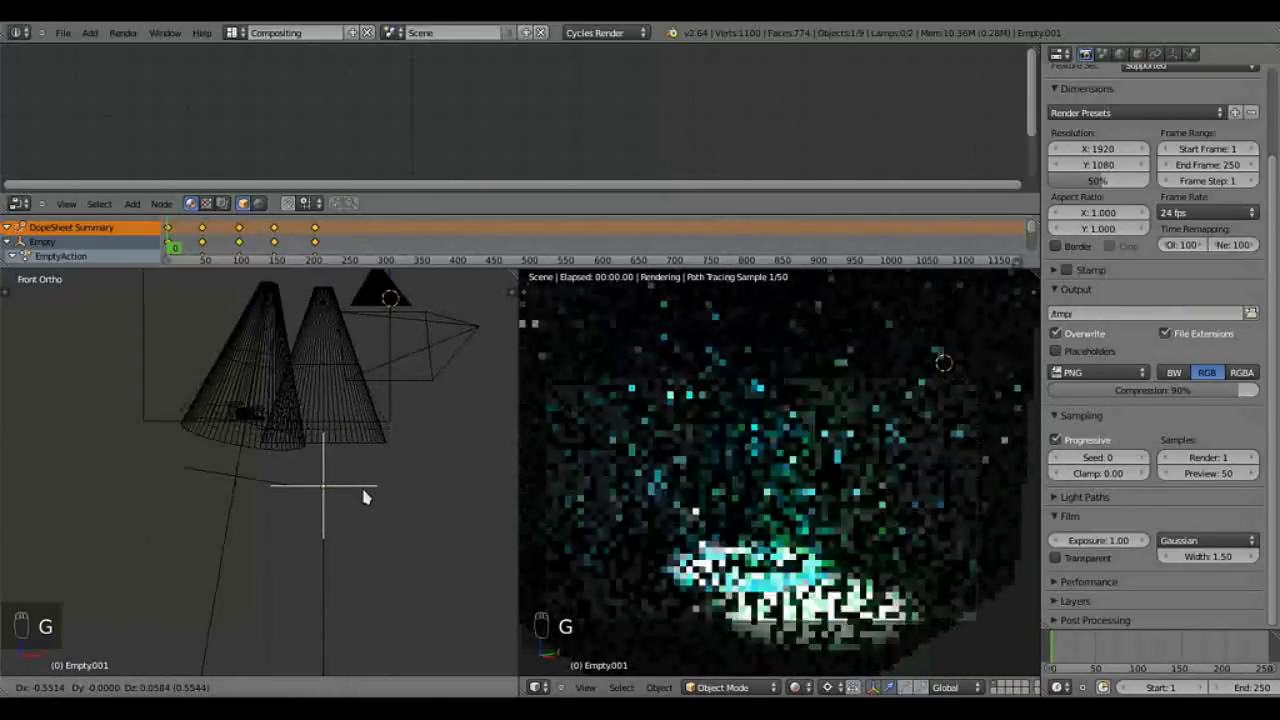
drag(371, 491, 415, 481)
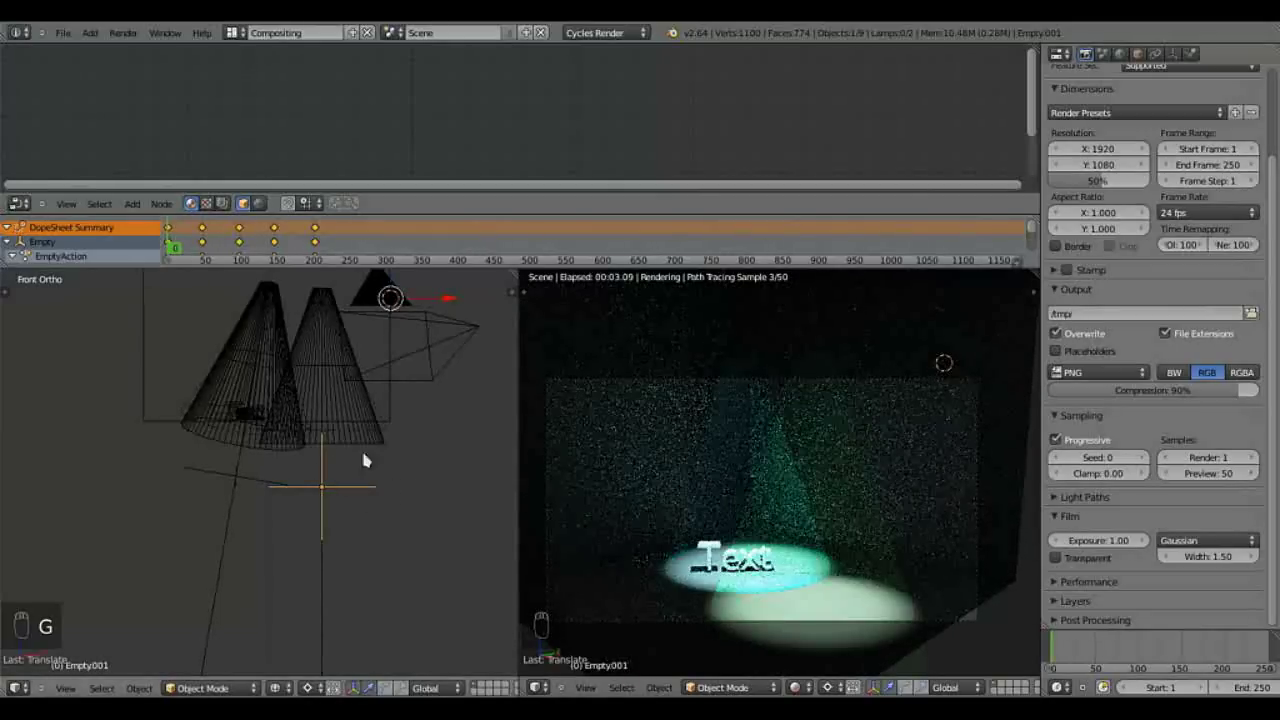
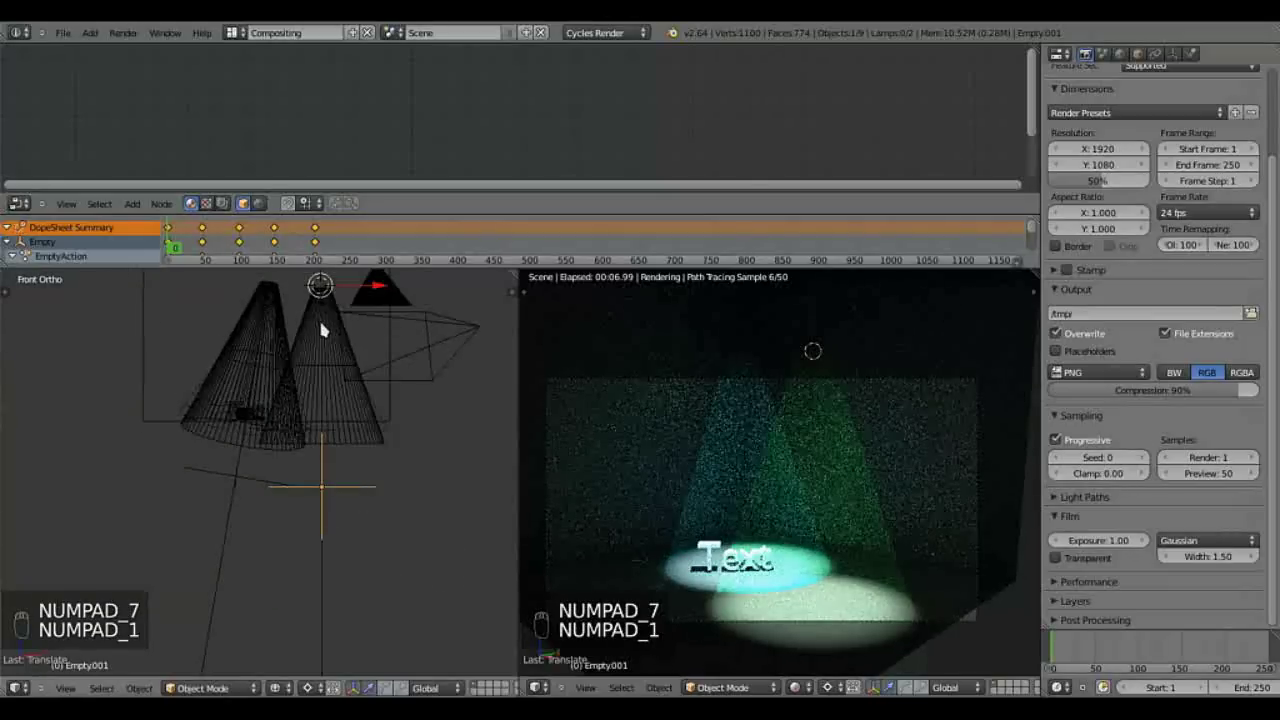
Step: Rotate the second rig in top view and insert its first keyframe at the start of the timeline
key(r)
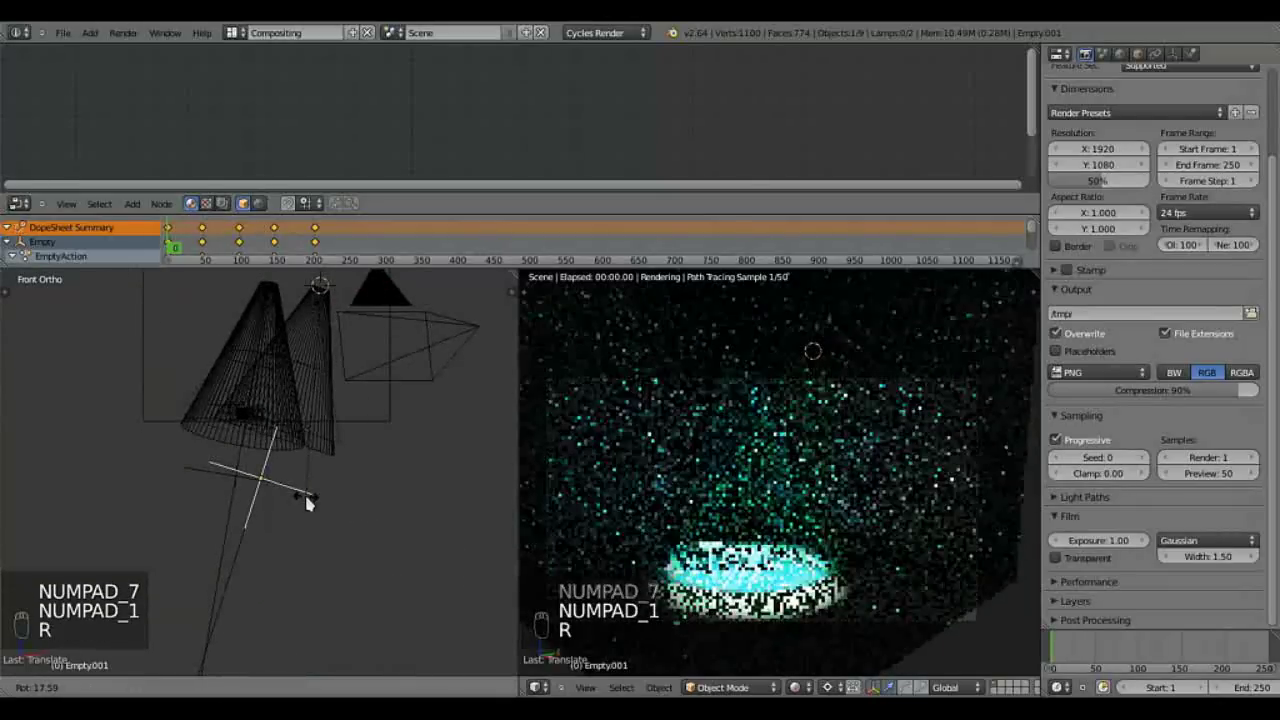
click(303, 485)
key(KP_7)
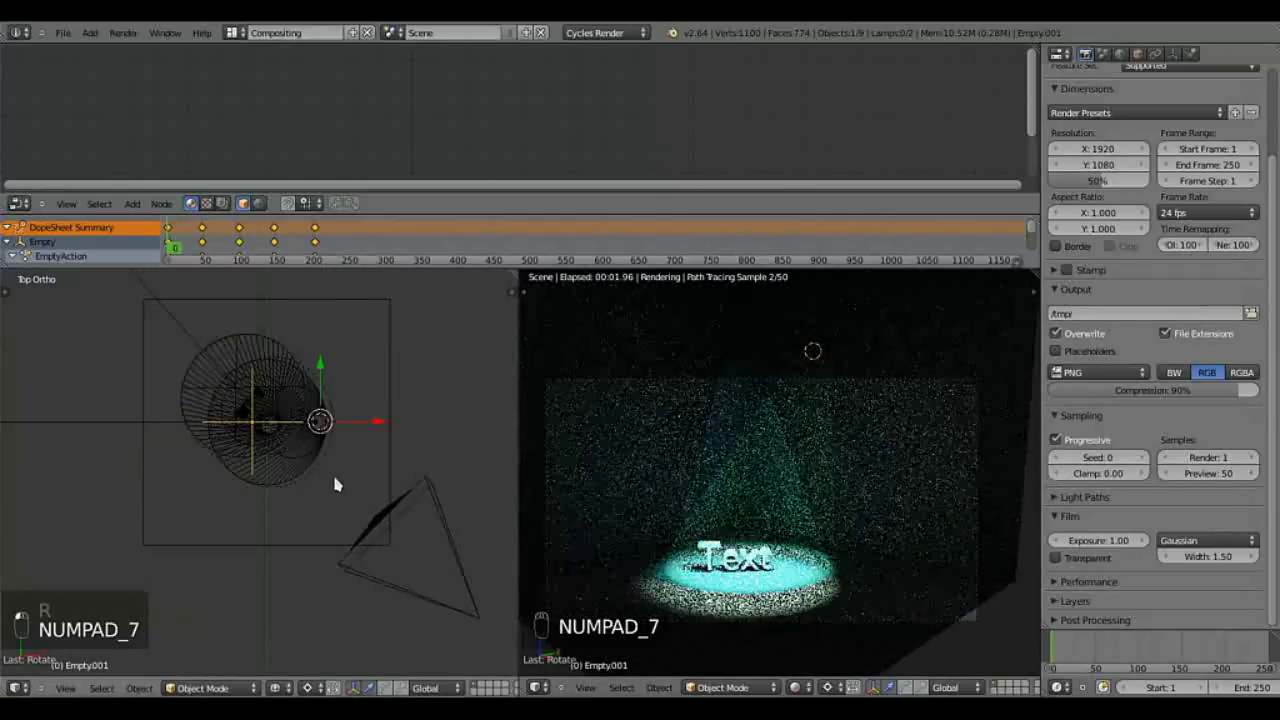
key(r)
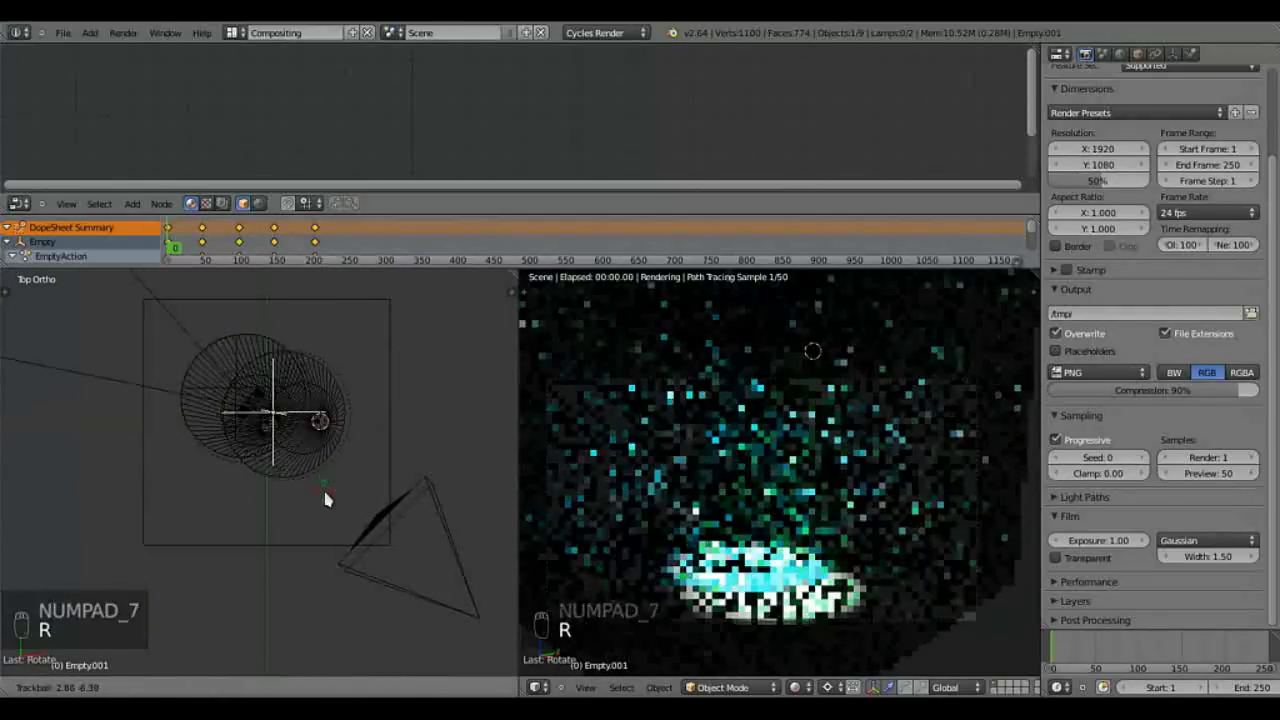
drag(330, 495, 330, 493)
key(i)
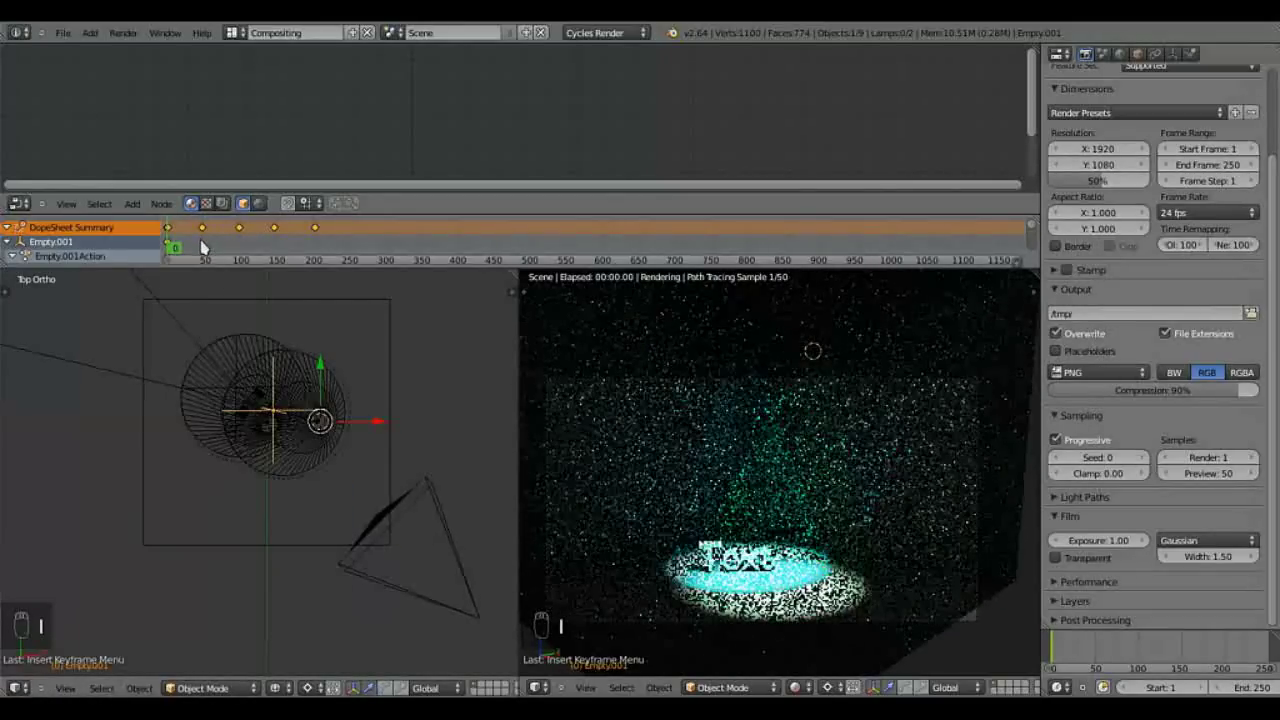
Step: Step a few frames in, select Empty.001 and view the rigs from directly above
drag(204, 229, 270, 251)
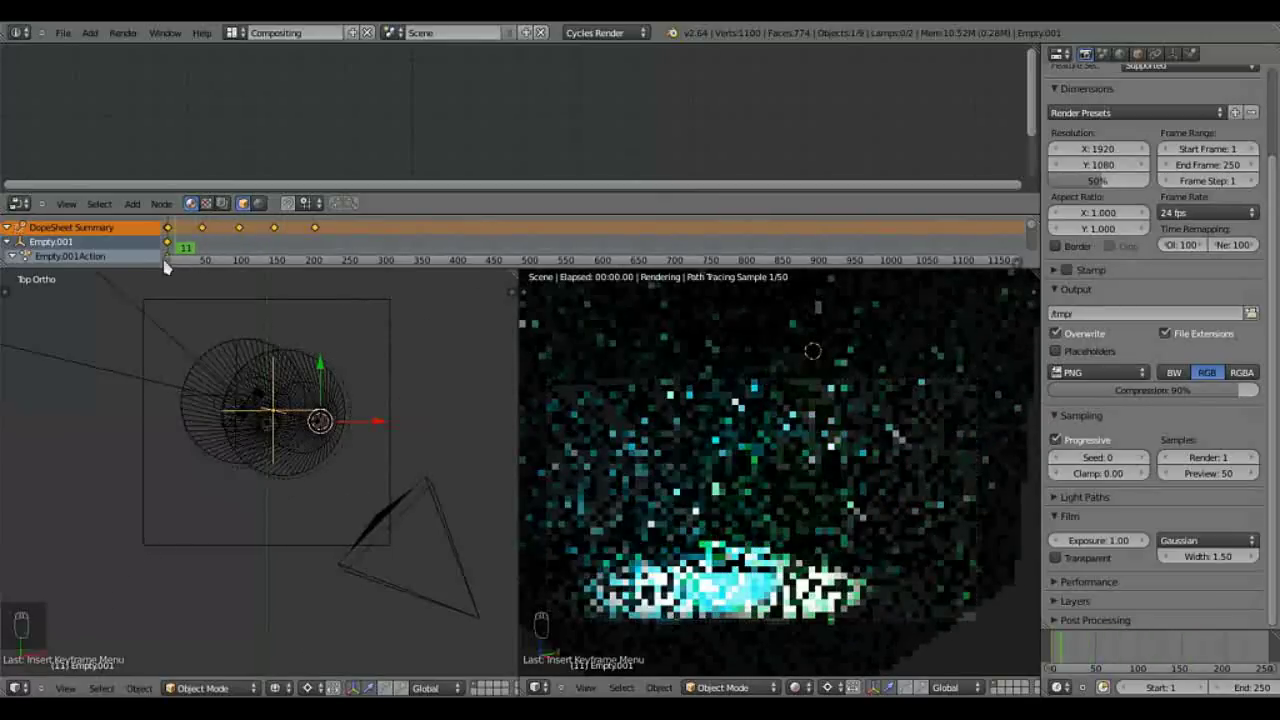
key(KP_1)
right_click(190, 241)
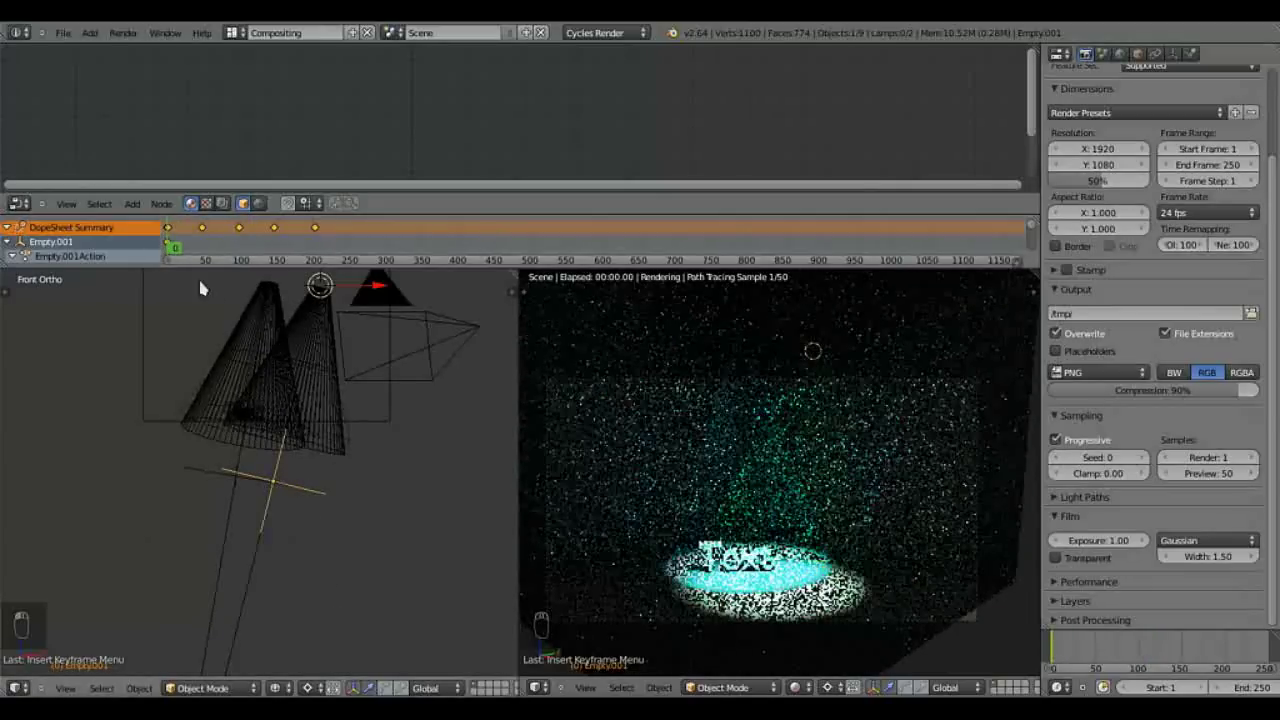
key(KP_7)
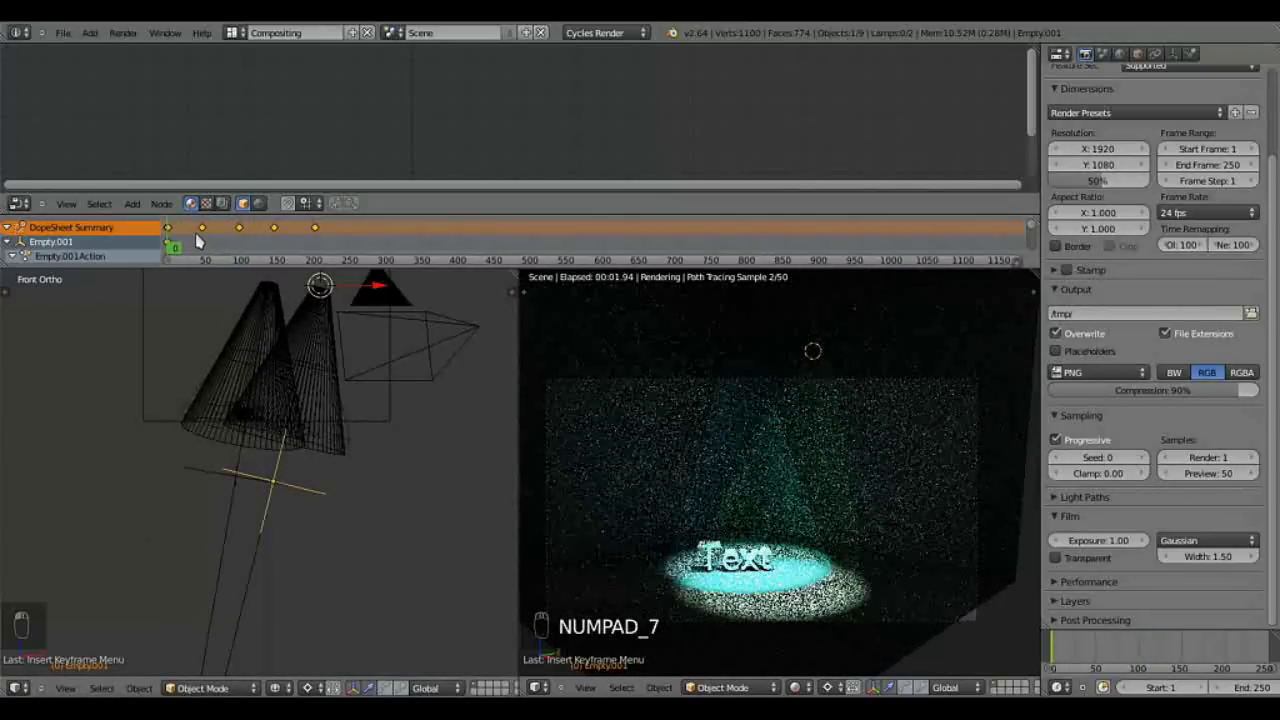
key(KP_7)
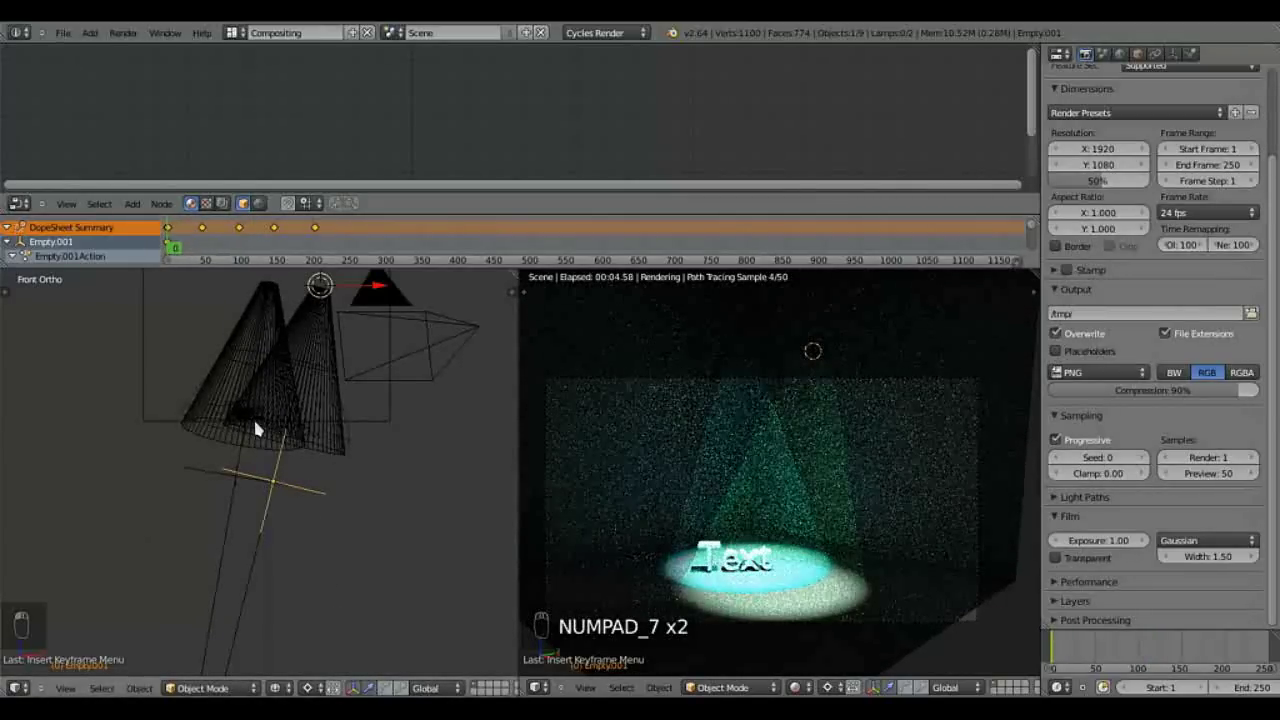
key(KP_7)
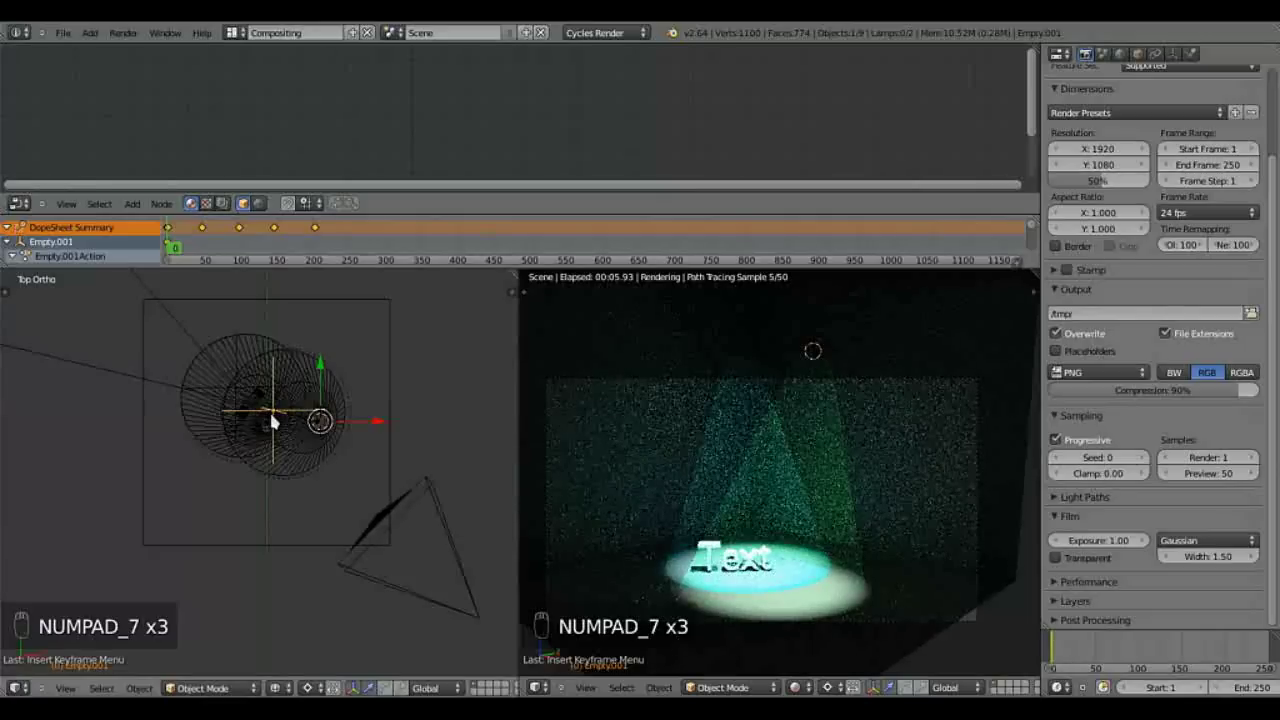
Step: Rotate the second empty and keyframe its rotation at about frames 50, 100 and 150, then return to frame 0
drag(208, 232, 329, 456)
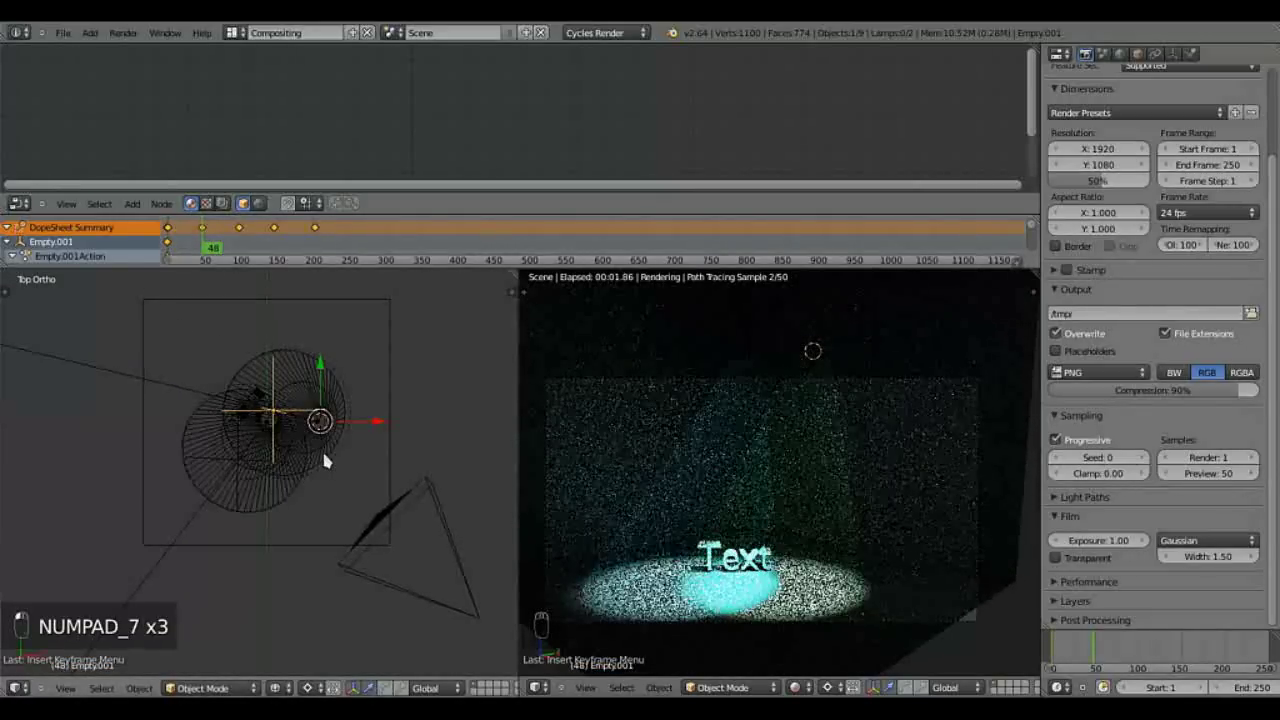
key(r)
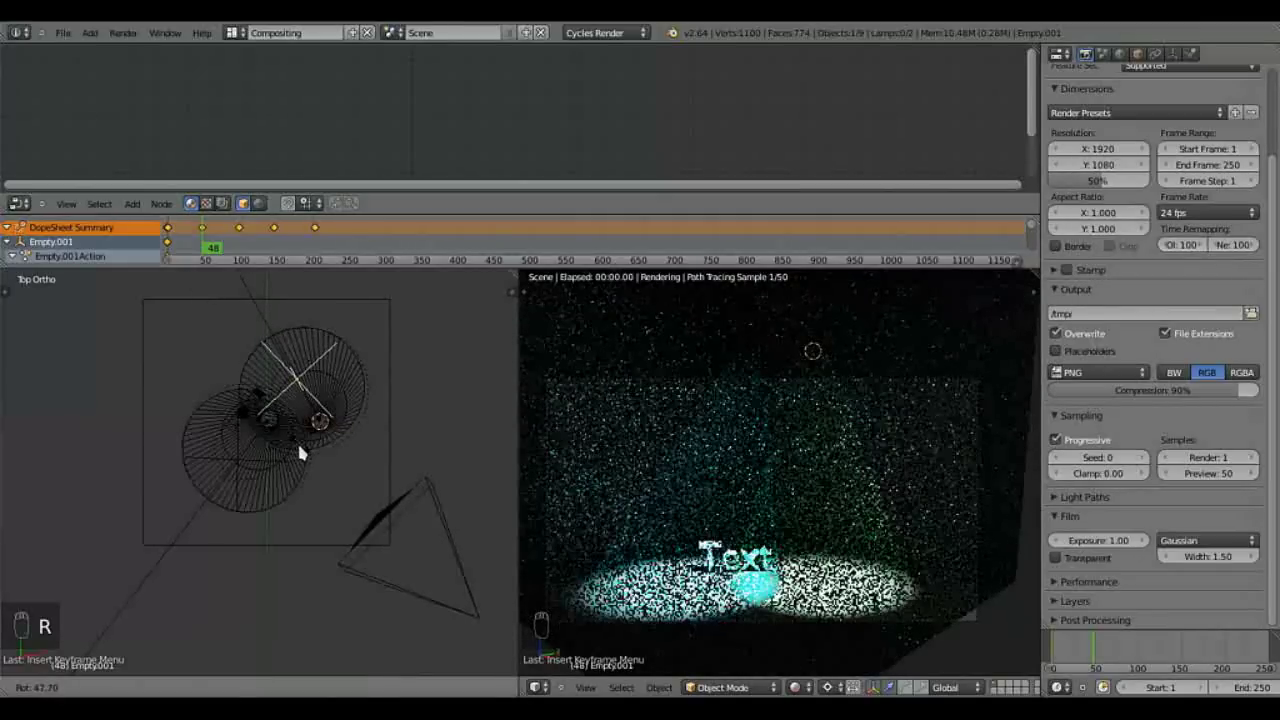
click(304, 448)
key(i)
drag(245, 233, 335, 444)
key(r)
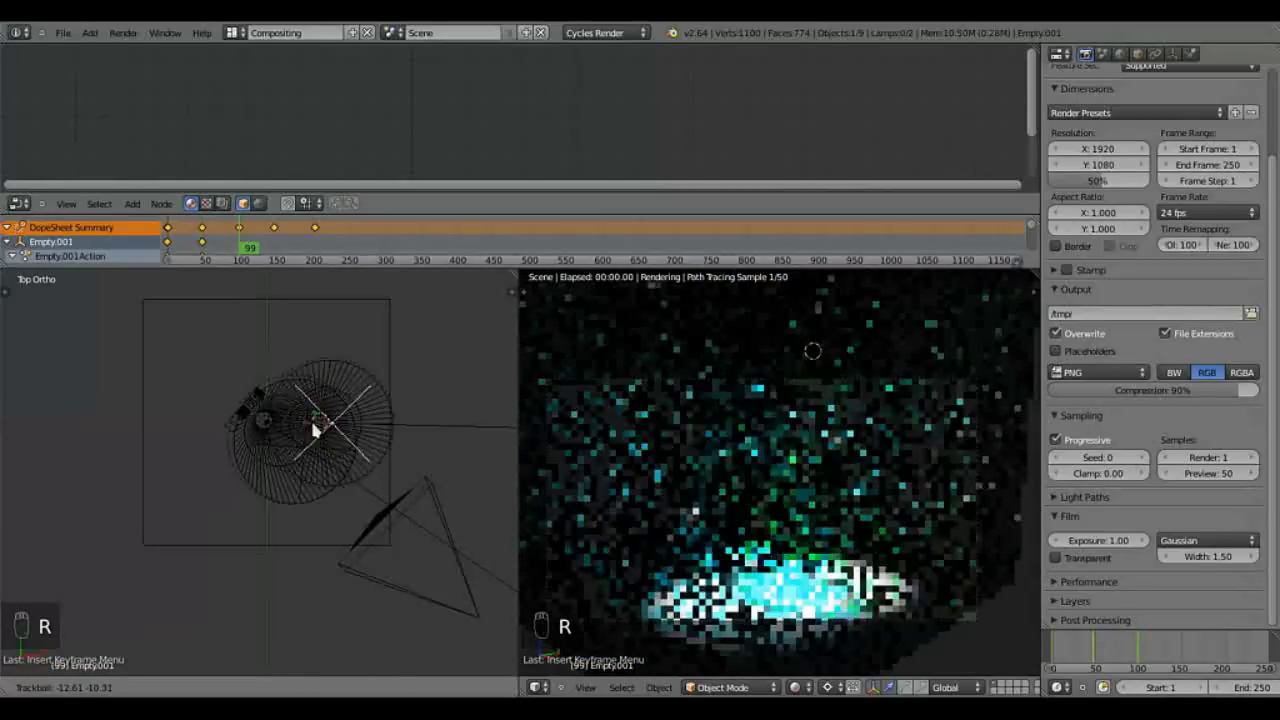
drag(311, 430, 407, 440)
key(i)
key(r)
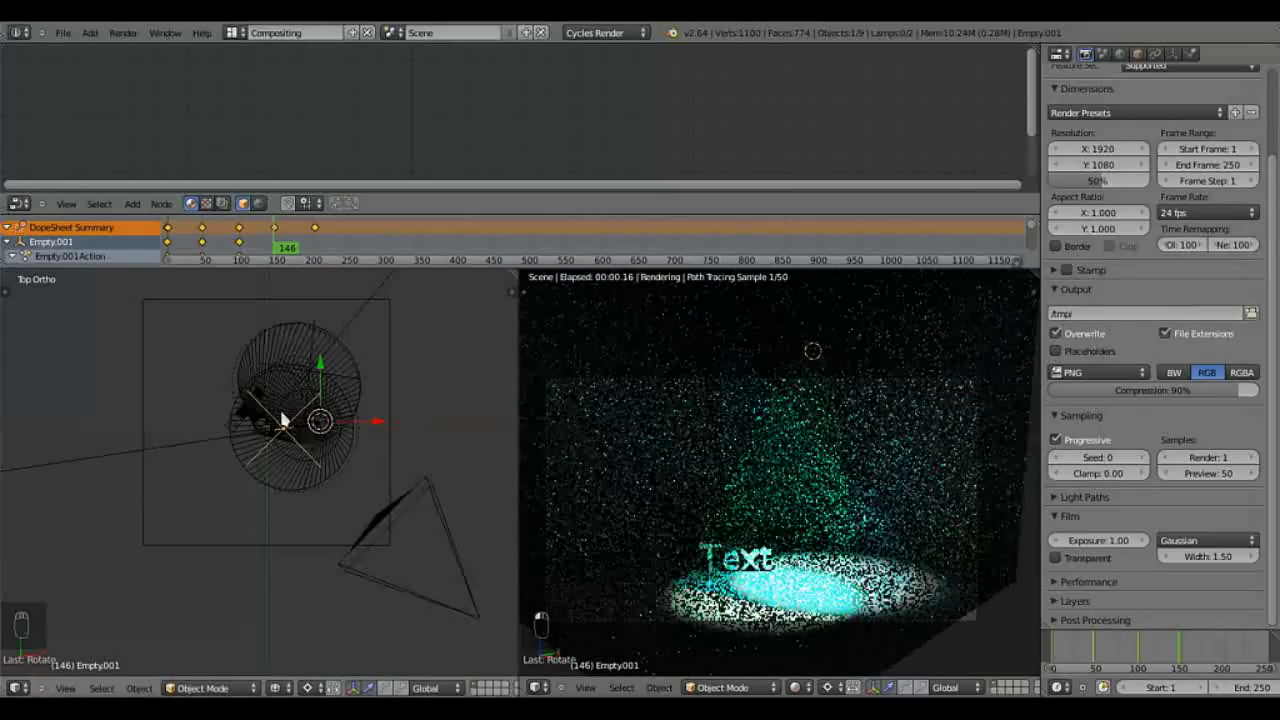
key(i)
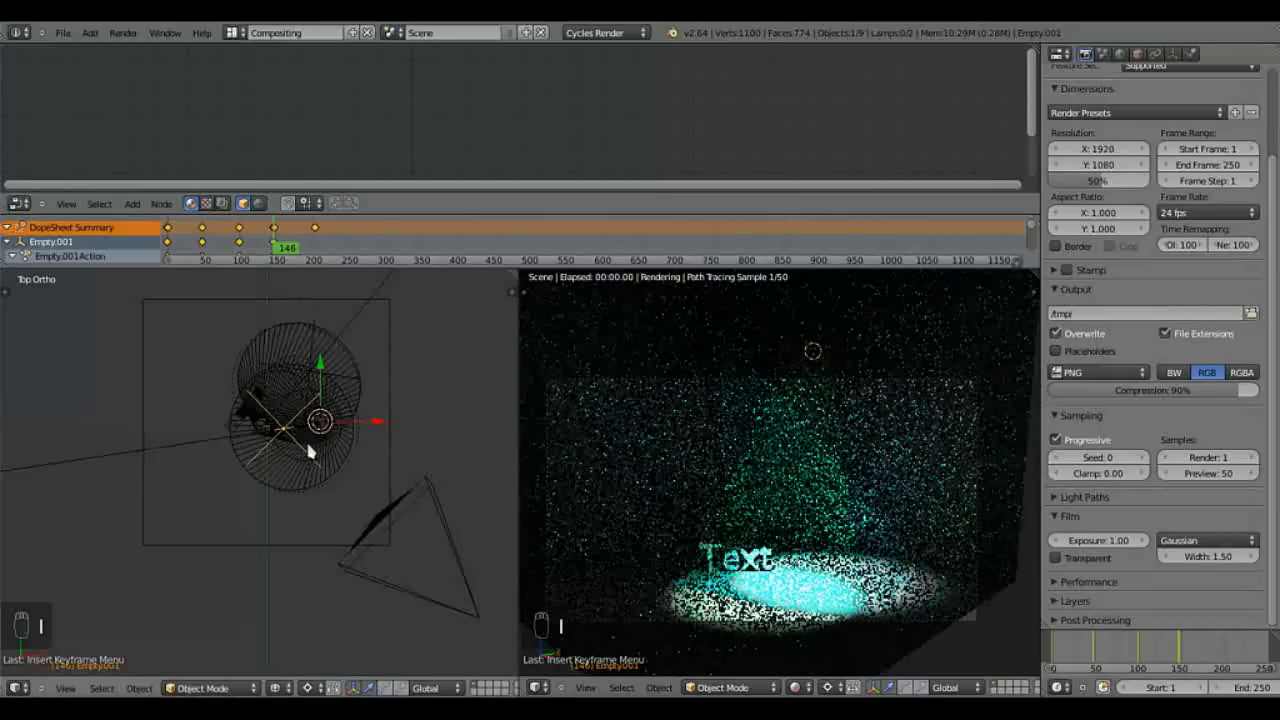
key(Escape)
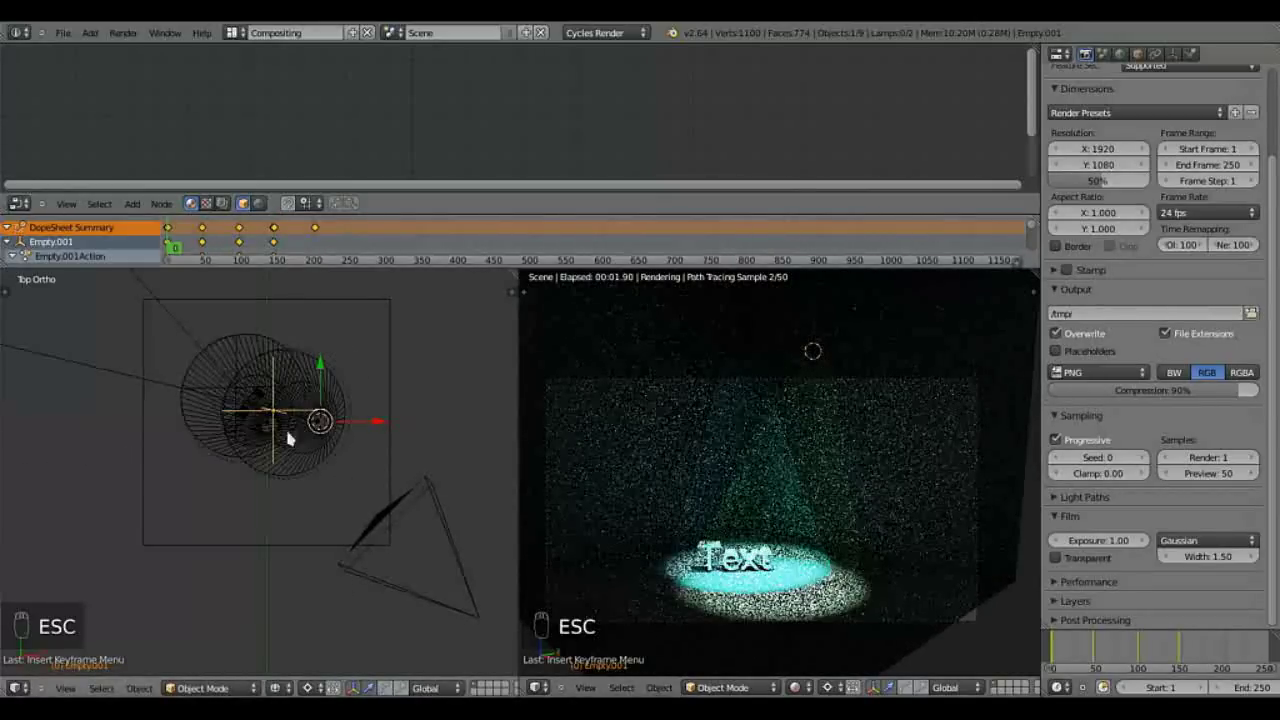